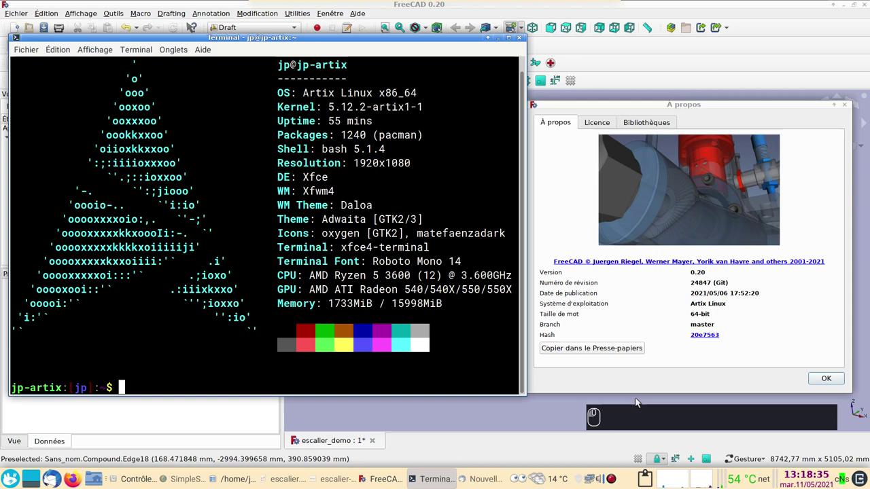
Step: Dismiss the About dialog so only the escalier_demo staircase model remains
click(643, 384)
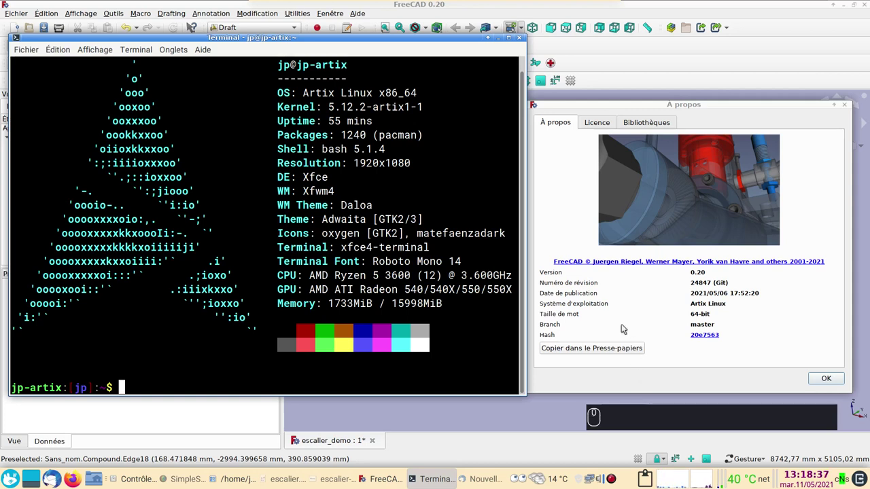
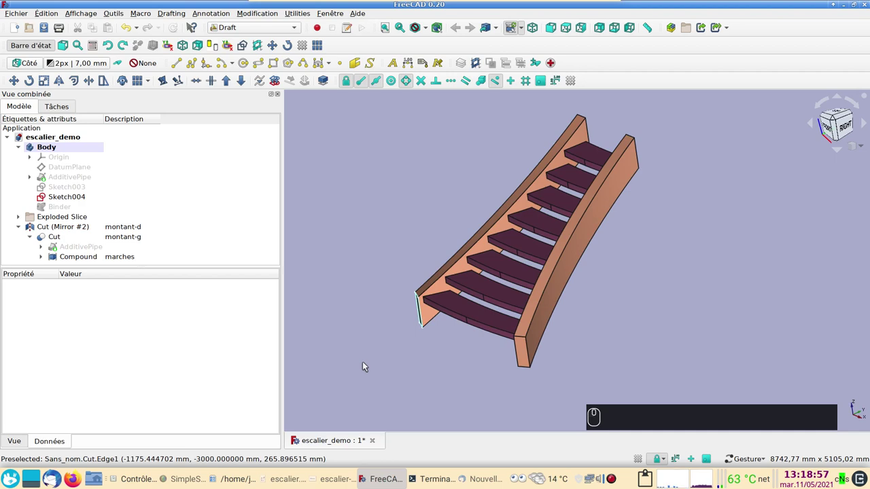
Step: Review escalier.pdf and escalier-montant-g.pdf in the viewer, then return to the FreeCAD model
click(830, 124)
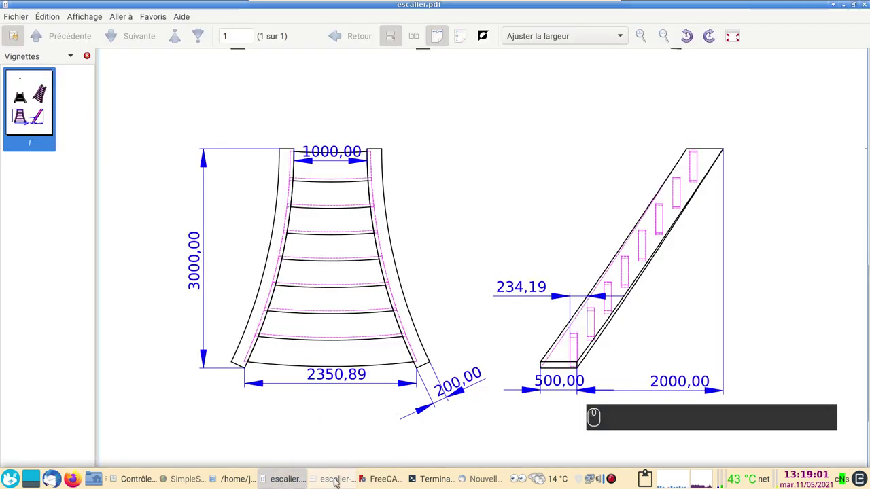
click(349, 460)
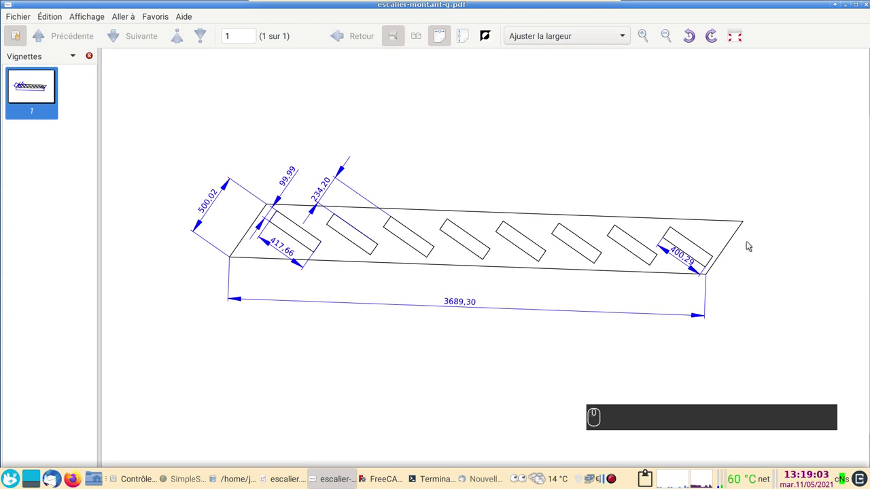
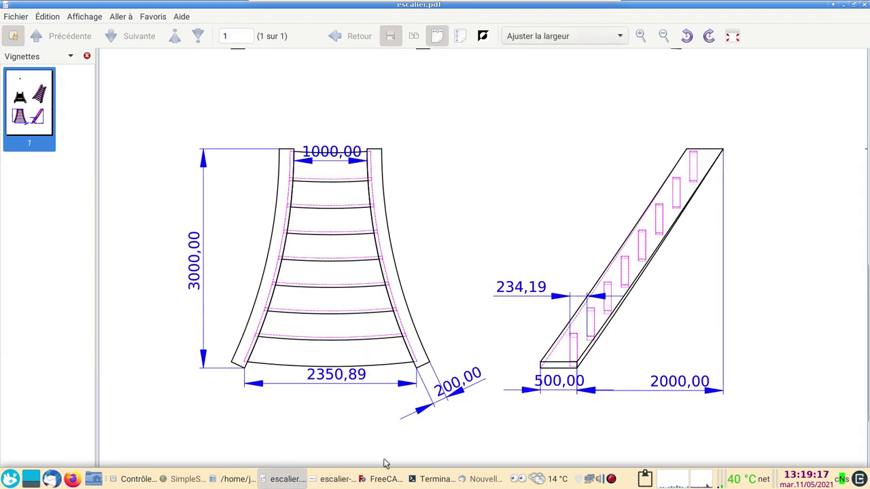
click(385, 480)
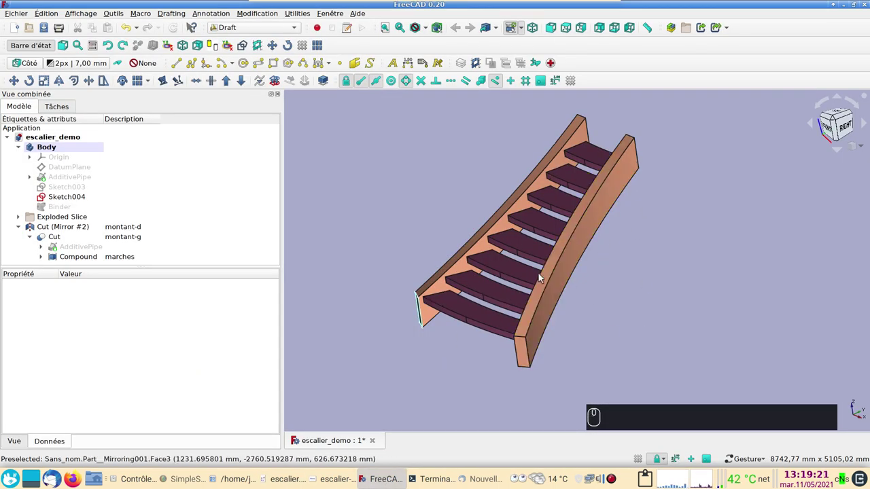
Step: Orbit the staircase to show its curved stringers, then switch to a new Firefox tab
drag(372, 335, 563, 331)
click(684, 317)
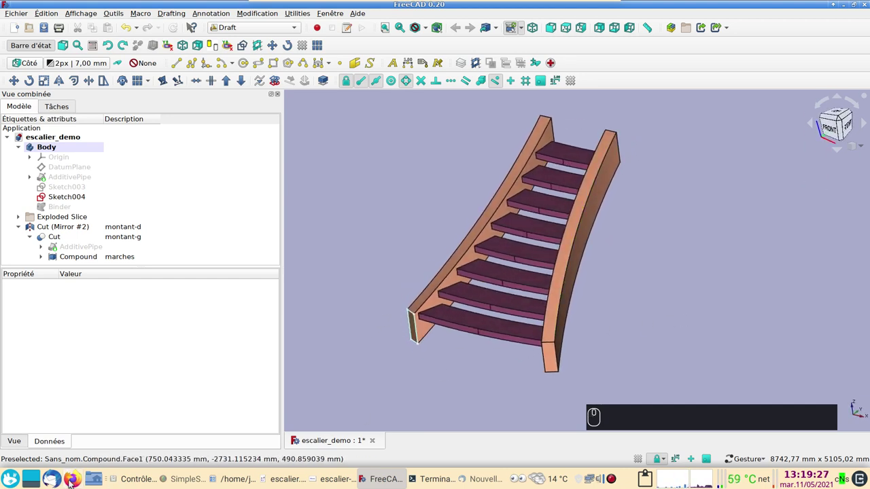
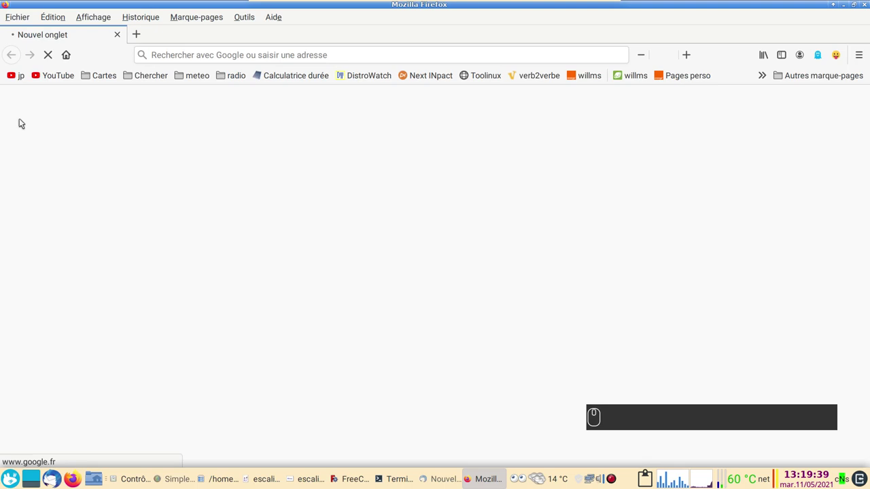
Step: Search the jp willm YouTube channel for 'extrusion'
click(13, 82)
click(18, 89)
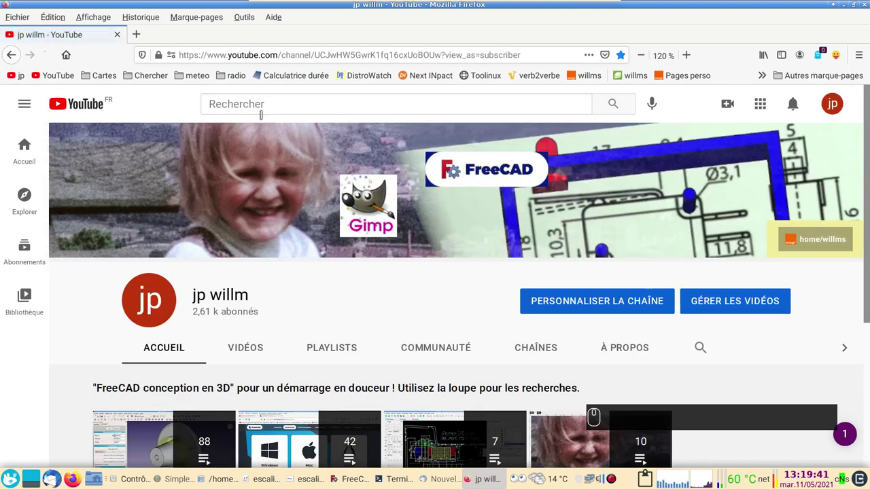
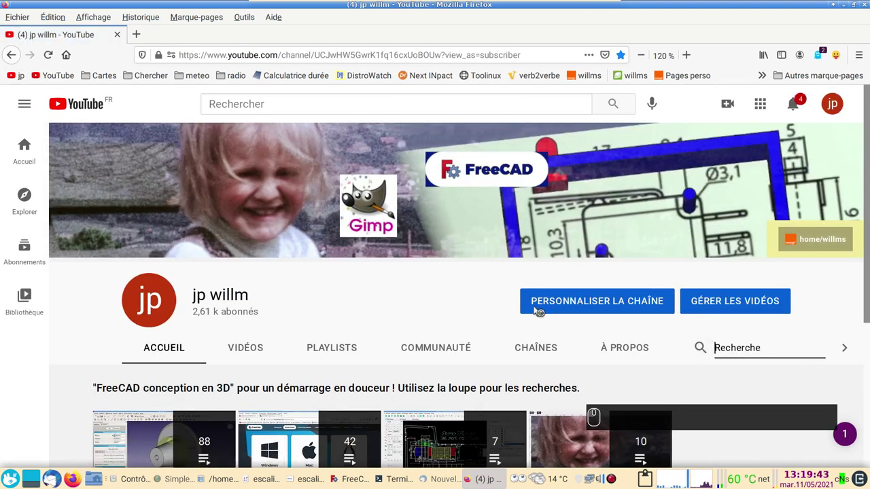
text(extrusion)
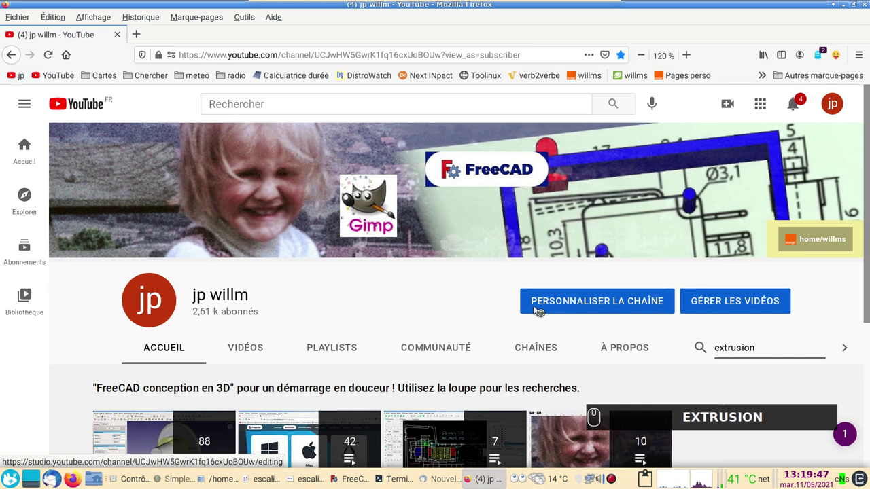
key(Return)
Step: Scroll through the channel's FreeCAD tutorial results and back to the top
scroll(down, 3)
scroll(down, 3)
key(Return)
key(BackSpace)
key(Return)
scroll(down, 3)
scroll(up, 3)
scroll(down, 3)
scroll(up, 3)
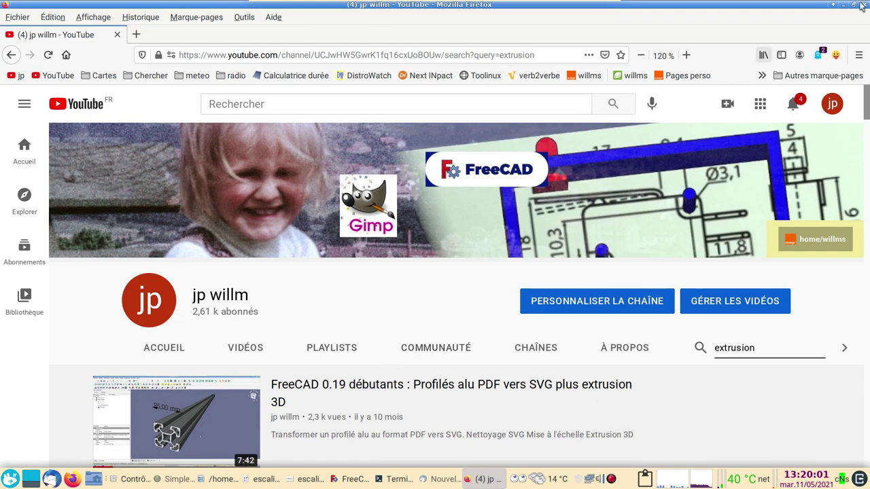
Step: Return to FreeCAD and orbit and zoom the escalier_demo staircase to a new angle
click(868, 7)
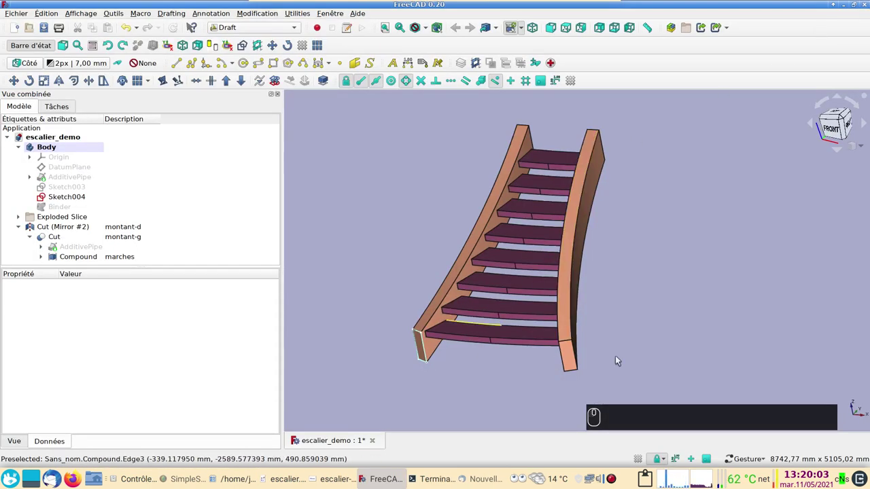
click(708, 308)
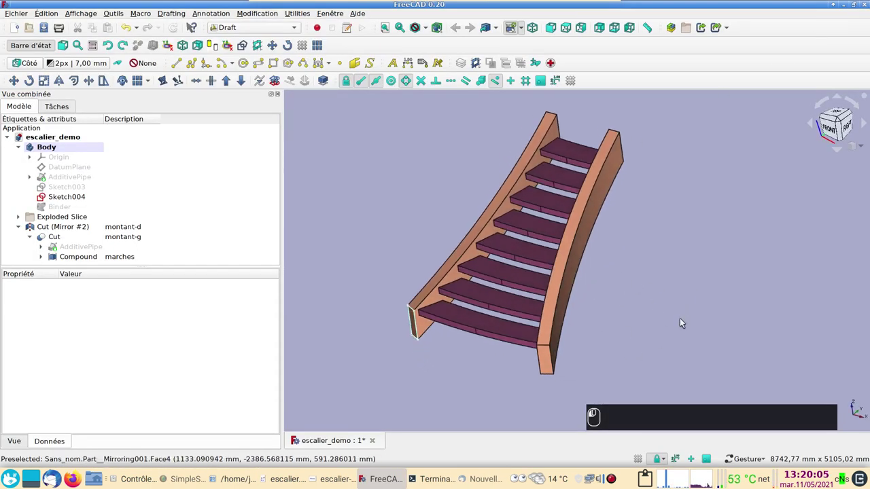
drag(672, 328, 443, 376)
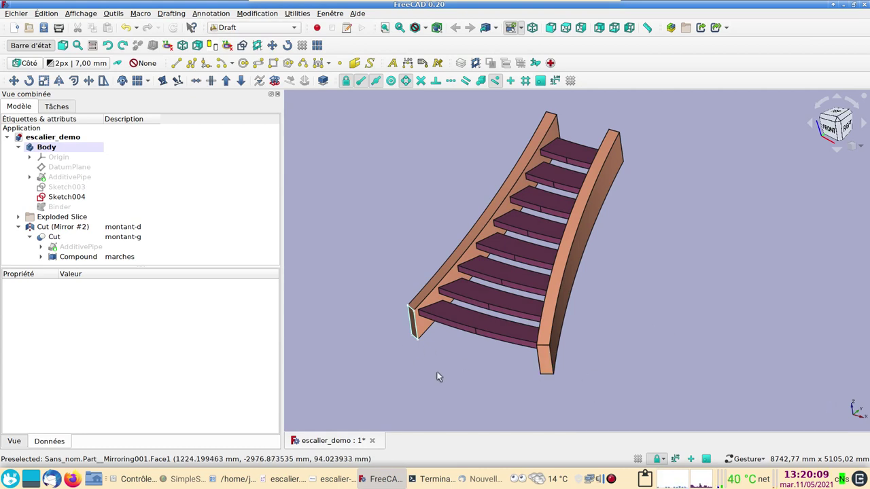
scroll(up, 3)
scroll(down, 3)
drag(356, 342, 449, 379)
scroll(up, 3)
Step: Bring the lower steps into view and select the 'marches' Compound in the model tree
click(449, 379)
scroll(down, 3)
middle_click(656, 295)
drag(611, 322, 285, 254)
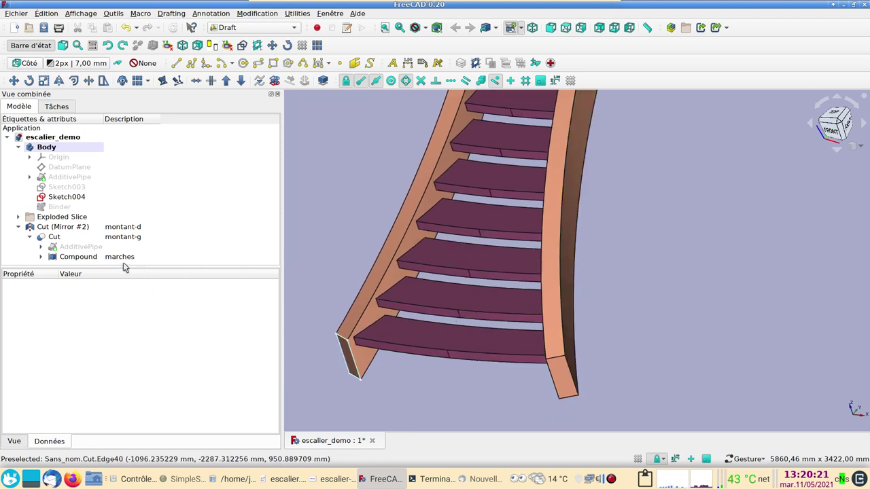
drag(126, 258, 123, 260)
click(123, 260)
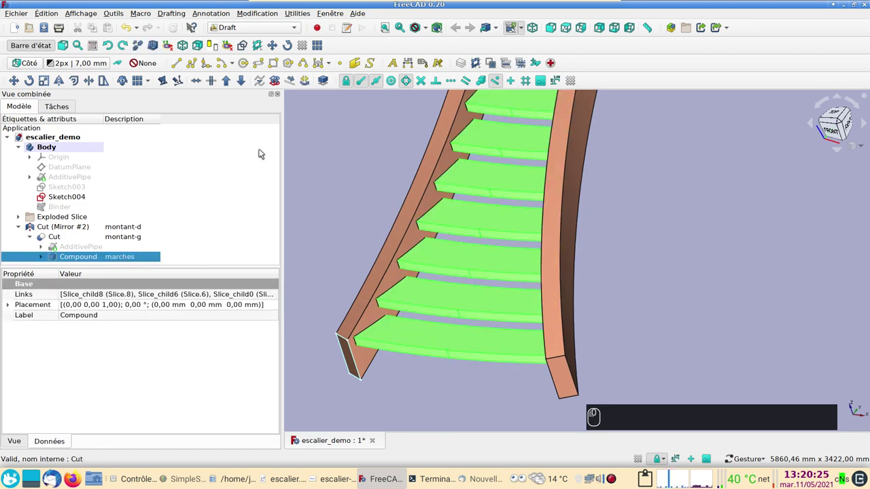
Step: Switch to the Part workbench and try a shape-element copy of a step, which is then undone
click(282, 28)
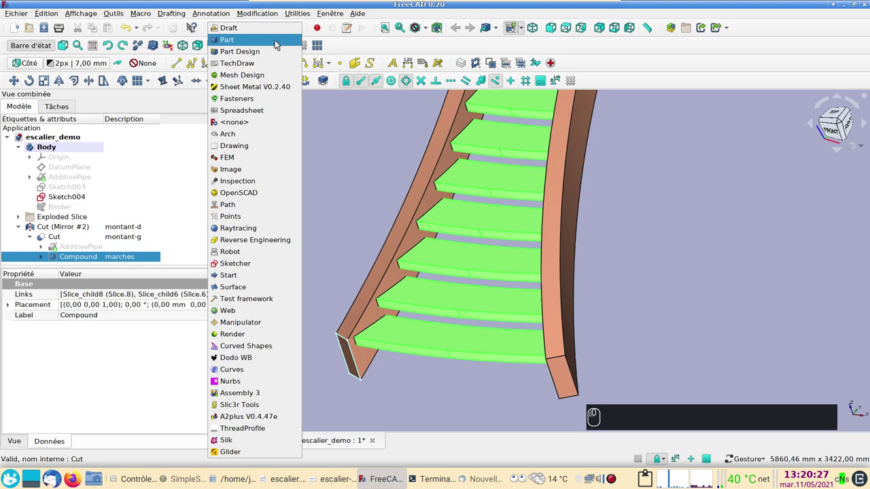
click(278, 45)
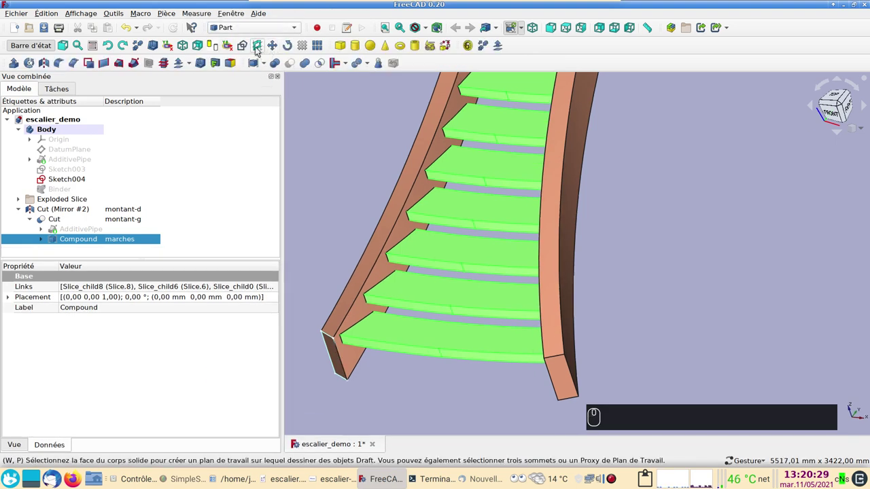
click(173, 14)
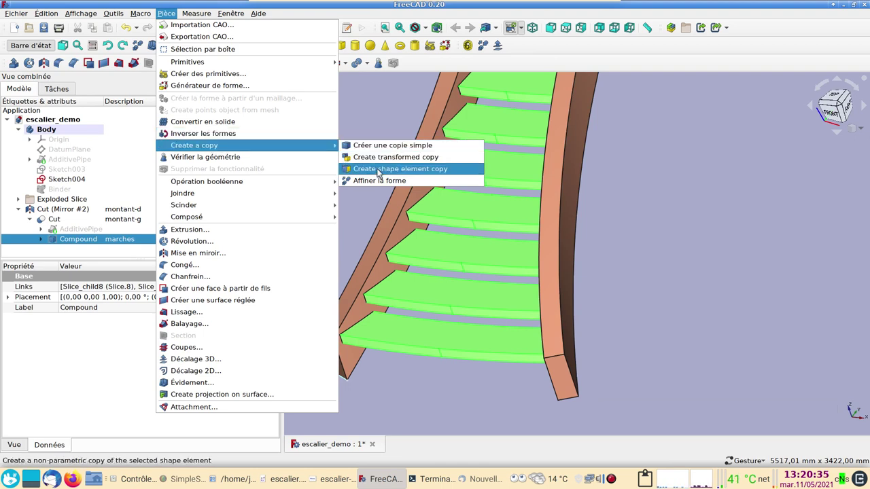
click(380, 178)
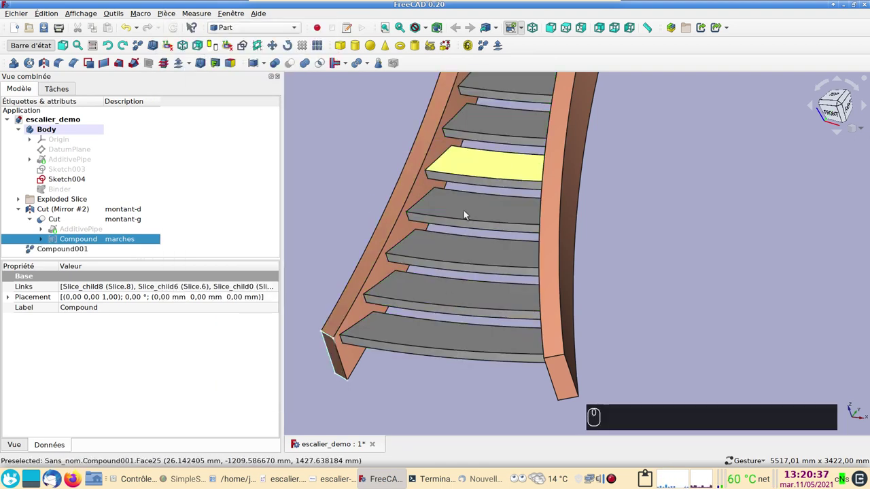
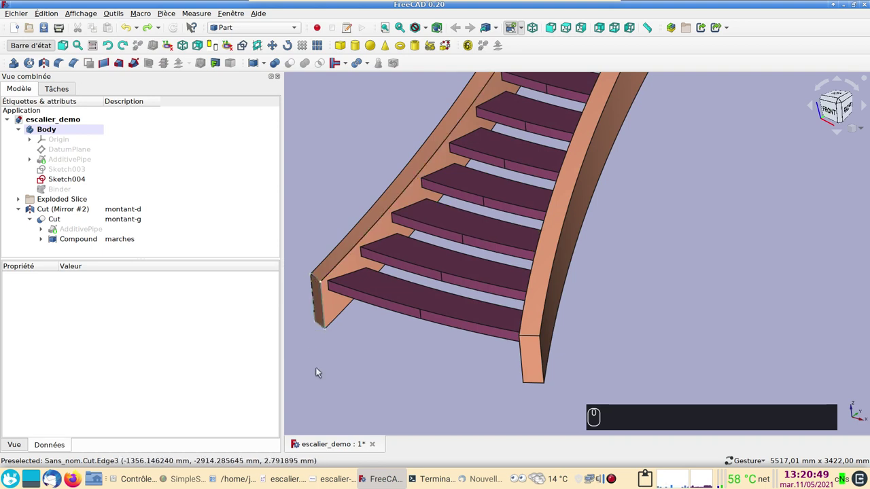
drag(405, 384, 359, 310)
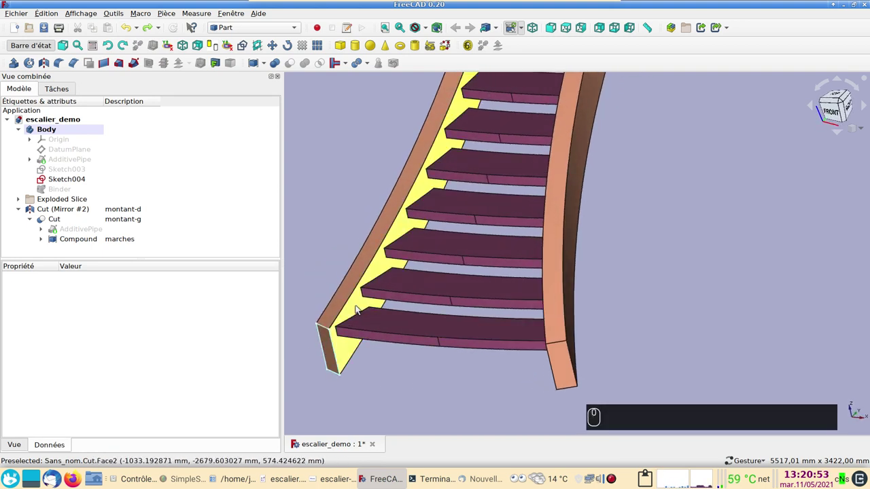
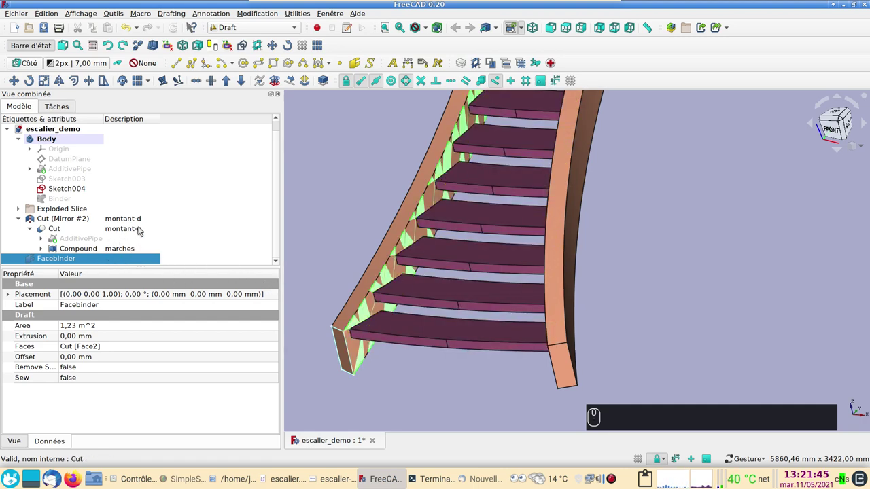
Step: Create a Draft Facebinder from the left stringer's inner cut face (Cut Face2)
click(143, 228)
key(space)
drag(425, 384, 515, 298)
scroll(up, 3)
drag(525, 286, 175, 266)
click(74, 260)
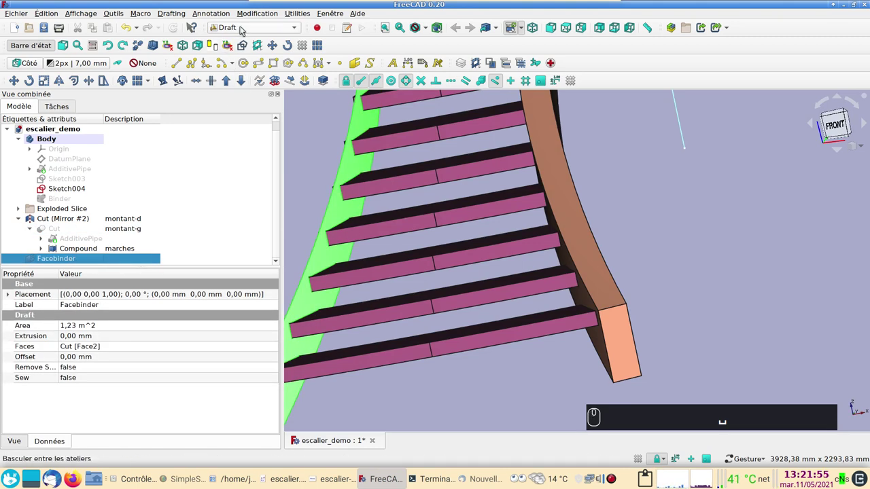
click(248, 26)
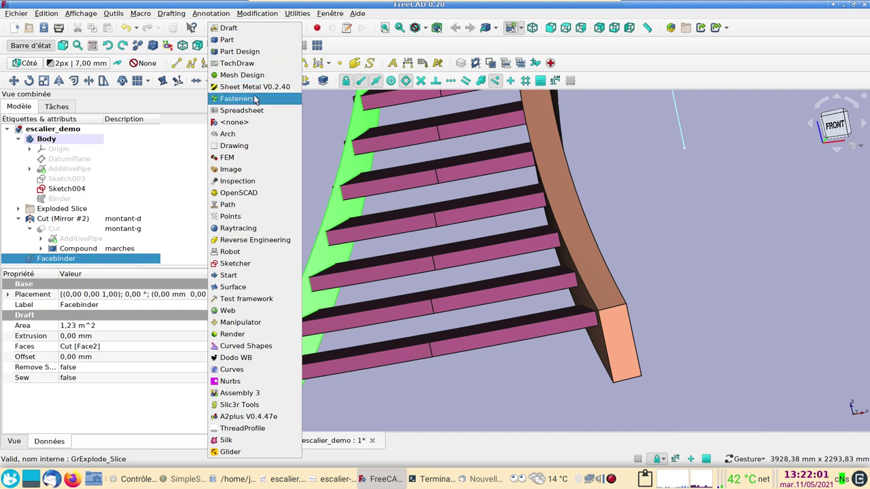
Step: Mesh the Facebinder via Tessellation into 'Facebinder (Meshed)' with 66 points and 80 faces
click(251, 76)
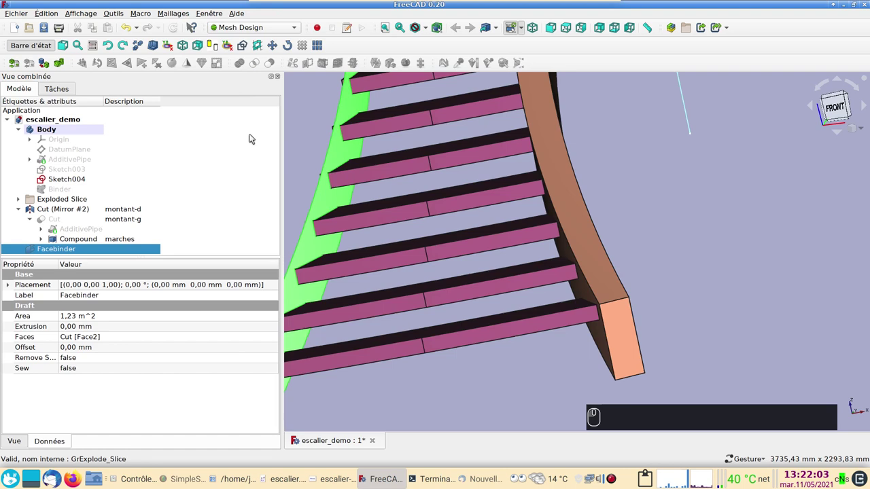
drag(744, 199, 542, 227)
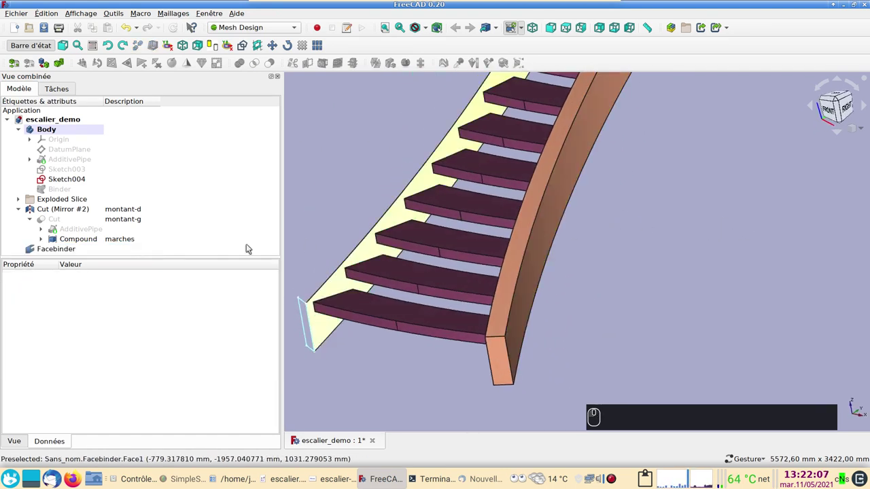
drag(57, 255, 50, 64)
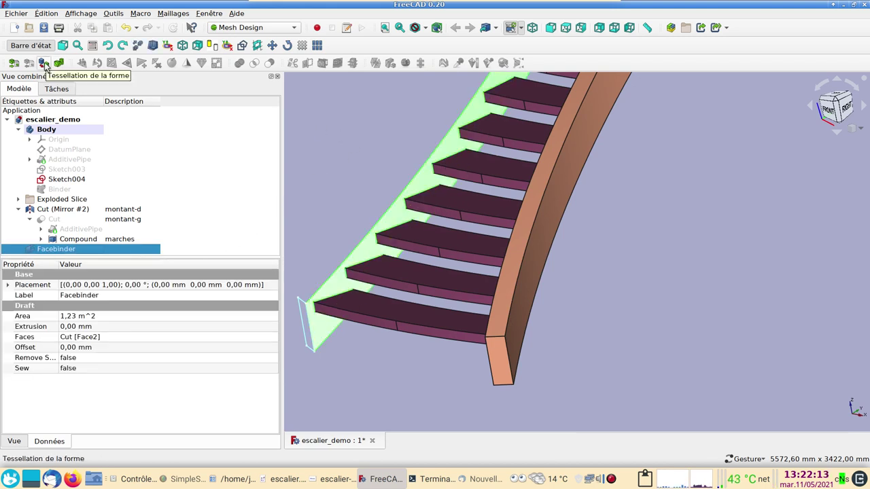
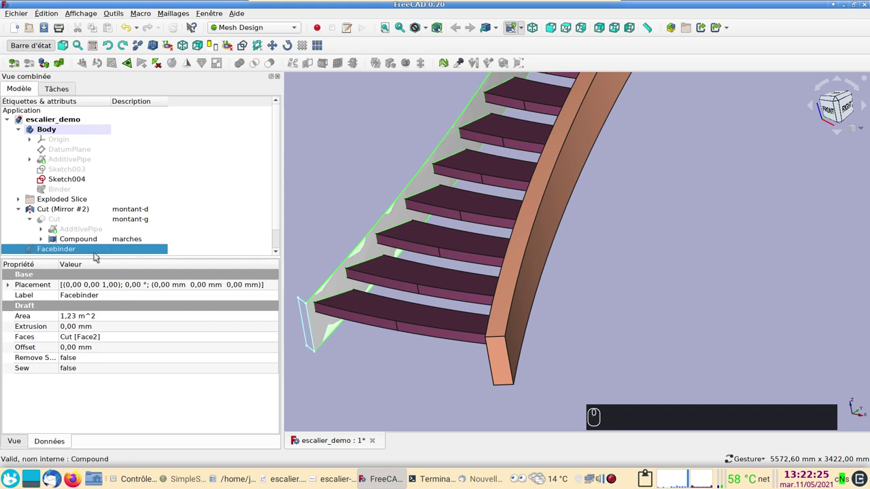
key(space)
drag(60, 247, 615, 235)
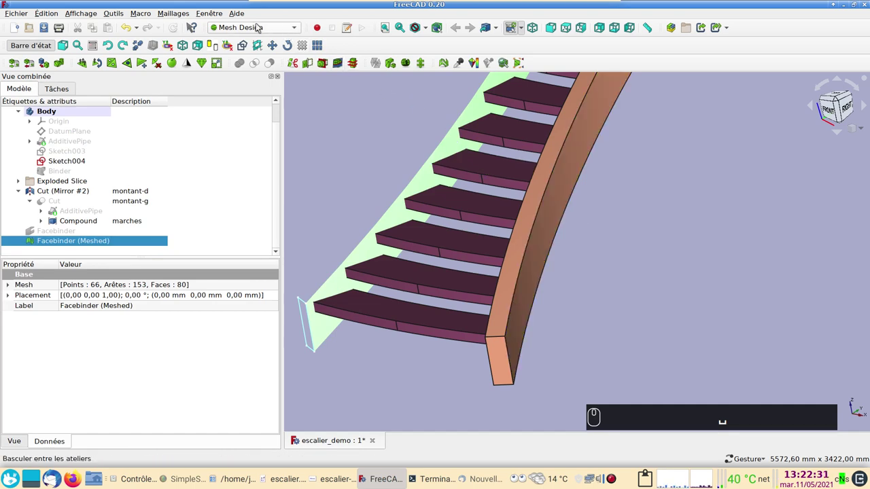
Step: Unwrap the meshed stringer face into a flat 2D pattern and view it from the bottom
drag(173, 13, 209, 308)
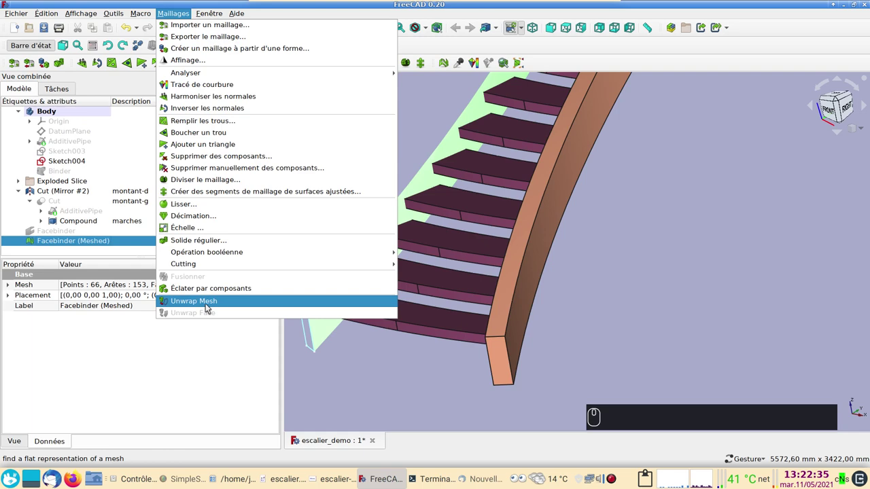
drag(208, 307, 569, 333)
text((5)(5))
drag(633, 300, 641, 230)
scroll(up, 3)
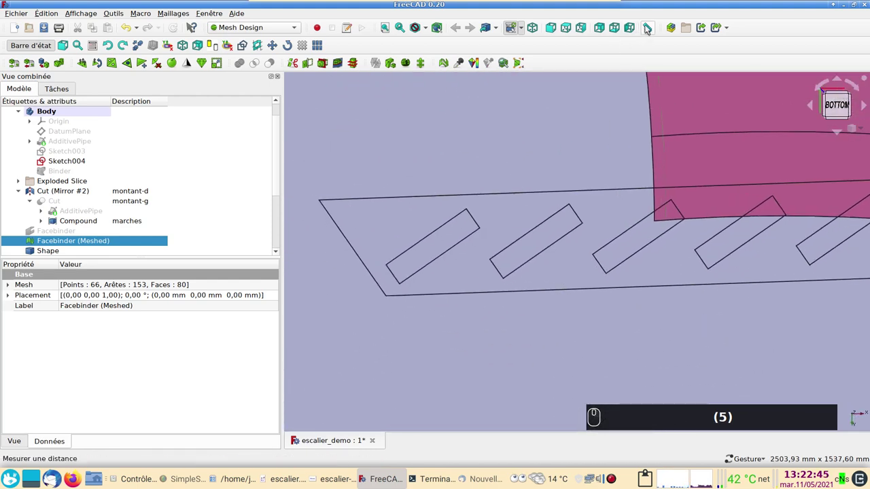
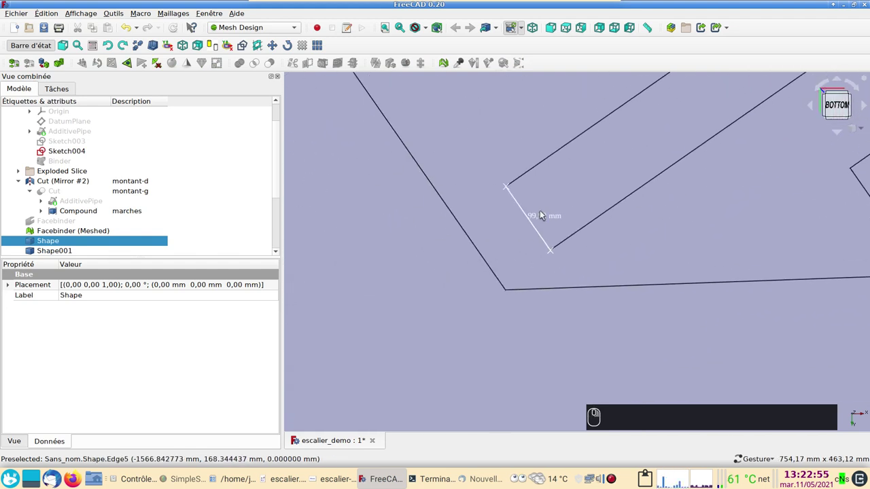
Step: Take a trial slot-width measurement on the pattern, undo it, and pan across the outline
scroll(up, 3)
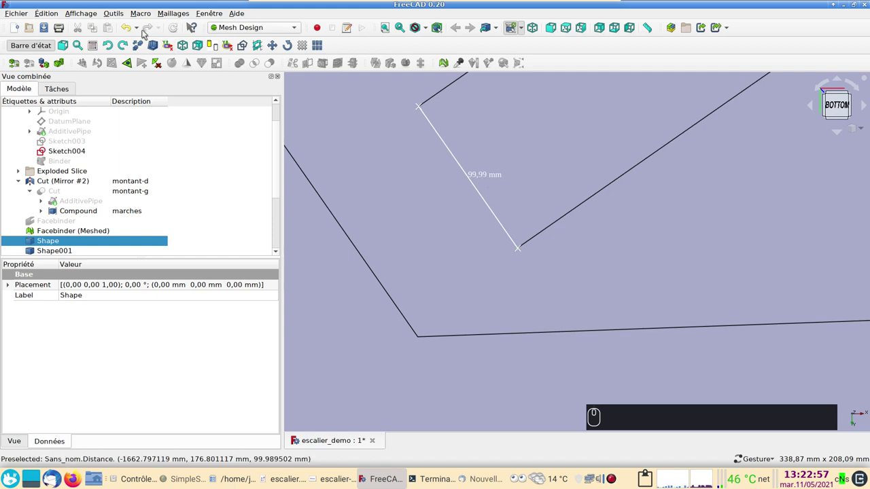
click(131, 25)
middle_click(338, 183)
scroll(down, 3)
drag(377, 183, 562, 376)
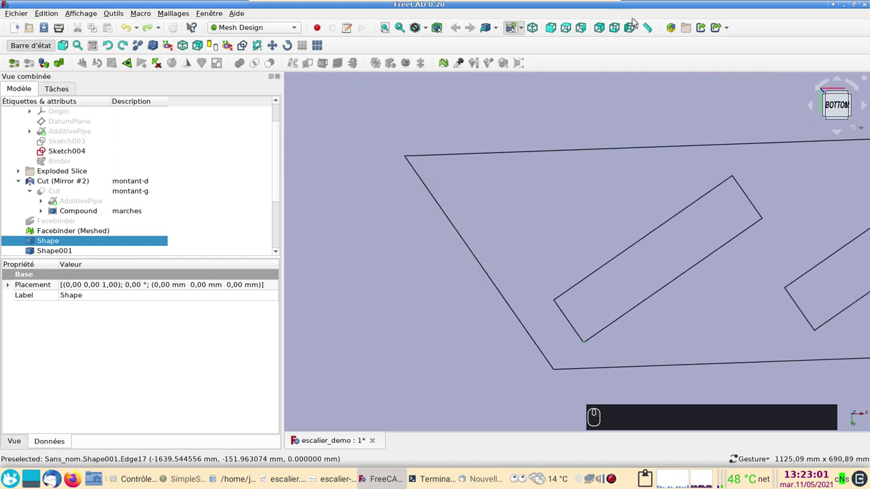
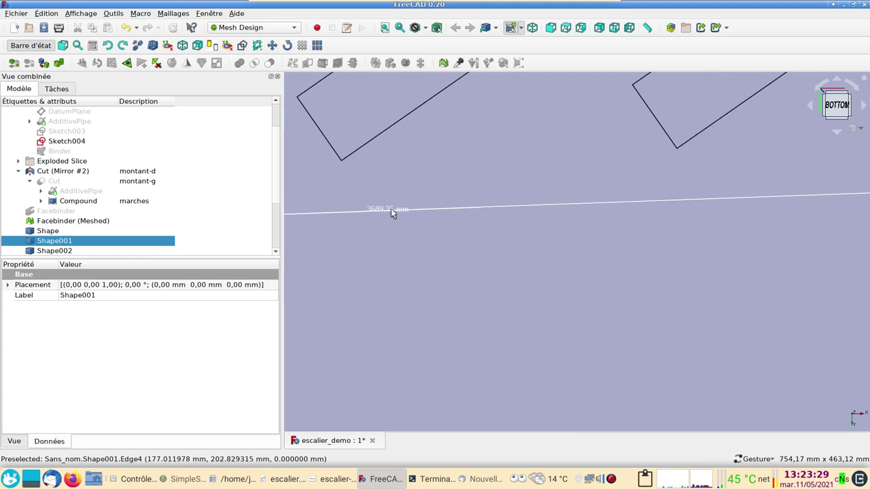
Step: Measure the flattened pattern's long edge, giving a 3689,35 mm distance
scroll(down, 3)
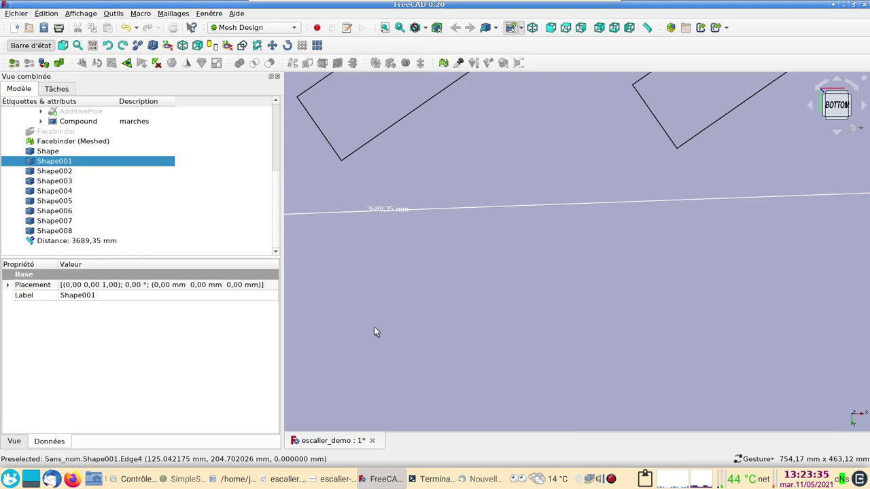
scroll(down, 3)
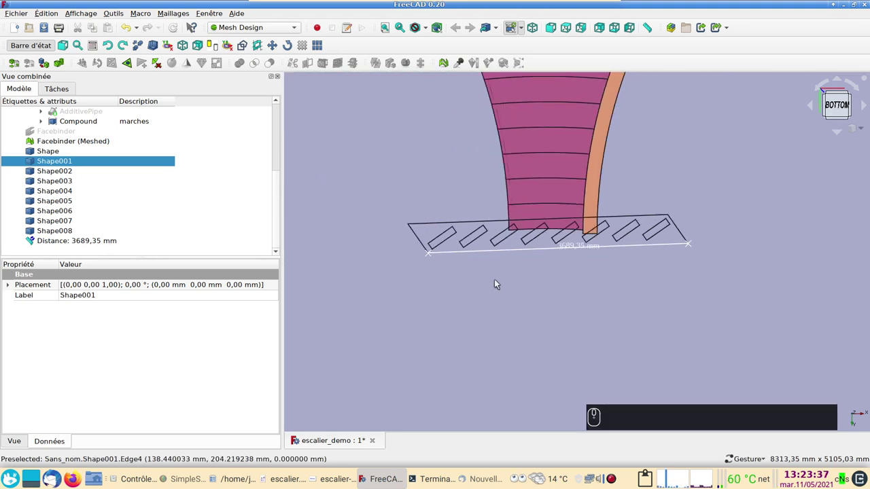
scroll(up, 3)
drag(120, 136, 520, 197)
key(space)
Step: Return to the isometric view of the 3D staircase with the left stringer Cut selected
key(0)
text(␣ (0))
drag(349, 198, 428, 290)
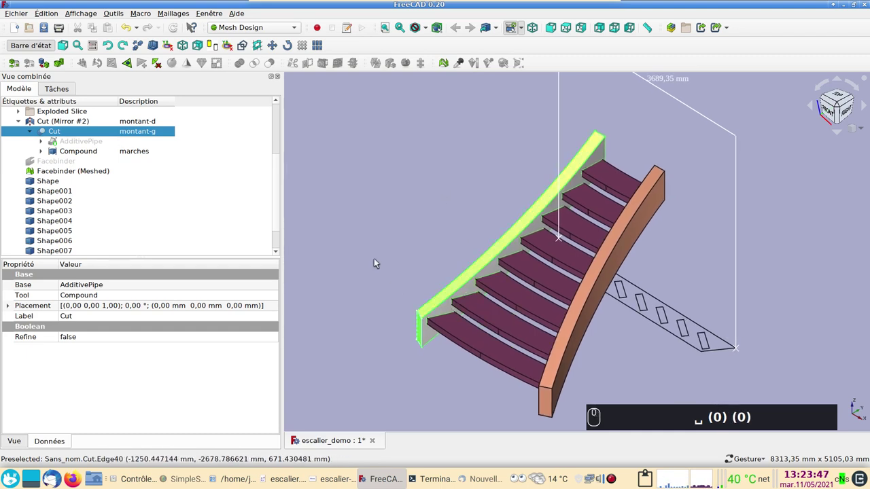
scroll(up, 3)
Step: Switch to the Arch workbench and clear the selection of the stringer Cut
click(366, 220)
middle_click(362, 199)
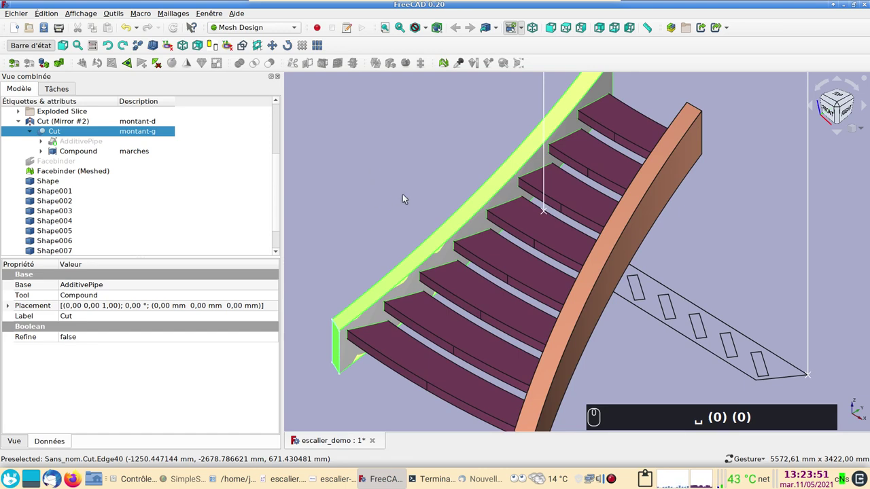
click(414, 169)
click(280, 30)
click(271, 91)
drag(259, 111, 258, 116)
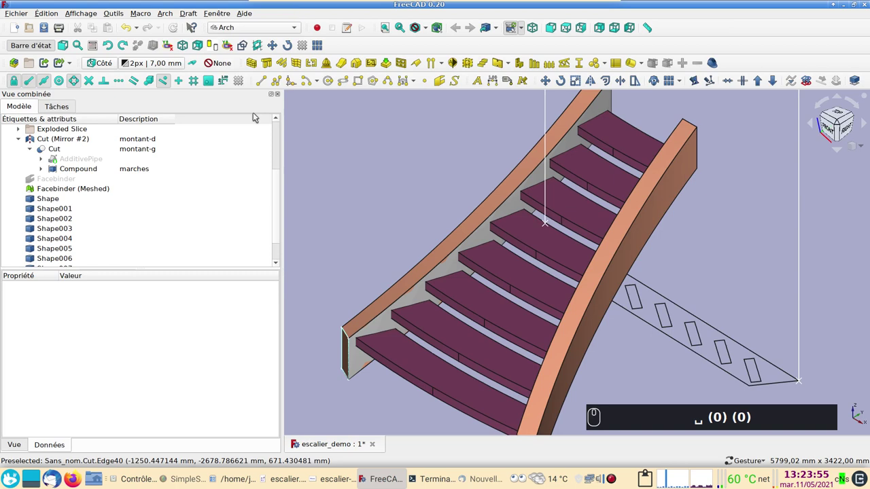
drag(382, 181, 716, 67)
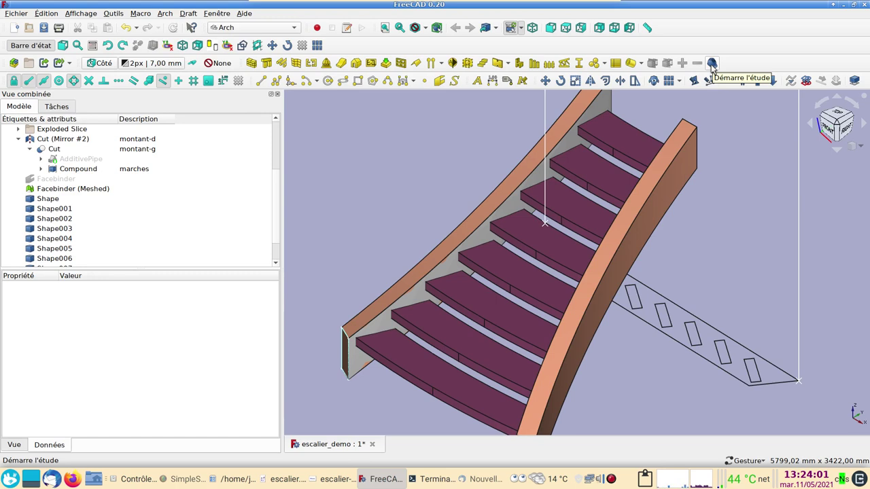
Step: Start the Arch Survey tool to measure the stringer's top and end edges
click(717, 67)
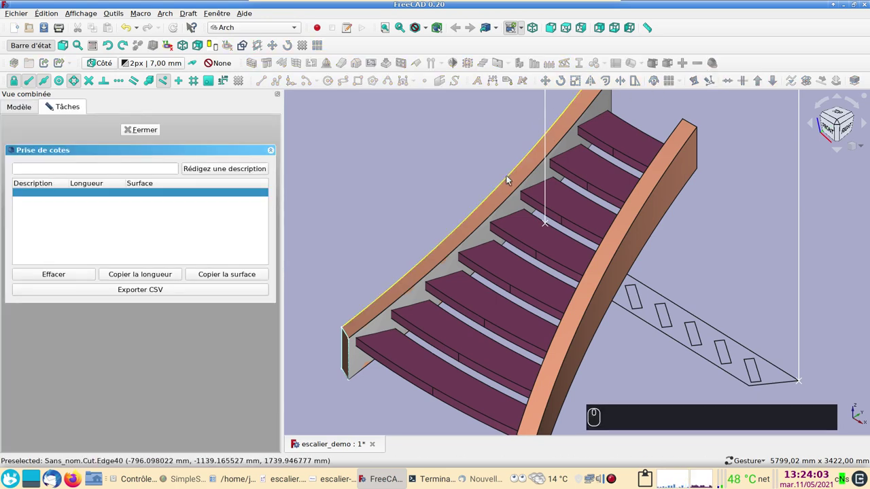
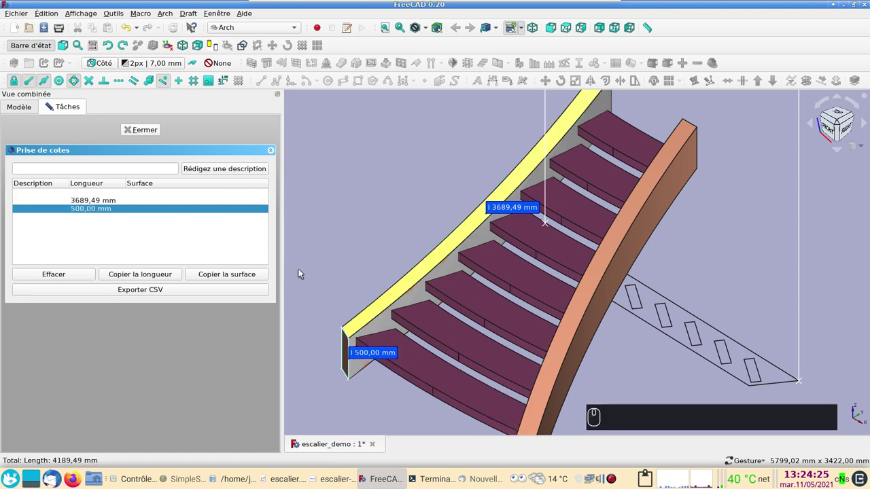
Step: Close the survey and delete the 3689,35 mm Distance measurement from the tree
click(151, 131)
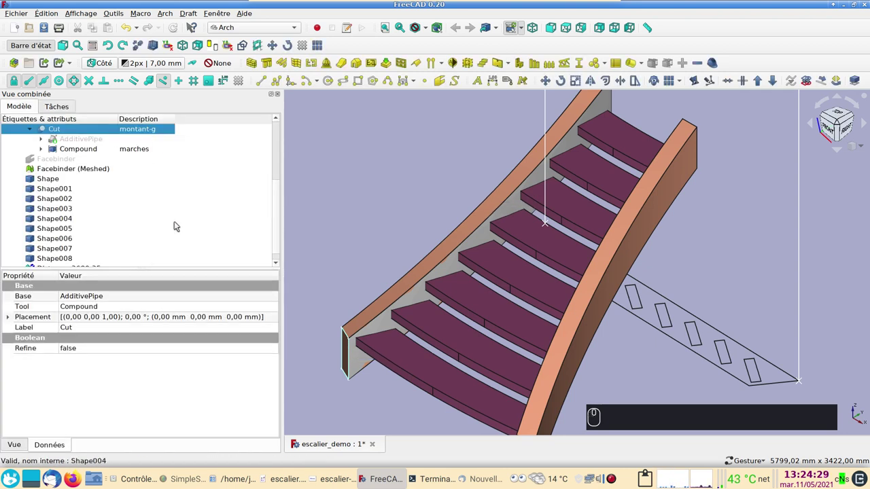
click(86, 260)
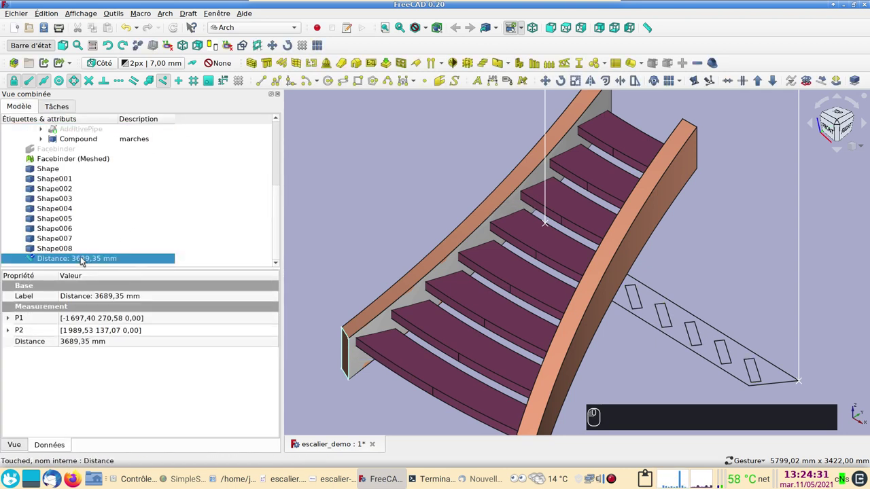
key(Delete)
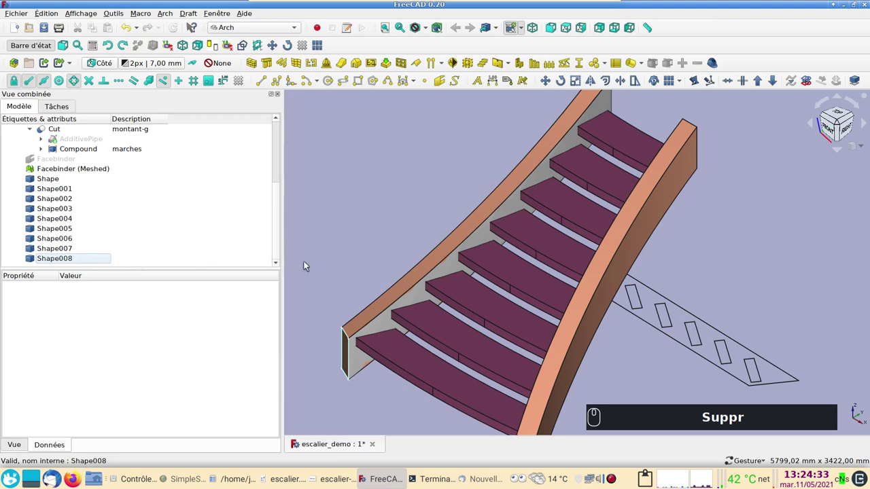
drag(337, 214, 309, 166)
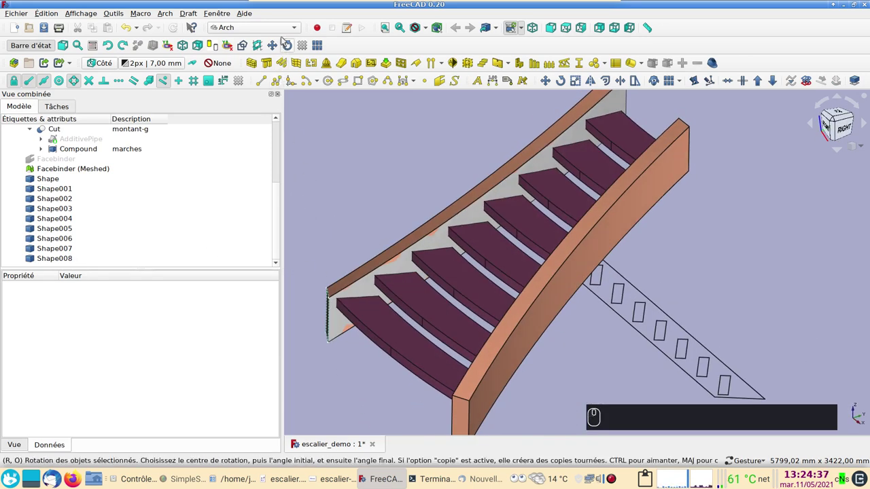
Step: Switch to TechDraw and create a new page from the A4_Landscape_blank.svg template
click(287, 28)
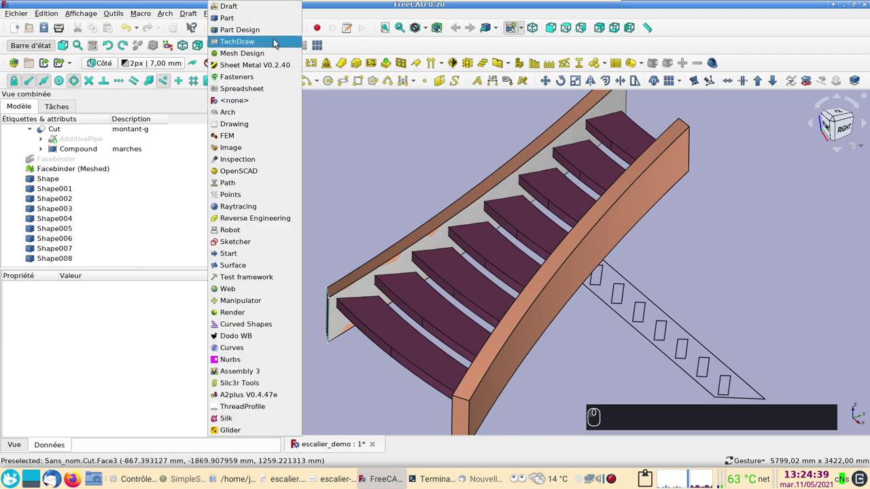
click(278, 43)
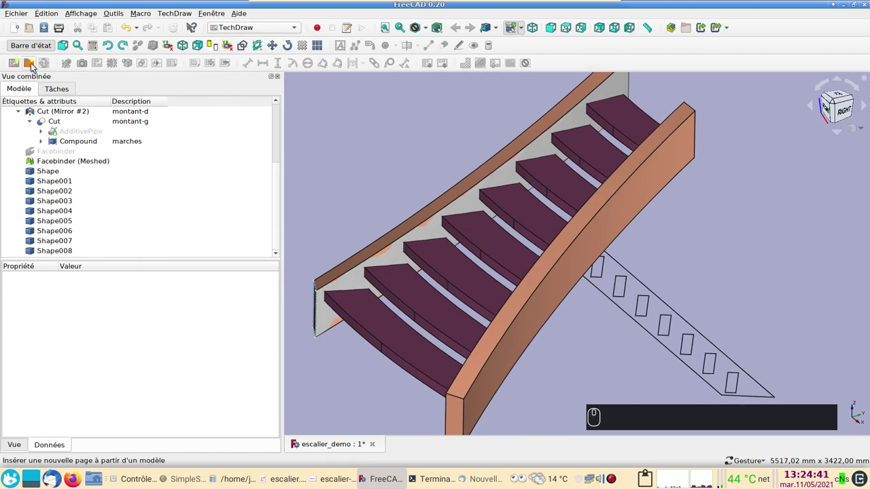
click(36, 66)
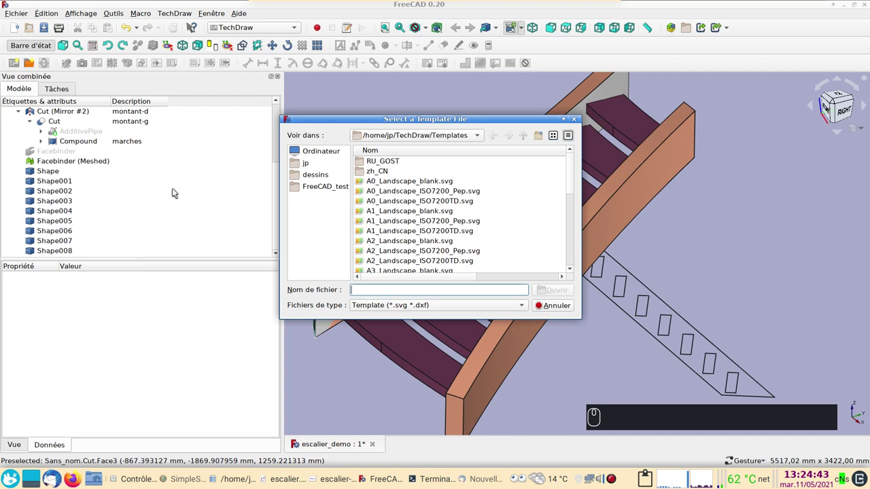
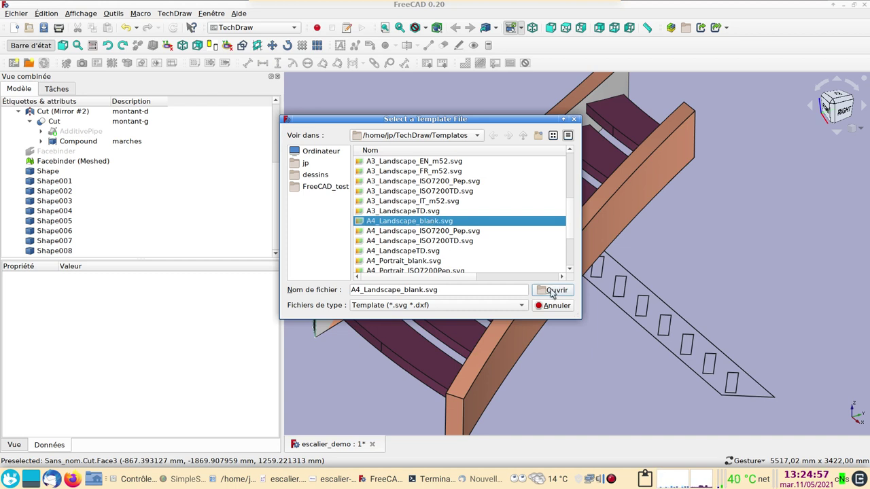
click(554, 293)
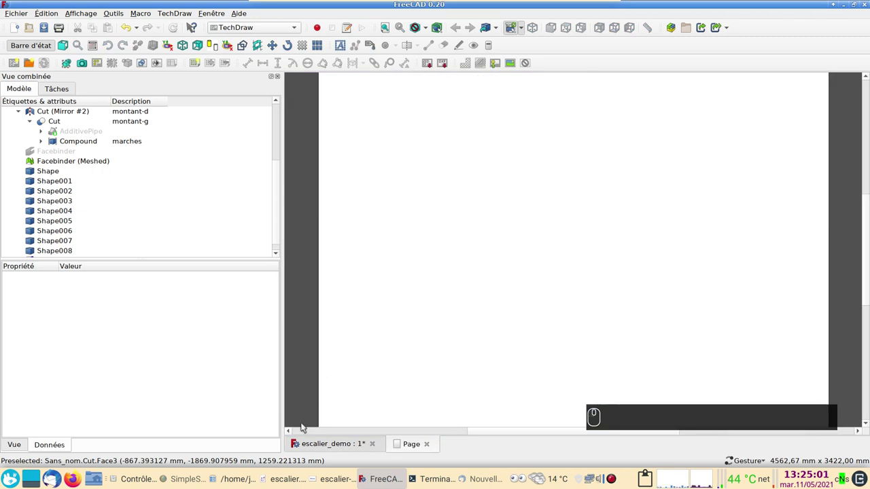
Step: Select Shape through Shape008, set a top view, and insert a drawing view of them on the page
click(299, 443)
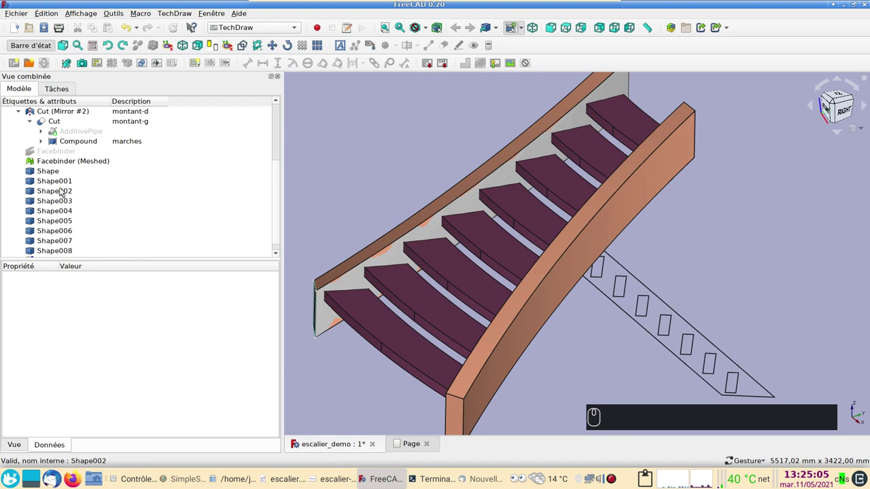
click(54, 171)
drag(140, 229, 78, 241)
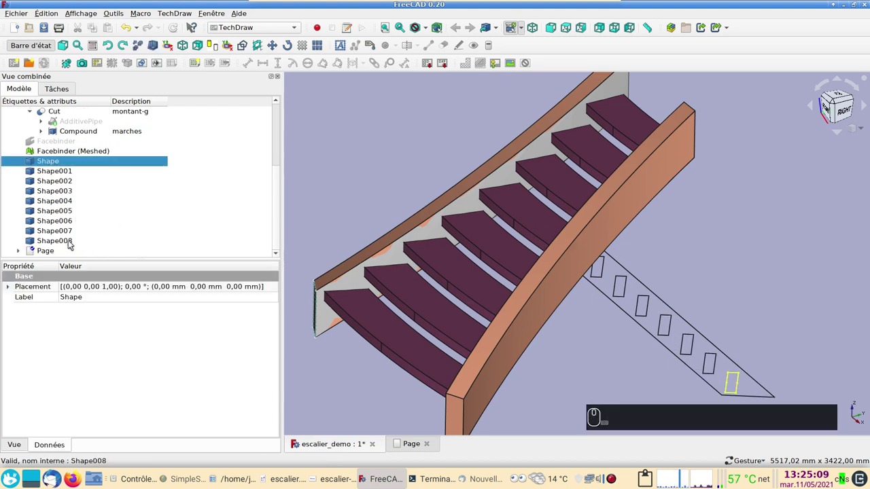
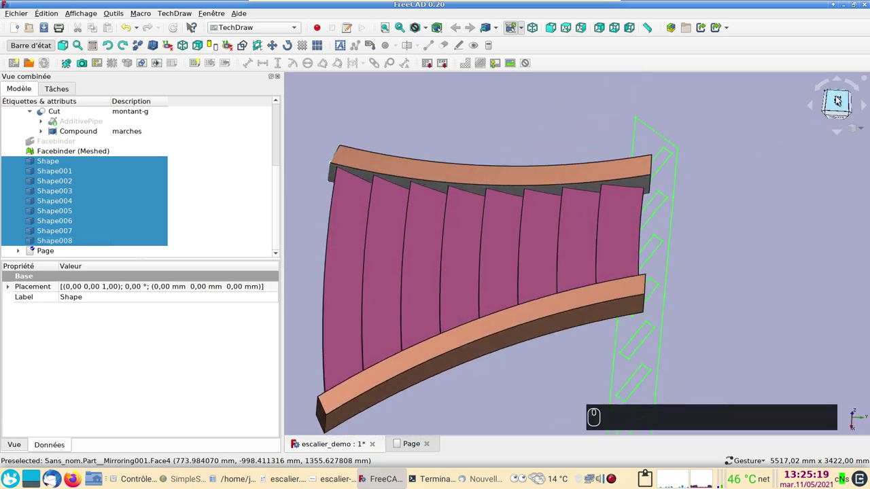
click(838, 101)
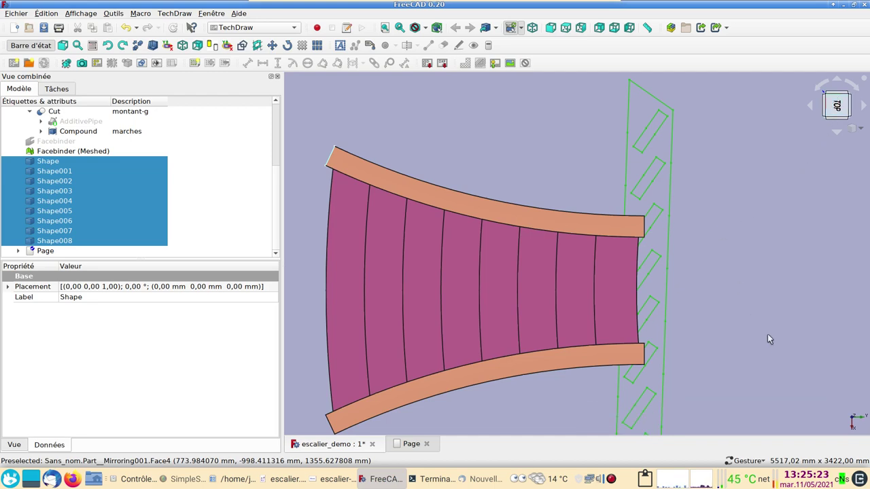
drag(779, 345, 681, 329)
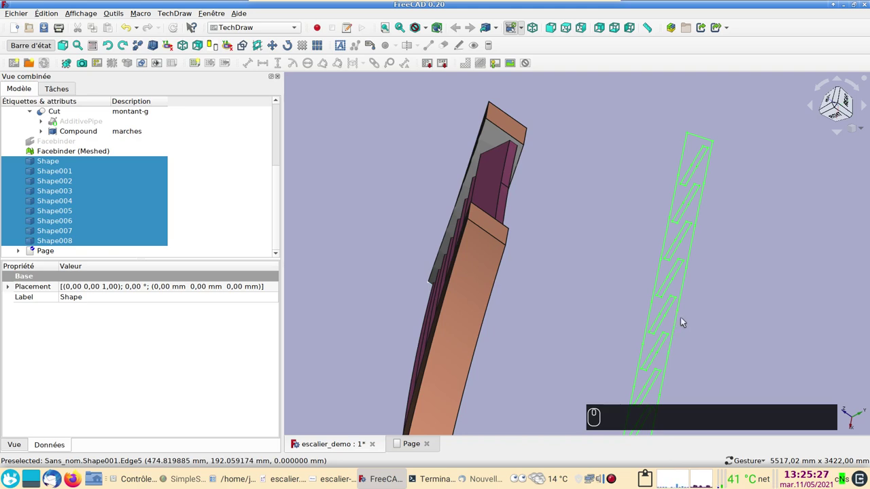
click(818, 143)
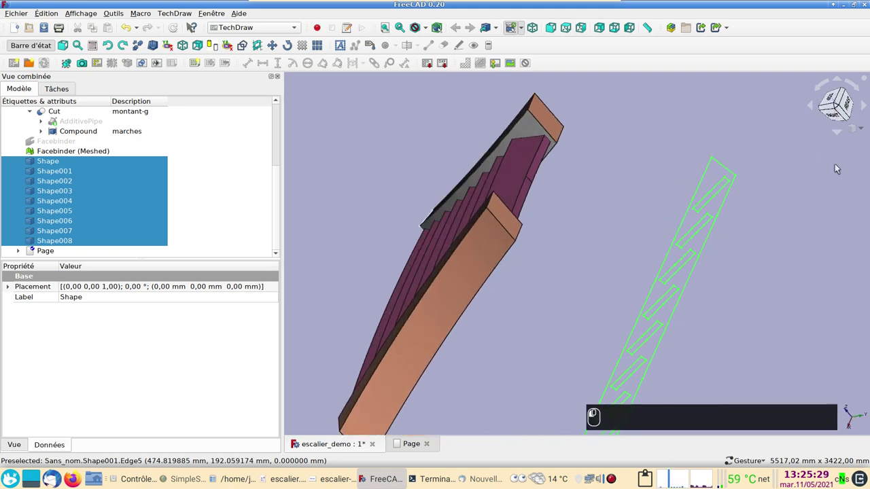
text((2))
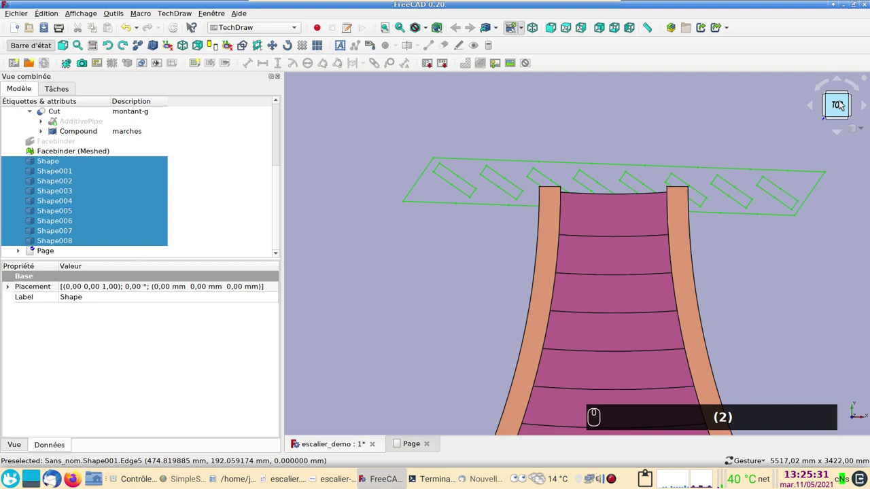
click(843, 103)
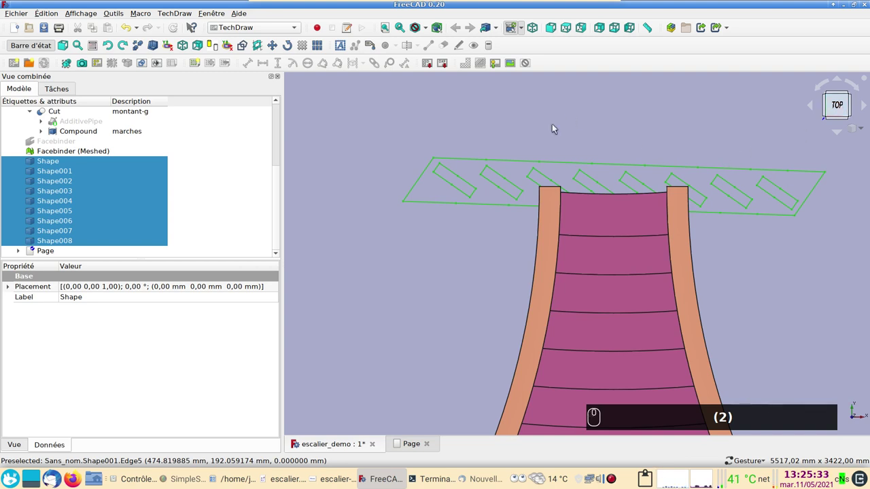
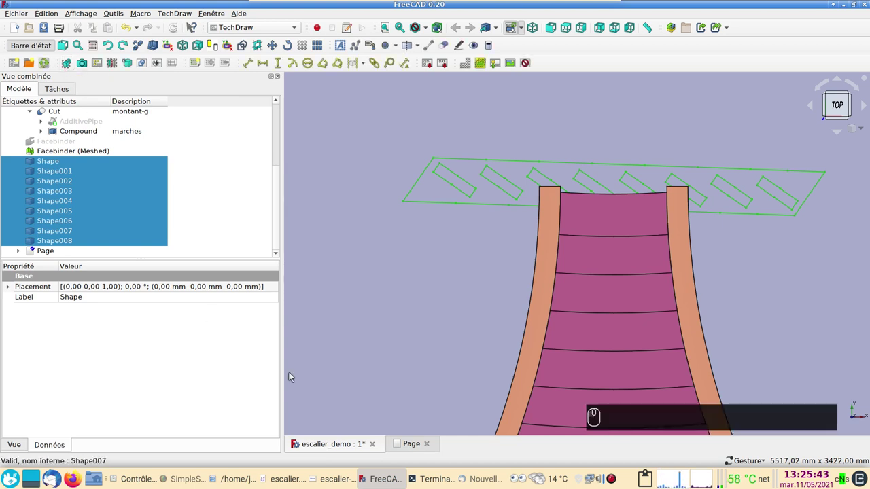
click(417, 441)
Step: Set the stringer pattern View's Scale Type to Automatic so it fits the page
middle_click(467, 331)
scroll(down, 3)
scroll(down, 3)
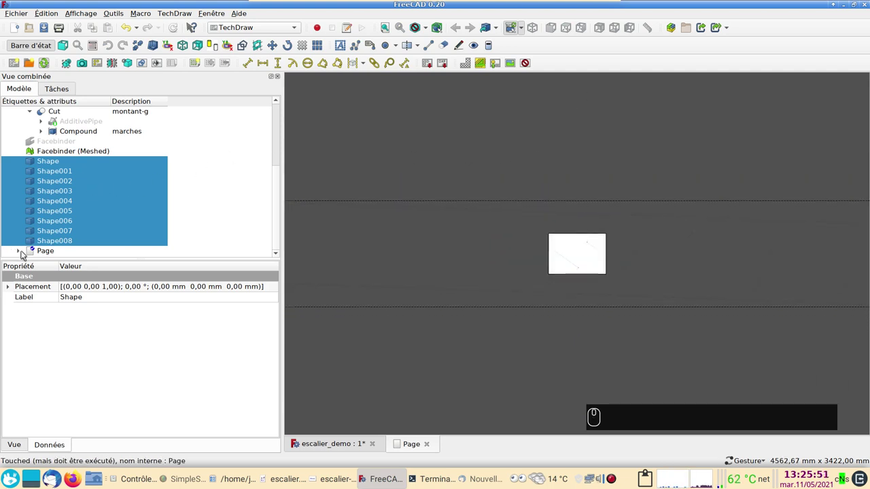
click(22, 253)
scroll(down, 3)
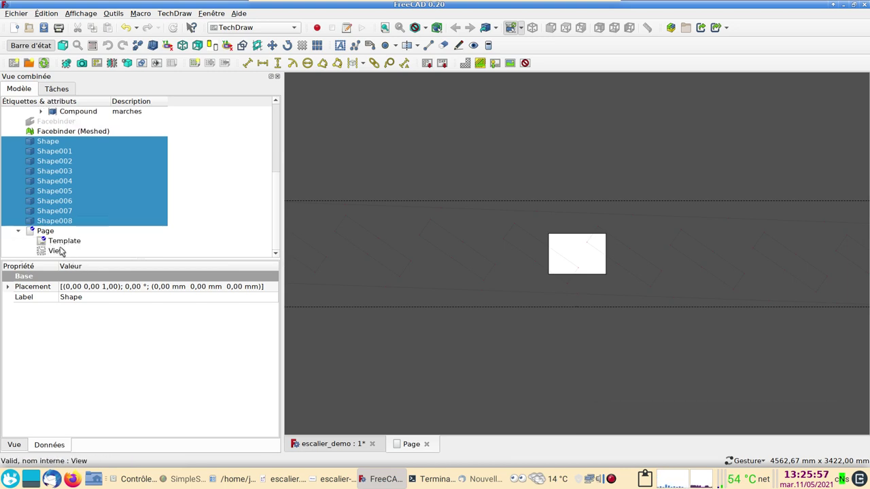
drag(63, 251, 109, 298)
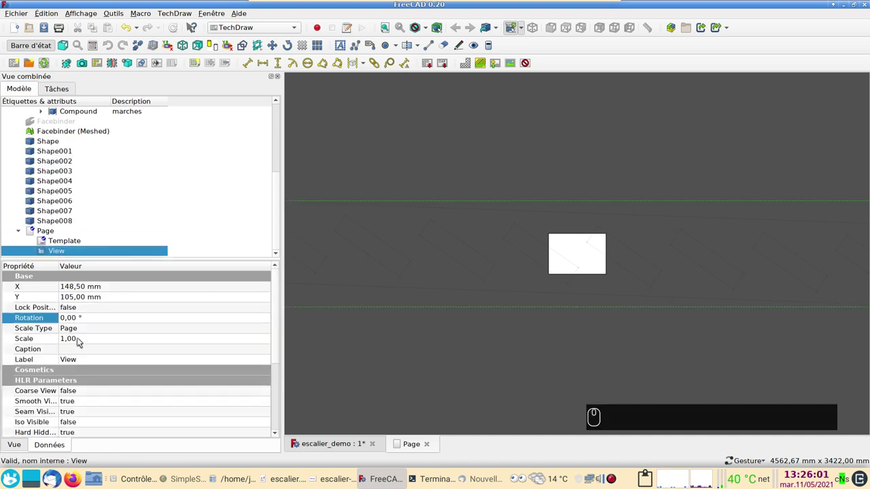
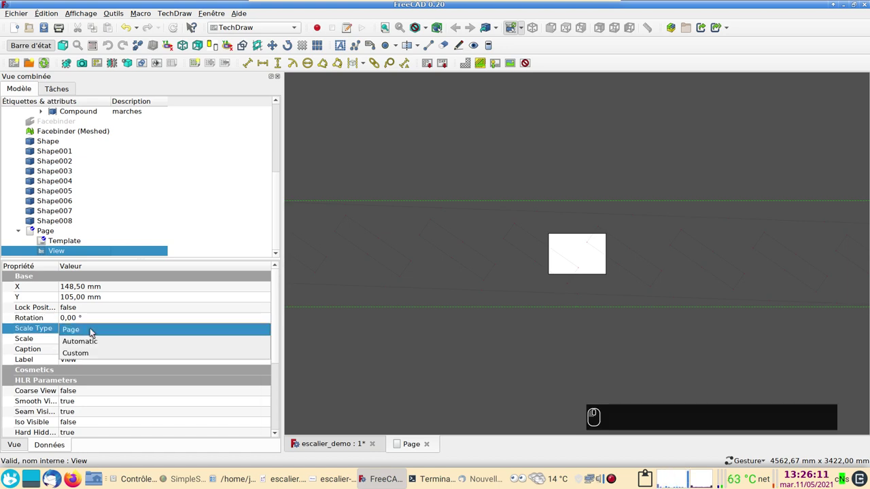
click(95, 343)
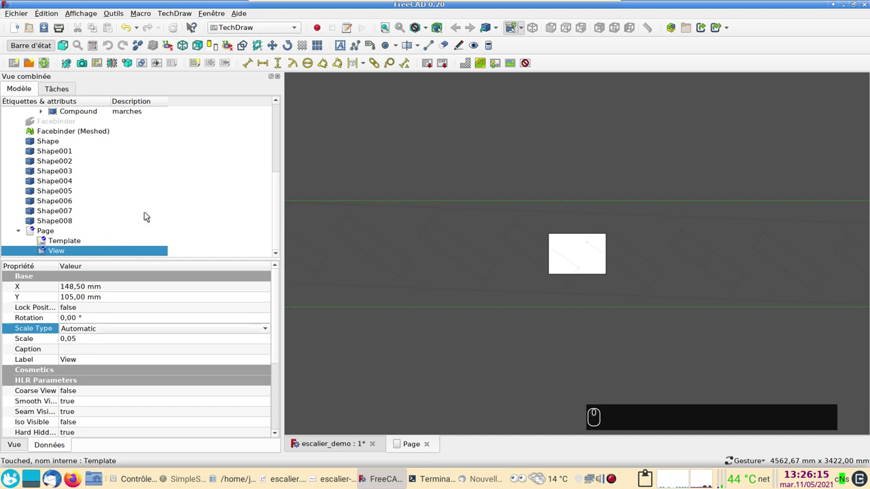
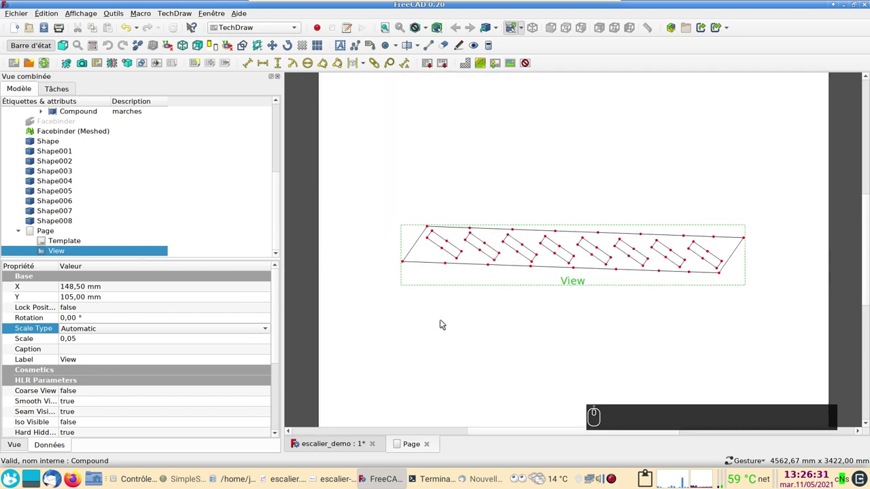
Step: Add a 100,00 length dimension across the first notch at the pattern's left end
scroll(down, 3)
scroll(up, 3)
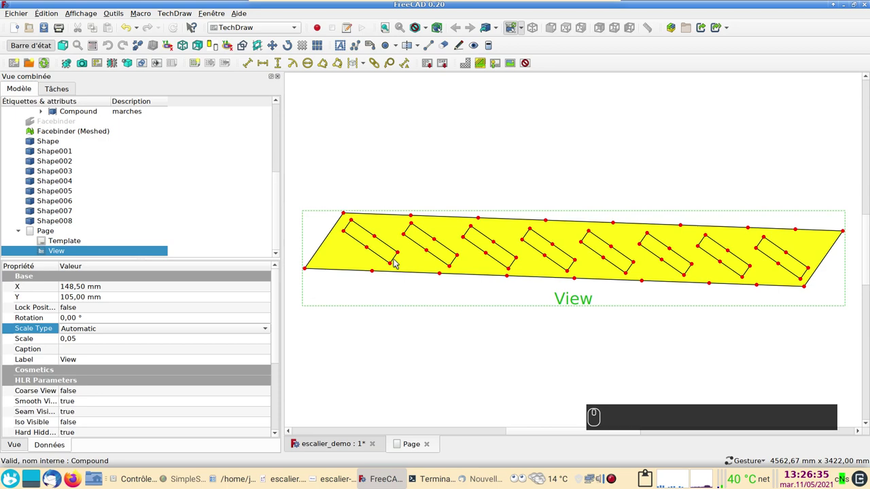
scroll(up, 3)
scroll(up, 3)
drag(343, 153, 521, 290)
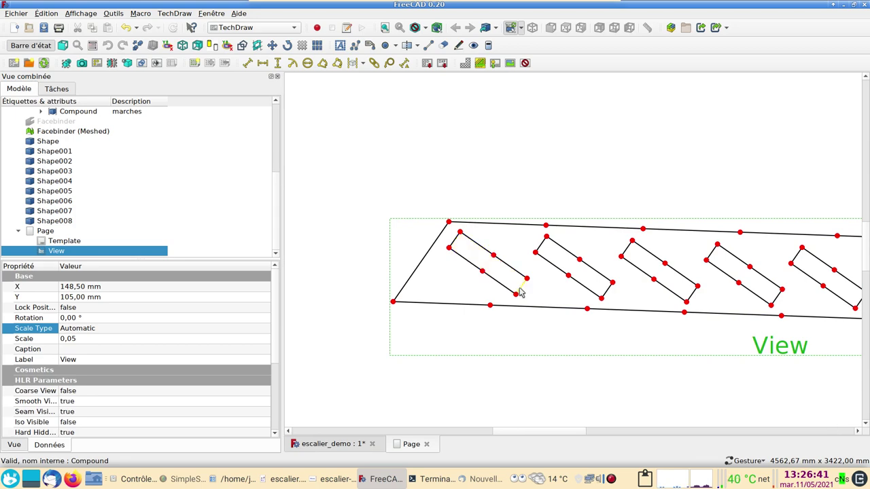
click(522, 292)
click(248, 66)
drag(524, 303, 420, 264)
click(422, 267)
Step: Add the 500,02 end-edge dimension, move it clear, and pick vertices for the next notch dimension
click(247, 63)
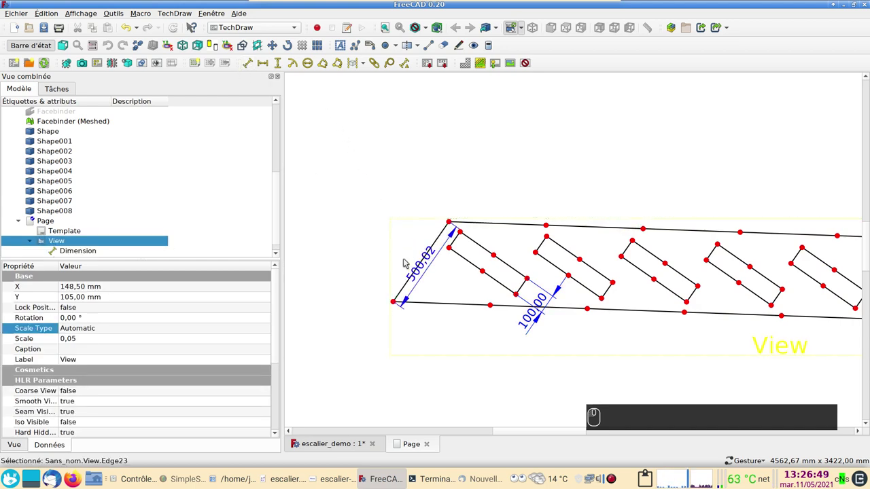
drag(423, 273, 388, 287)
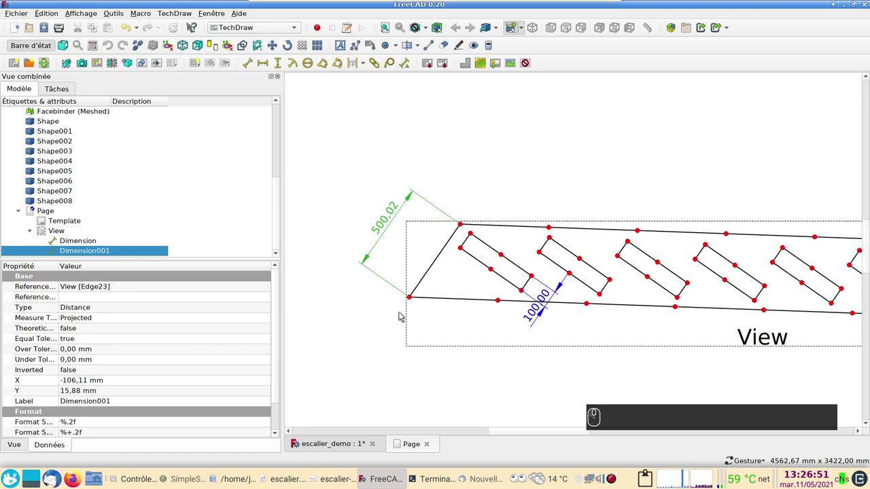
click(411, 301)
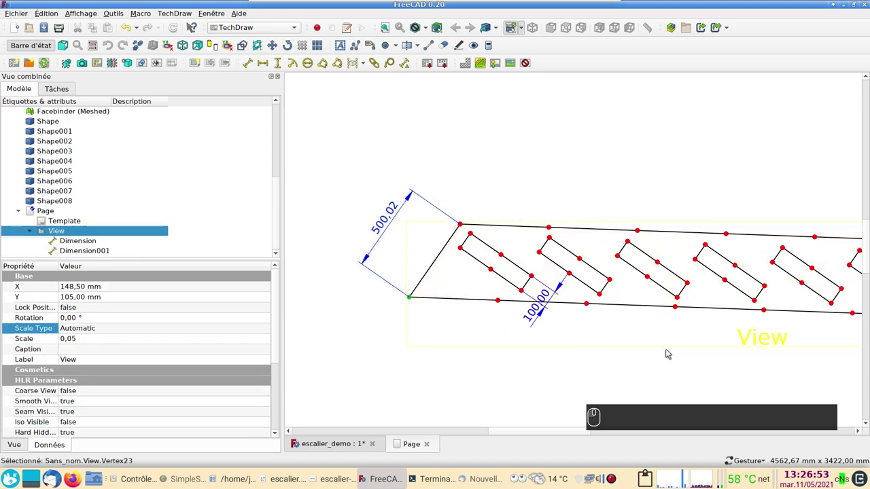
click(476, 183)
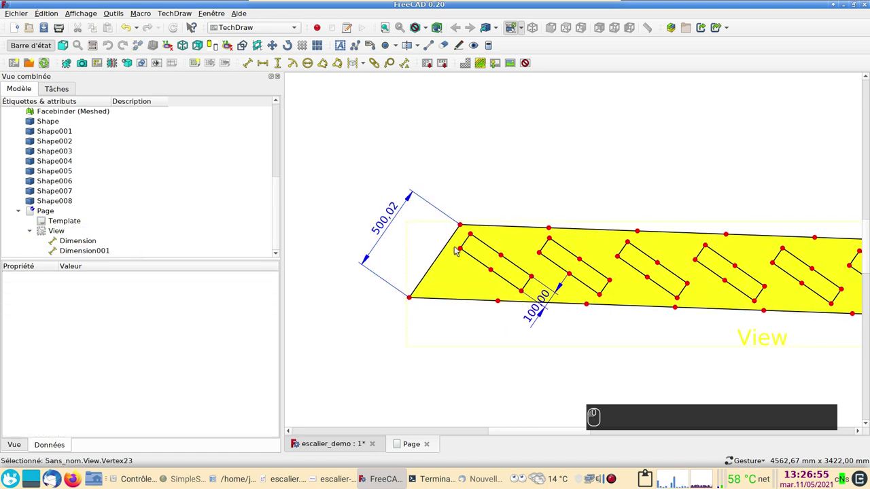
click(463, 249)
key(BackSpace)
click(524, 294)
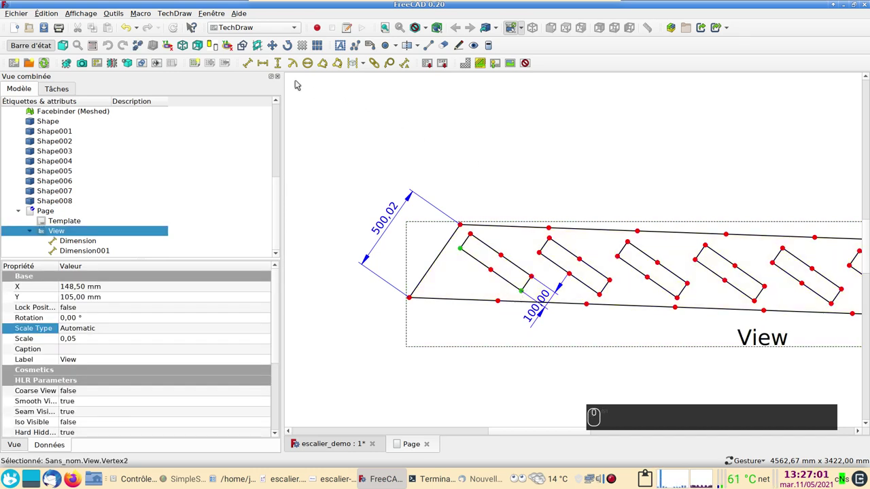
Step: Add the 400,26 length dimension across the last notch at the pattern's right end
drag(252, 65, 457, 270)
drag(693, 348, 549, 235)
drag(548, 234, 603, 276)
click(607, 276)
click(254, 66)
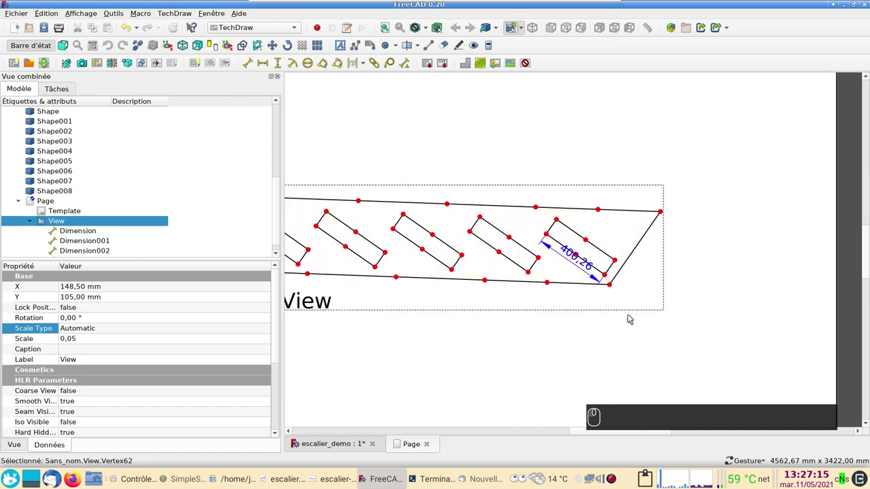
click(565, 252)
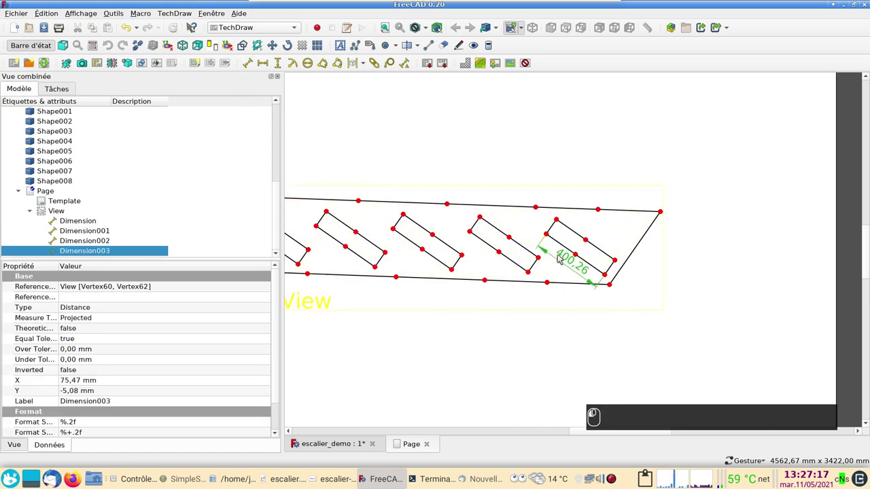
Step: Return to the 3D staircase model and frame the whole staircase in view
middle_click(484, 322)
scroll(down, 3)
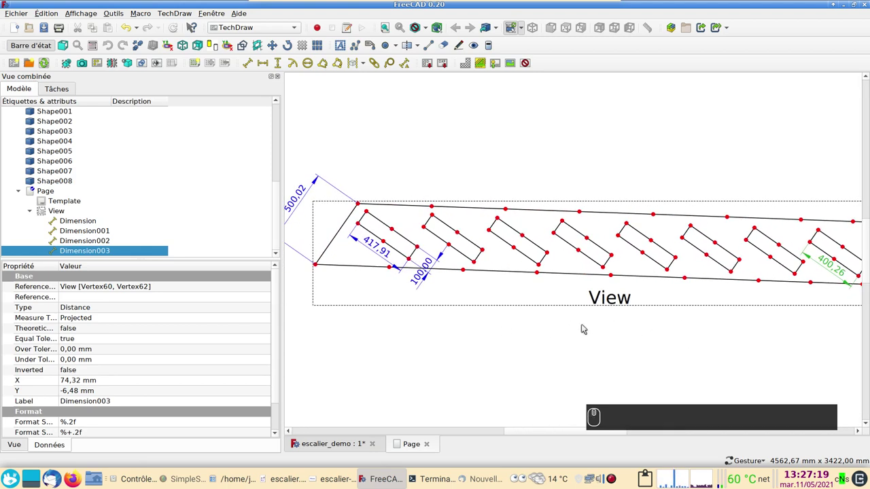
click(318, 445)
click(458, 333)
middle_click(449, 327)
drag(468, 352, 407, 309)
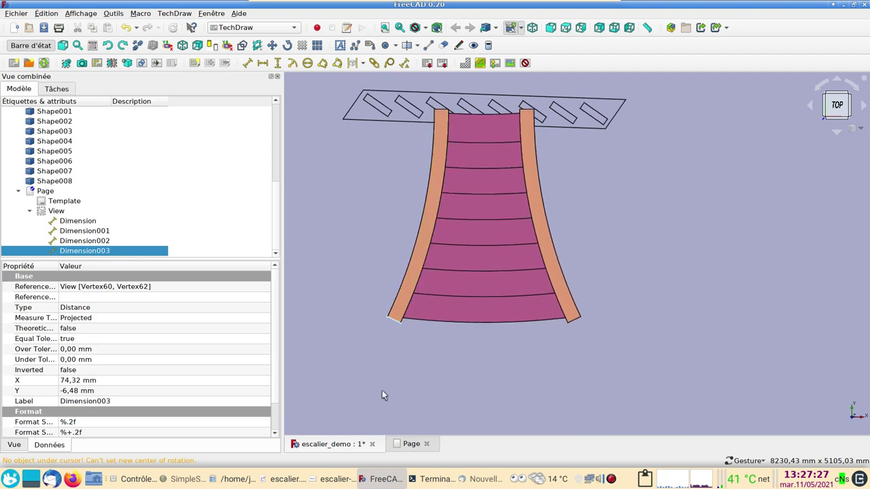
drag(402, 449, 463, 242)
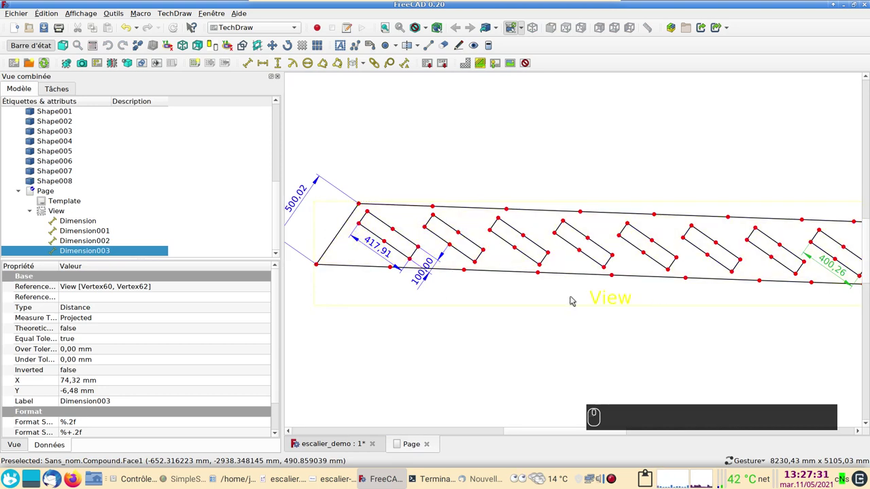
Step: In the Draft workbench, create Facebinder001–003 from three separate step faces
scroll(down, 3)
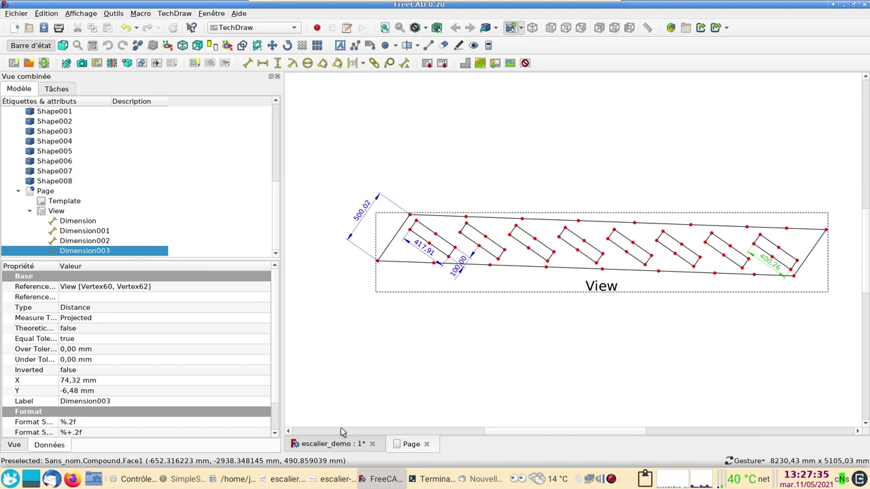
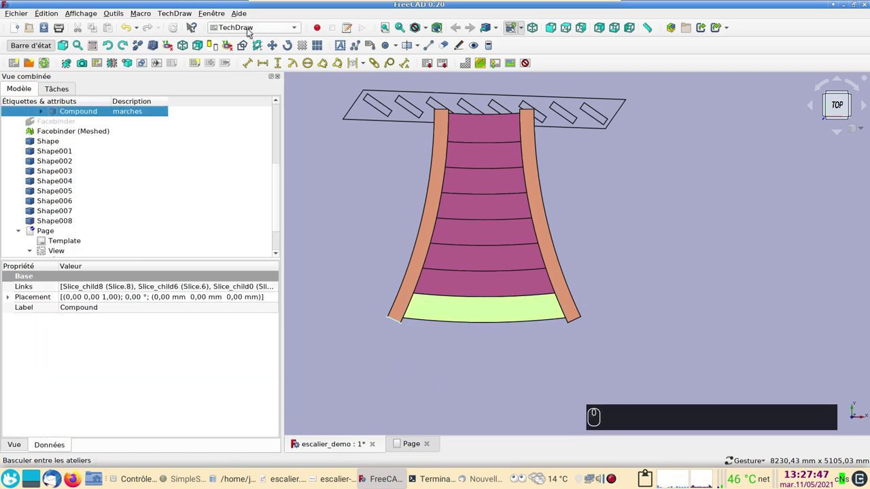
drag(256, 14, 284, 199)
drag(283, 198, 360, 65)
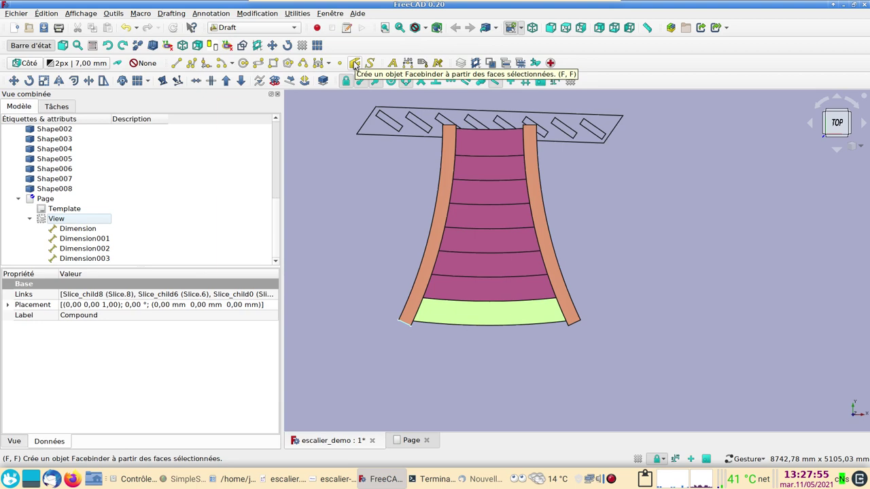
click(359, 63)
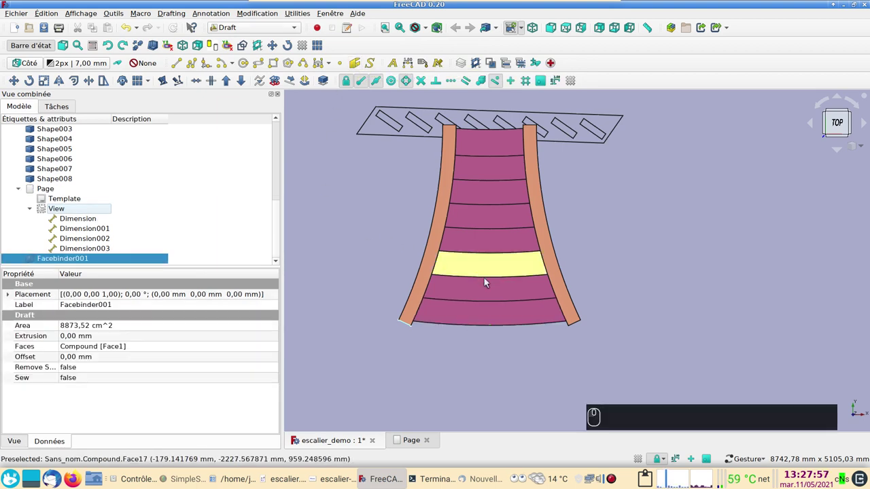
click(496, 288)
click(356, 68)
click(498, 271)
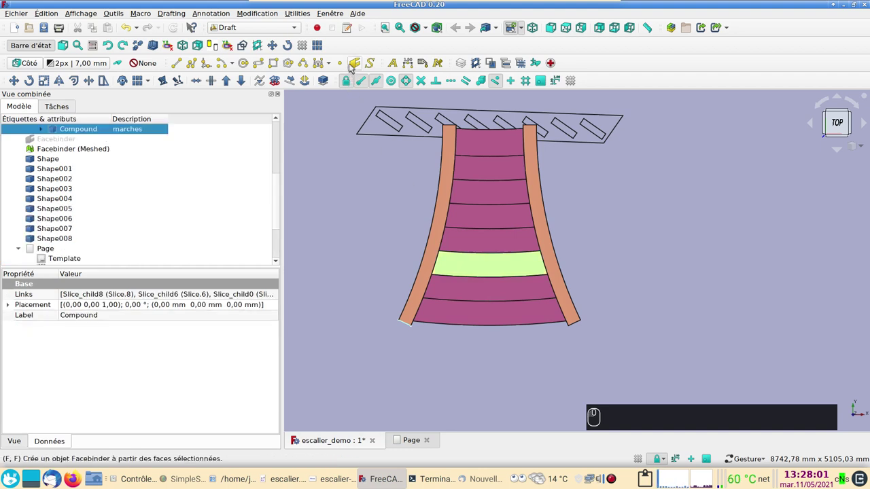
click(352, 69)
scroll(down, 3)
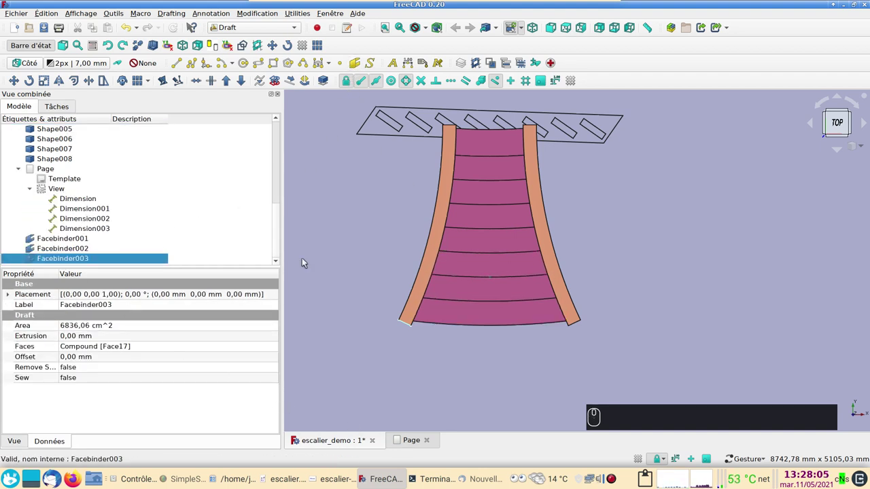
Step: In TechDraw, create Page001 from an A4 portrait template and select Facebinder001 for a view
click(258, 28)
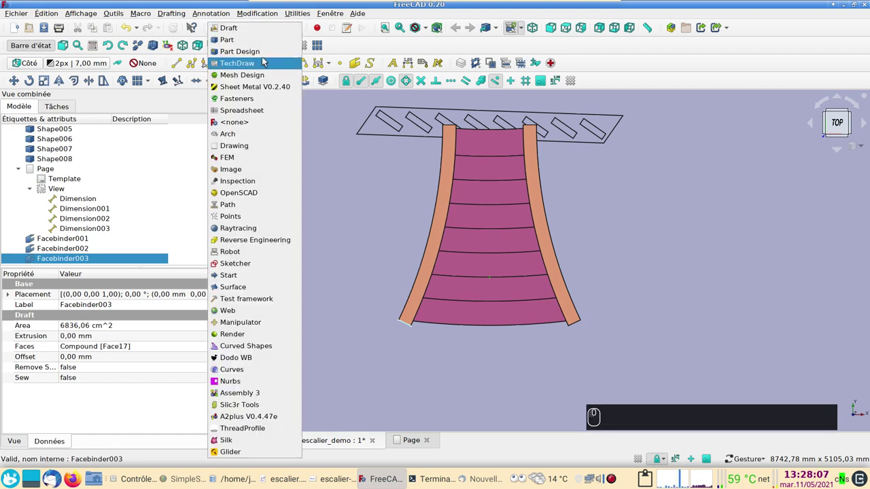
click(267, 62)
click(31, 66)
middle_click(462, 241)
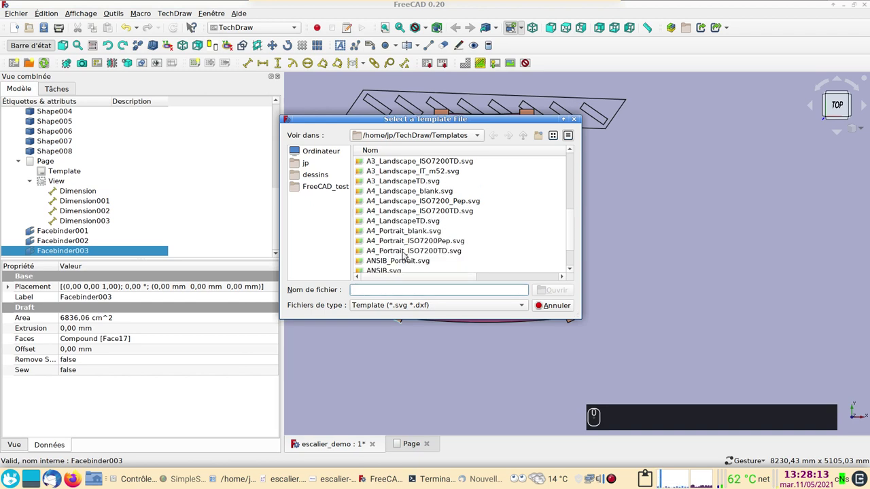
drag(396, 233, 514, 337)
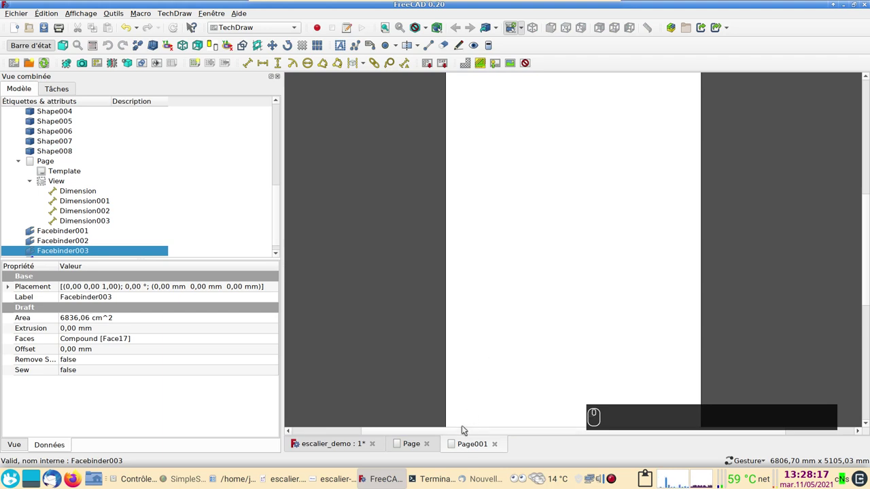
click(86, 232)
drag(86, 232, 88, 240)
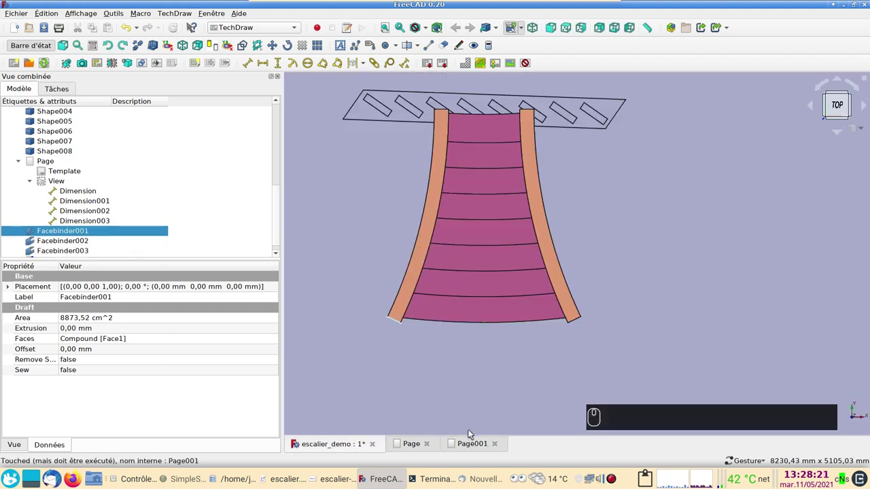
click(481, 445)
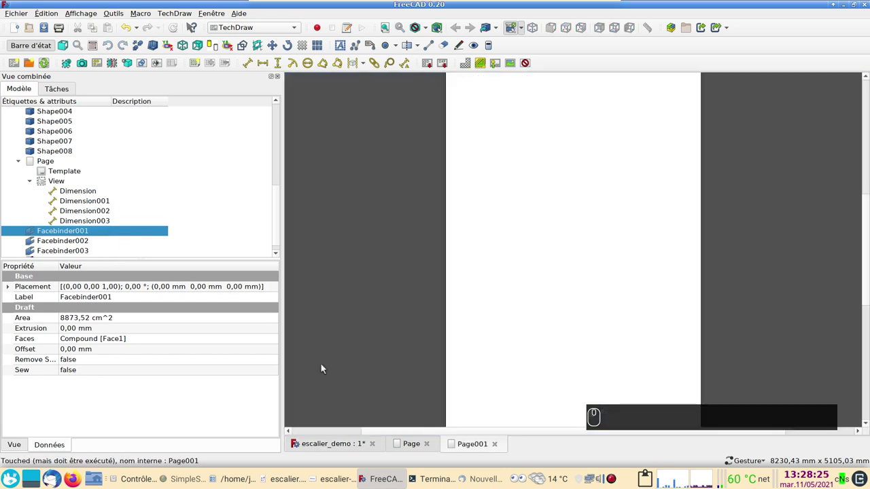
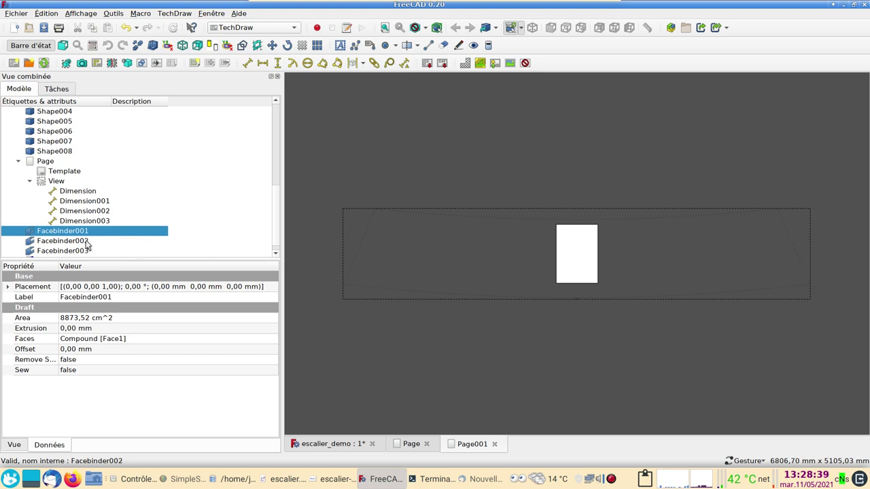
Step: Insert views of the second and third step face binders (Facebinder002, Facebinder003) onto Page001
drag(91, 243, 234, 188)
key(BackSpace)
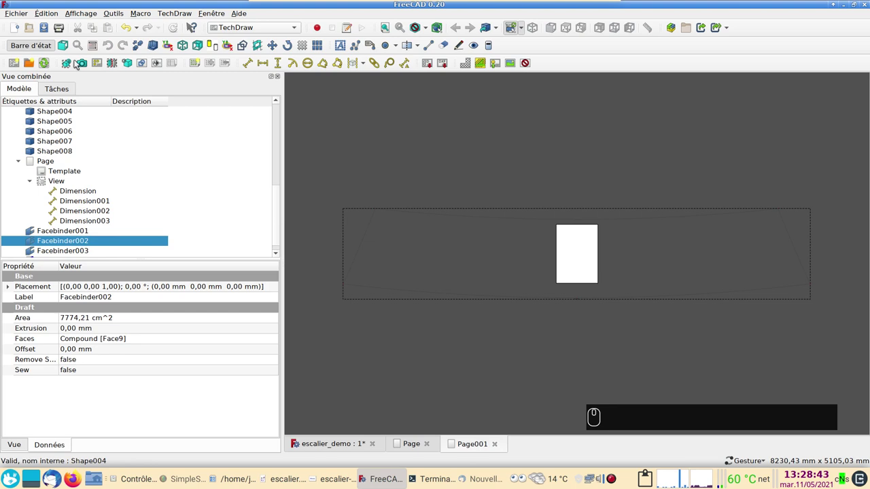
click(69, 65)
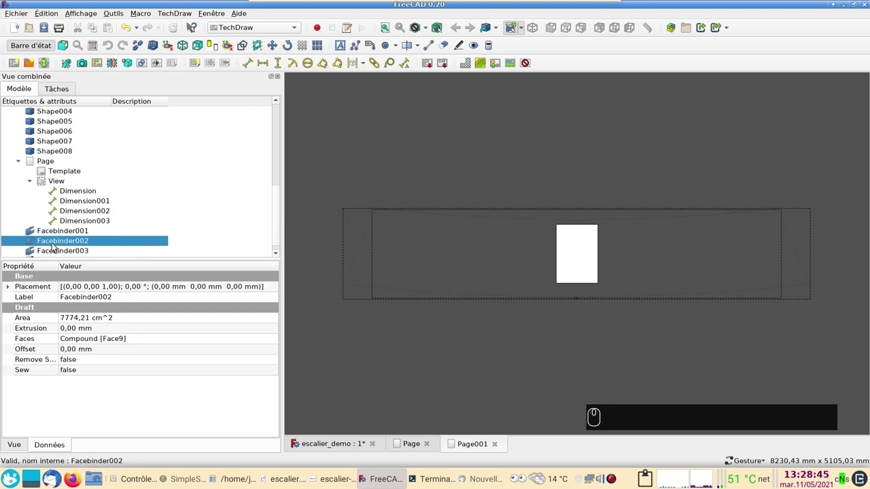
click(60, 250)
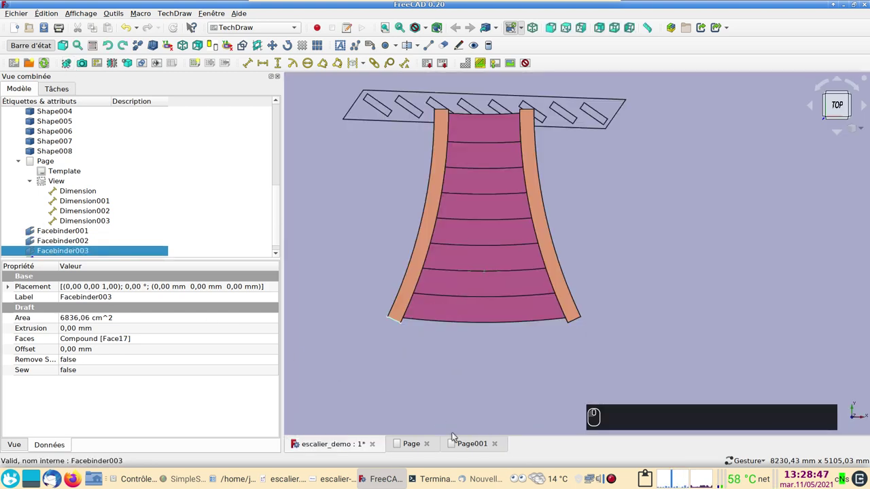
key(⌨)
click(475, 450)
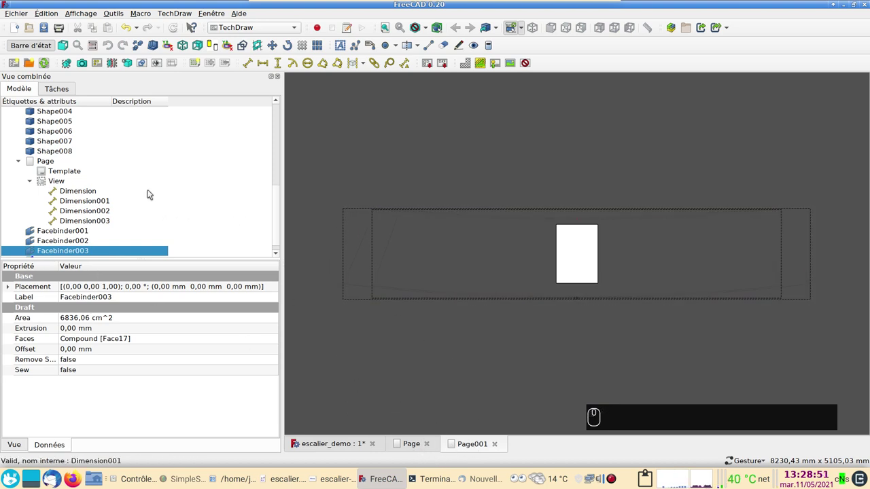
drag(72, 64, 150, 205)
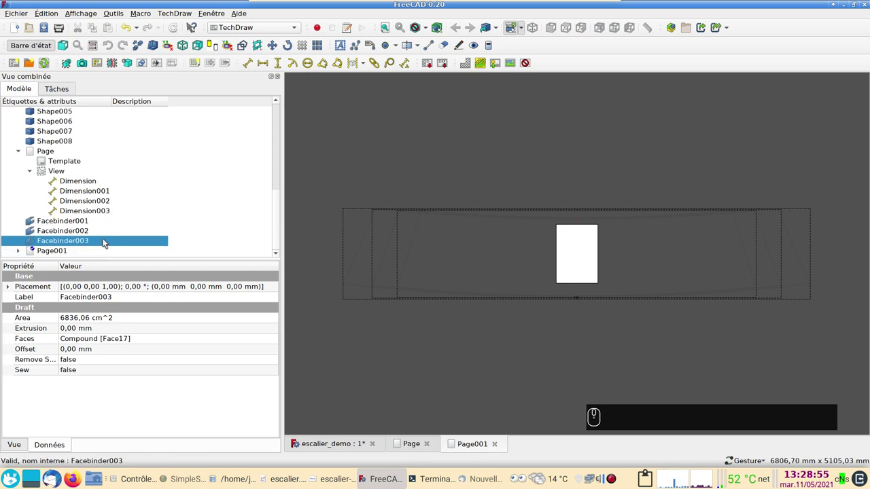
Step: Expand Page001 in the tree and Ctrl-select View001 and View002
click(25, 253)
middle_click(112, 218)
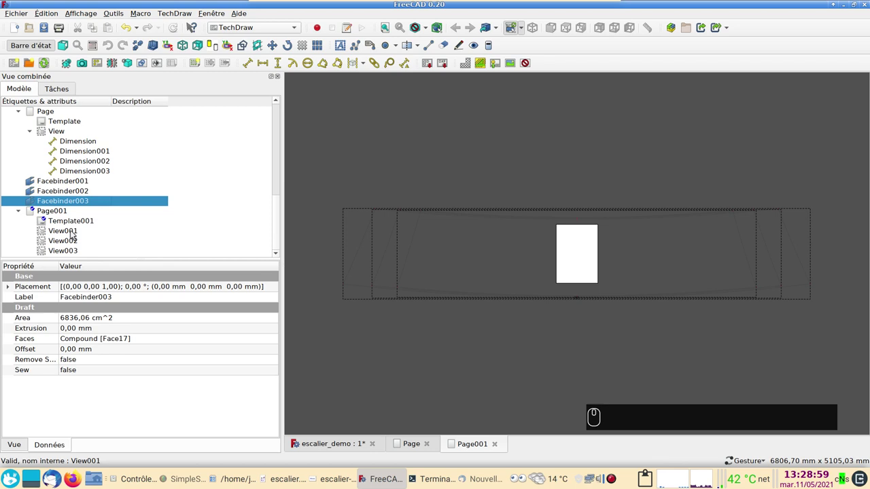
click(75, 232)
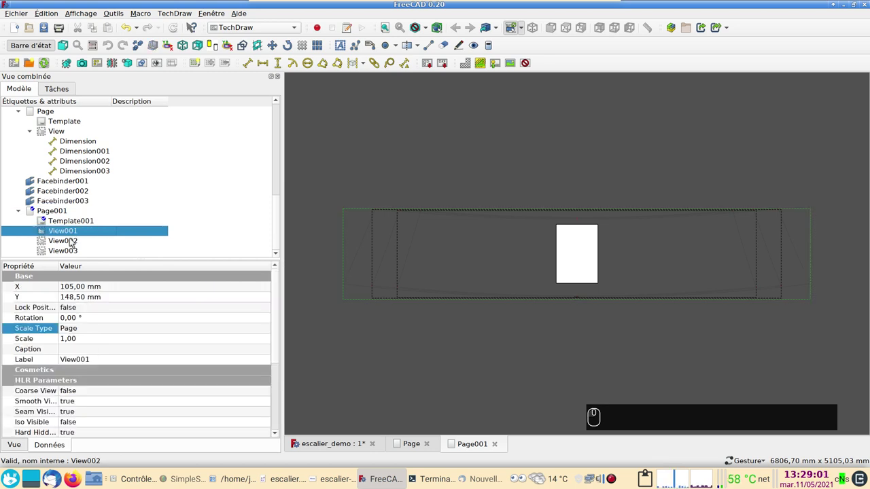
key(⌨)
click(73, 243)
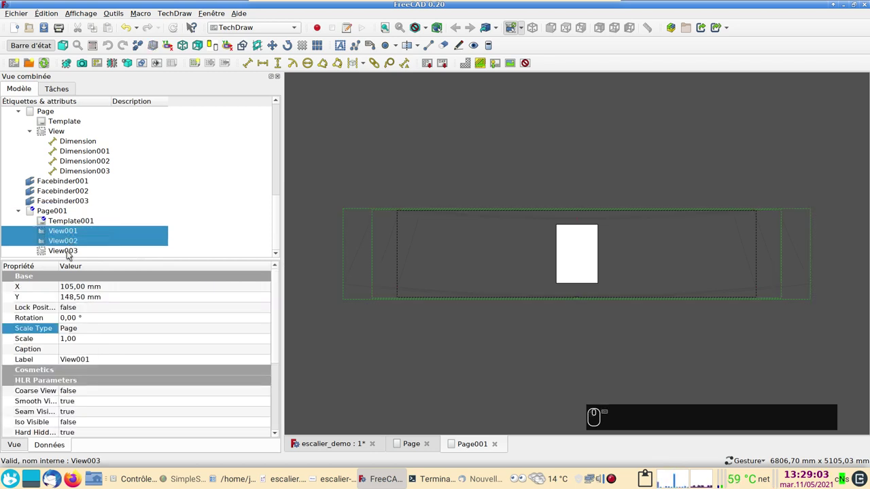
Step: Add View003 to the selection and set the three step views to scale automatically
click(70, 256)
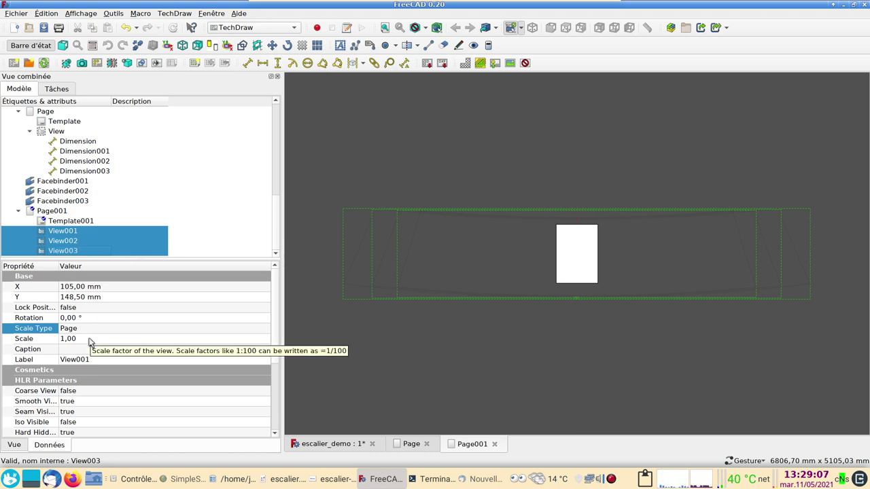
click(96, 330)
click(97, 332)
drag(98, 342, 401, 264)
scroll(up, 3)
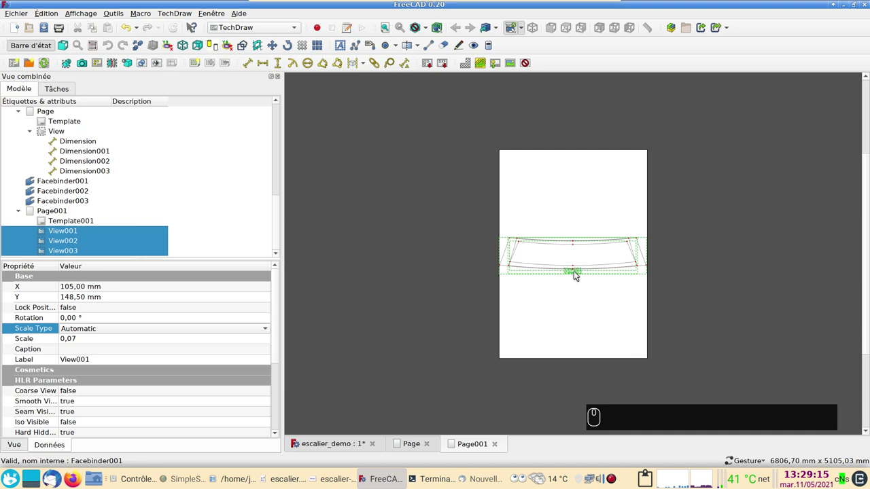
click(571, 289)
Step: Stack the views vertically on the page: View001, View003, then View002 at the bottom
drag(574, 274, 579, 307)
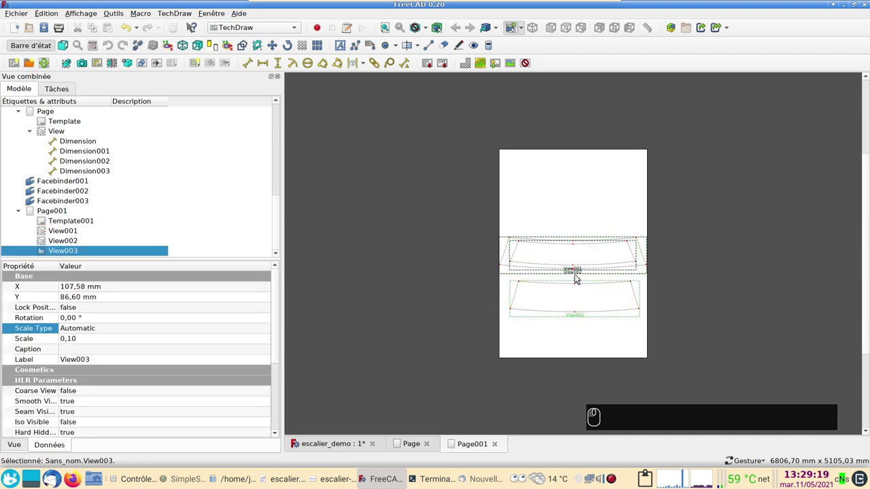
drag(574, 273, 580, 316)
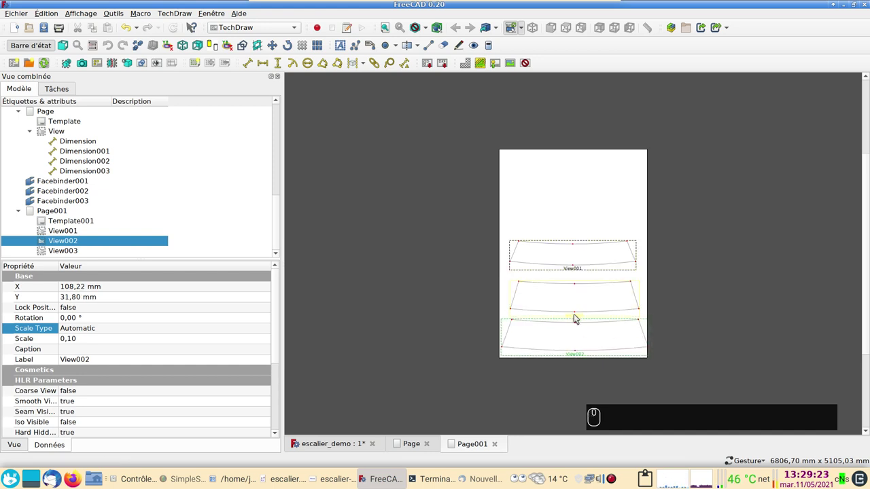
drag(576, 318, 694, 294)
scroll(up, 3)
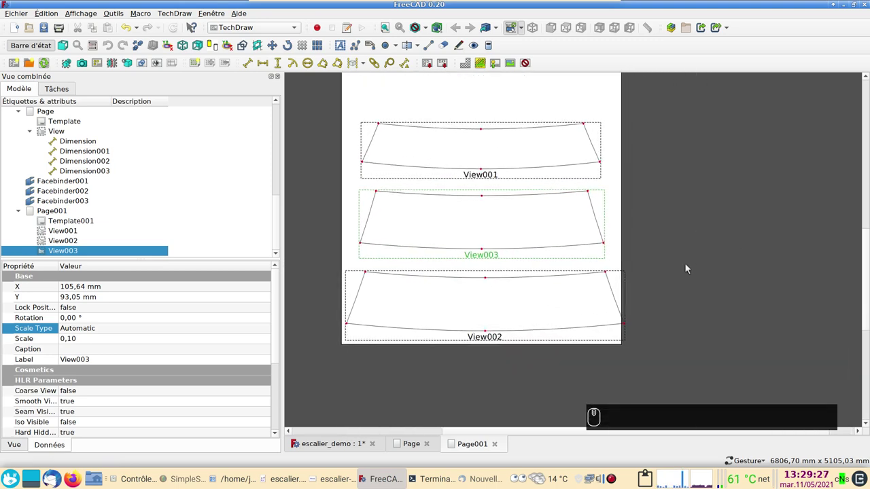
scroll(up, 3)
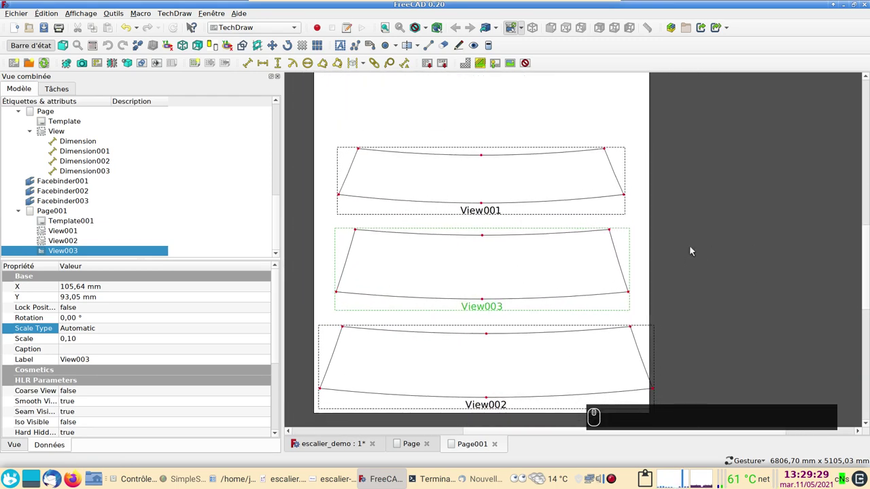
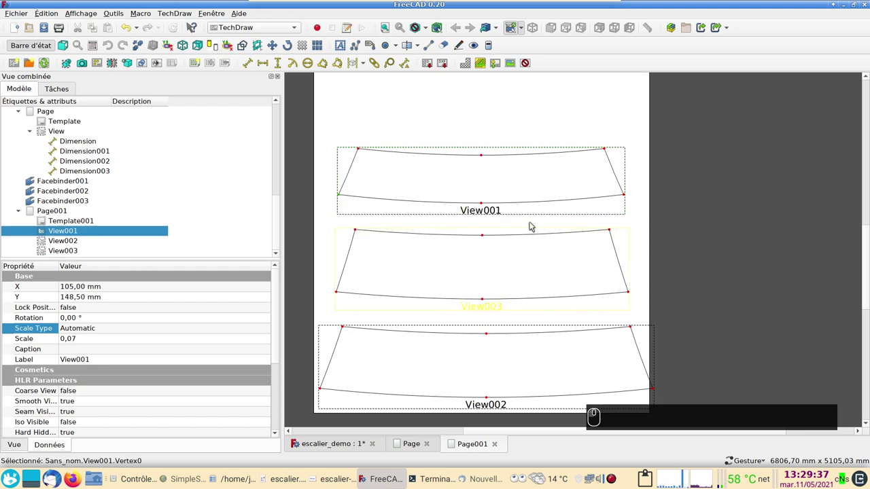
Step: Dimension View001's 2380.77 overall bottom width and 1190.39 half width to the arc midpoint
click(626, 199)
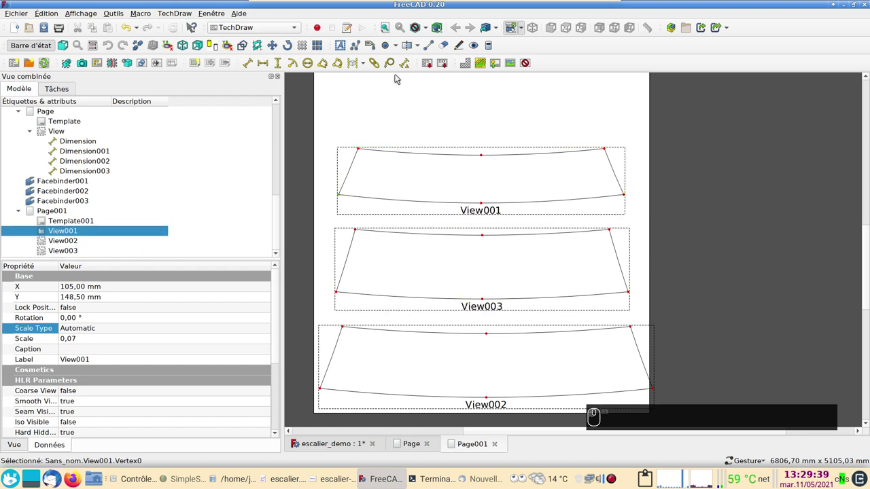
scroll(up, 3)
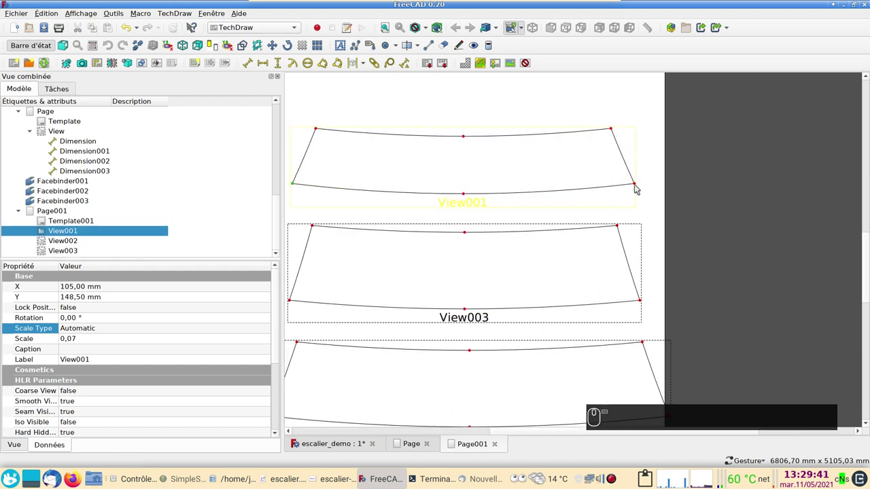
click(637, 188)
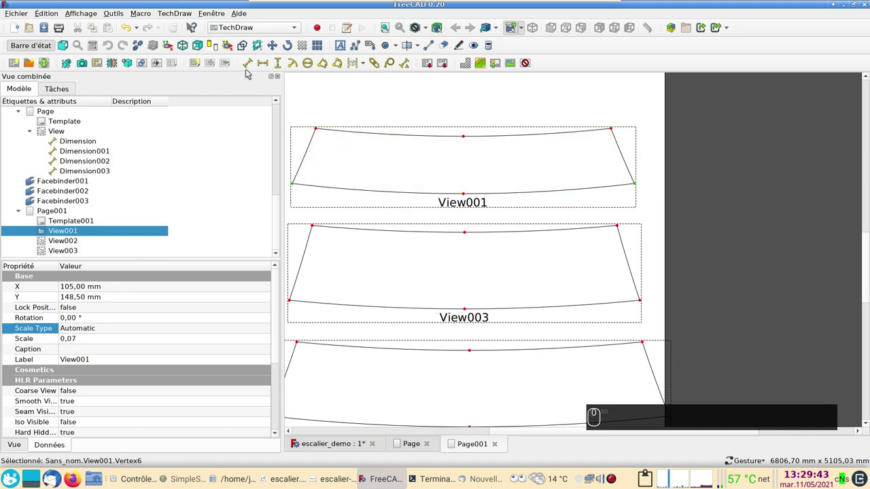
click(267, 64)
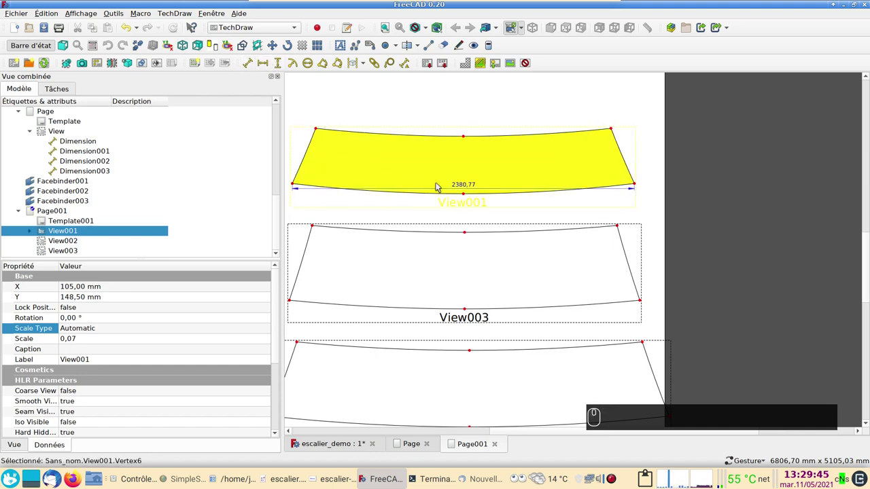
drag(458, 189, 458, 208)
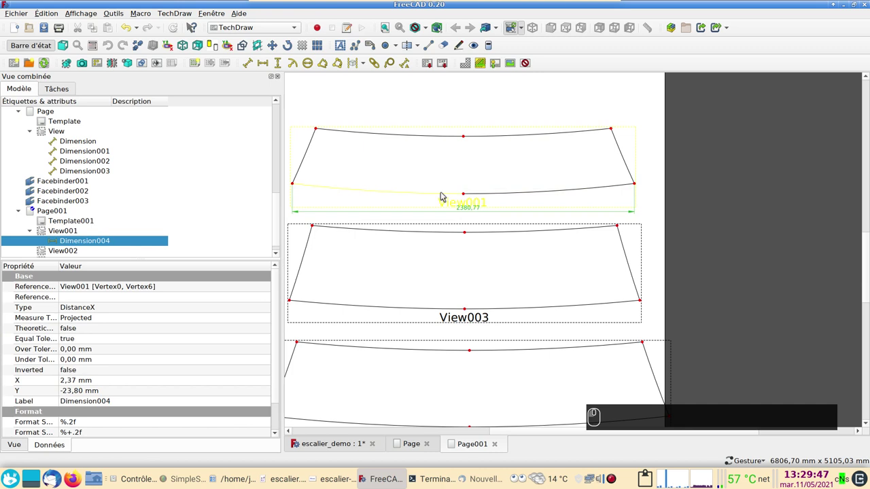
click(467, 195)
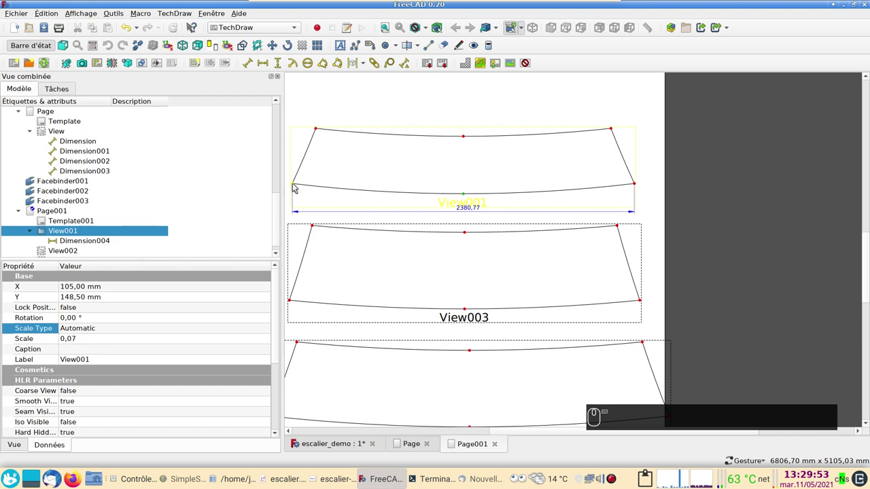
click(295, 188)
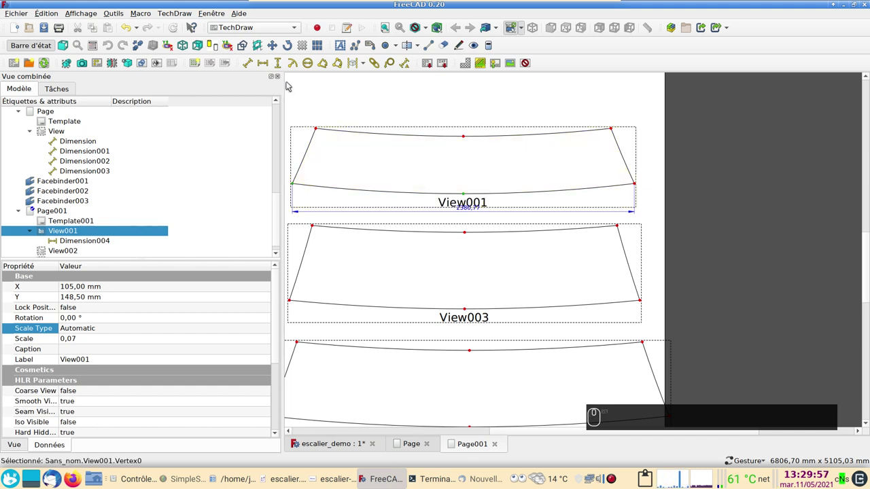
click(265, 62)
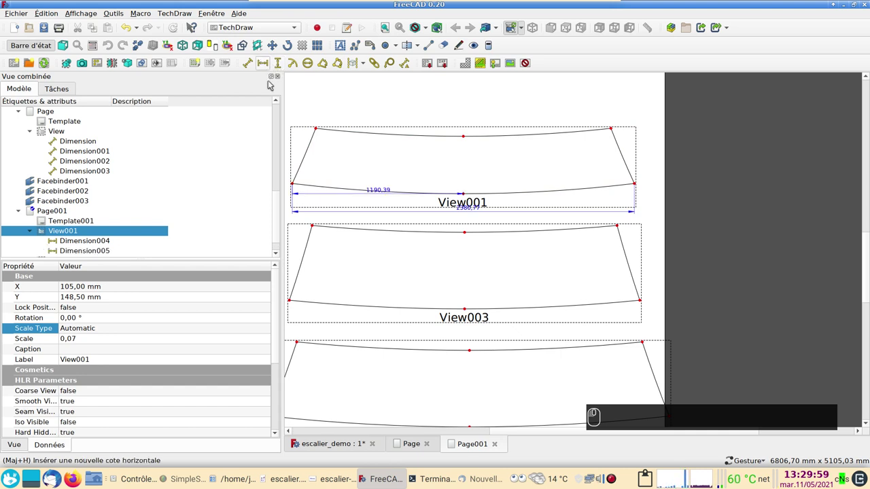
click(375, 192)
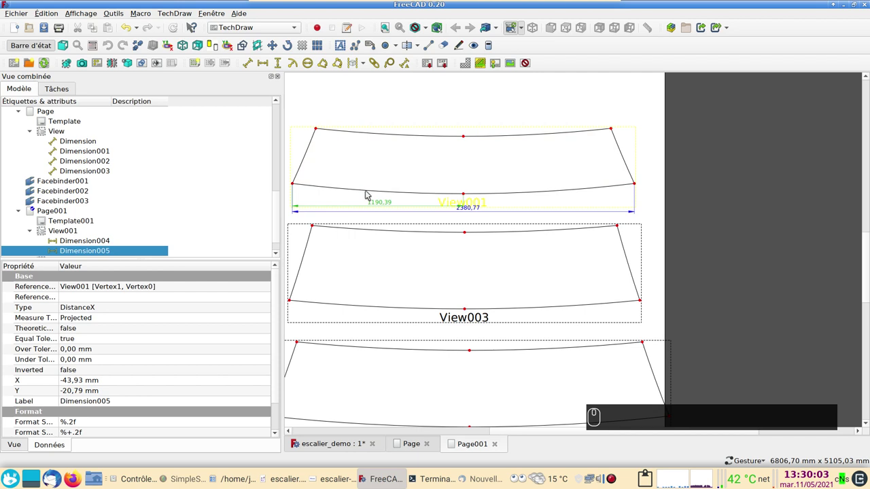
Step: Add radius dimensions R9596.08 and R9996.08 to the lower and upper arcs and reposition them
click(369, 193)
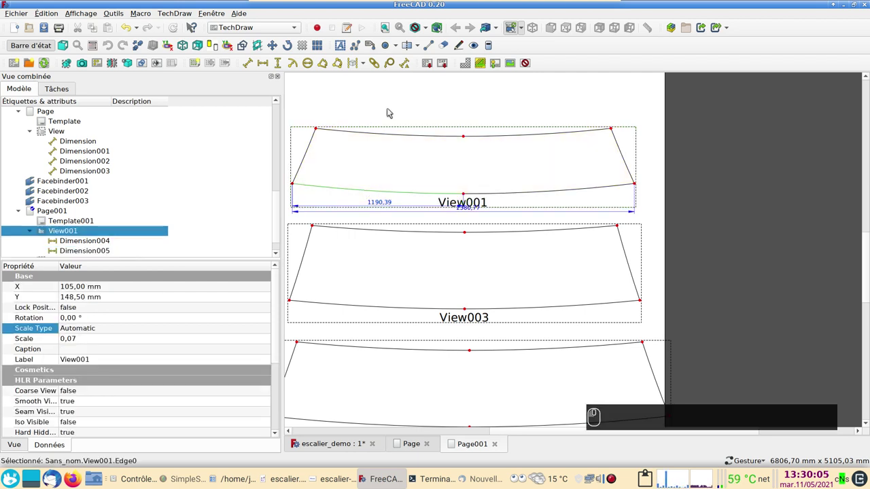
click(295, 67)
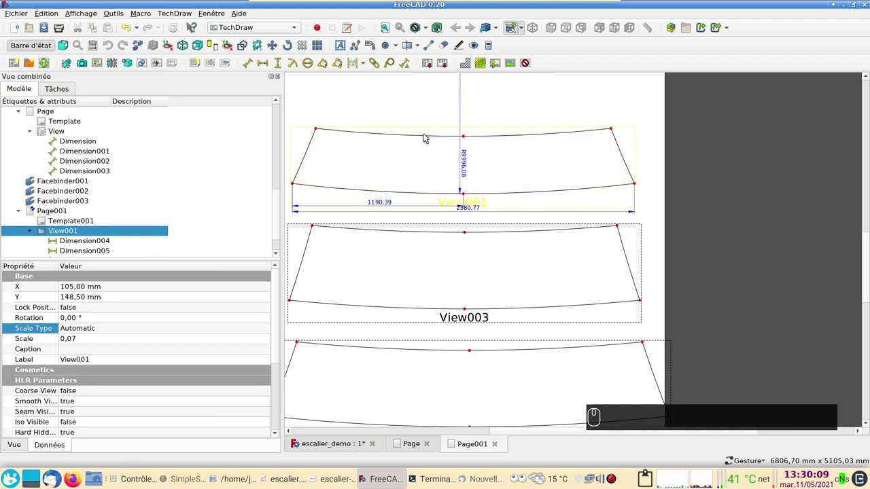
click(428, 137)
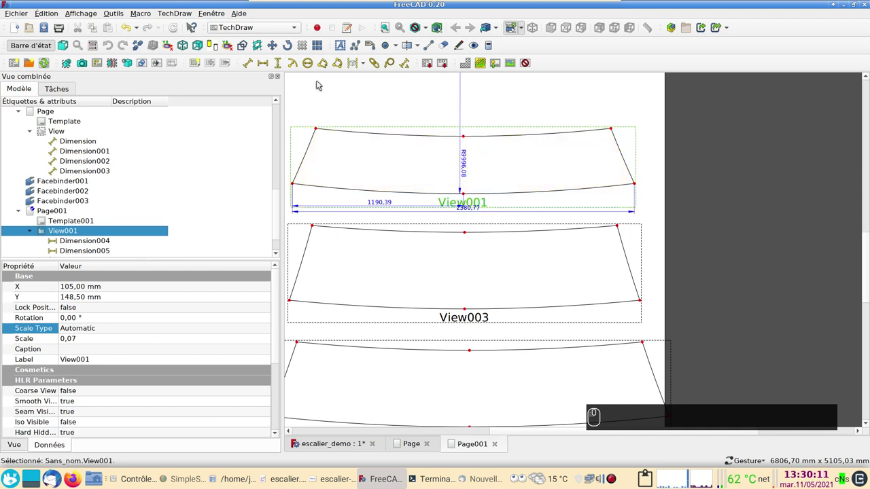
click(415, 139)
click(298, 68)
drag(466, 168, 464, 166)
drag(464, 166, 546, 180)
Step: Dimension the 2054.88 top width between the upper corners and place it above the face
scroll(up, 3)
scroll(down, 3)
scroll(down, 3)
scroll(down, 3)
scroll(up, 3)
scroll(down, 3)
click(341, 143)
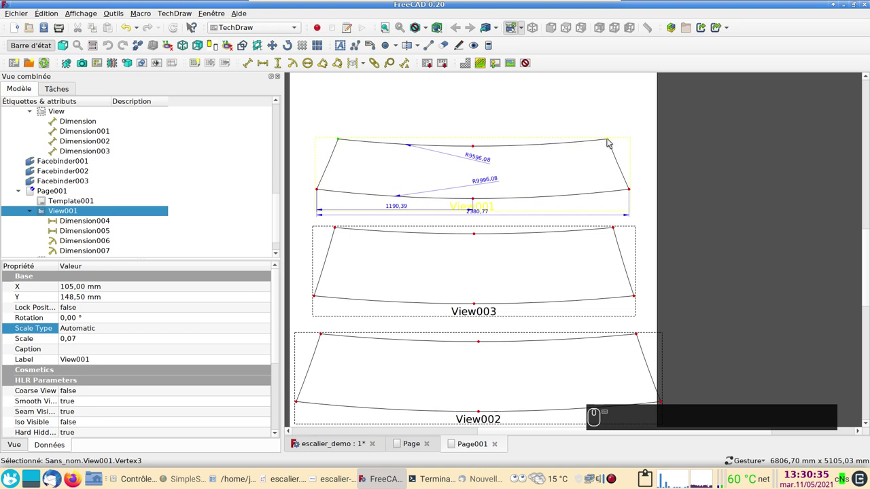
click(610, 142)
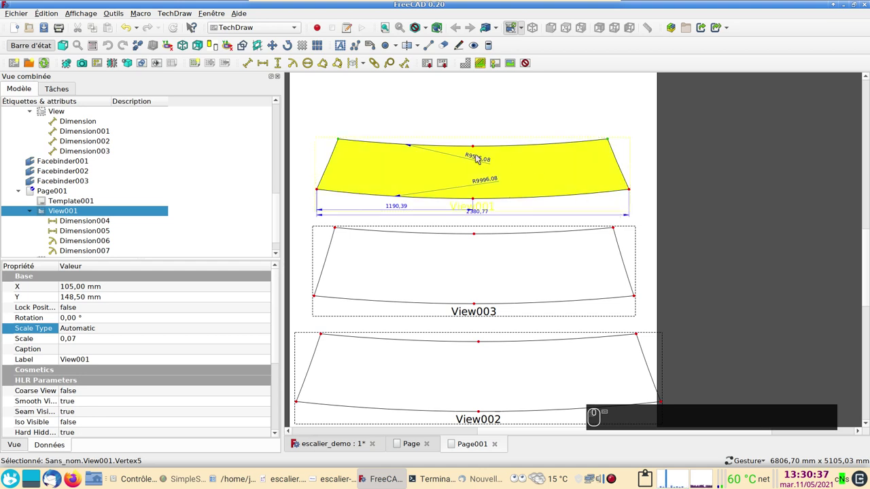
click(270, 64)
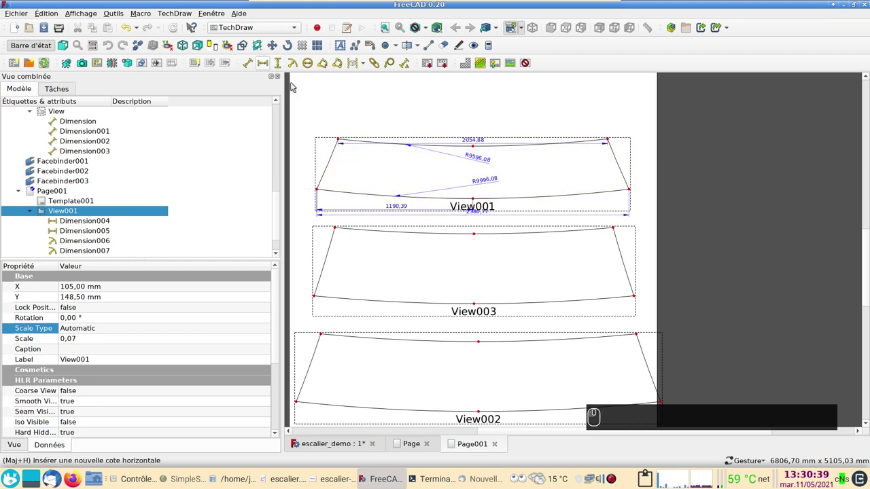
drag(474, 141, 359, 251)
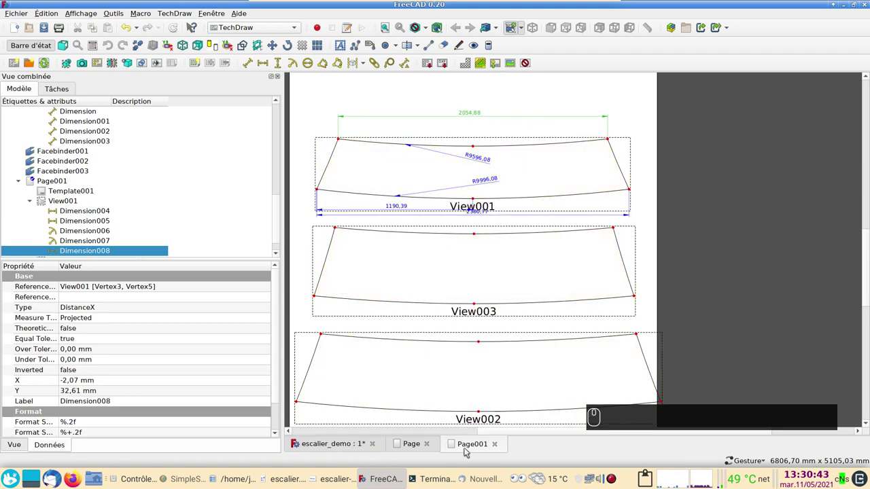
Step: Return to the escalier_demo 3D staircase model
click(420, 444)
drag(483, 451, 327, 442)
click(328, 446)
click(450, 353)
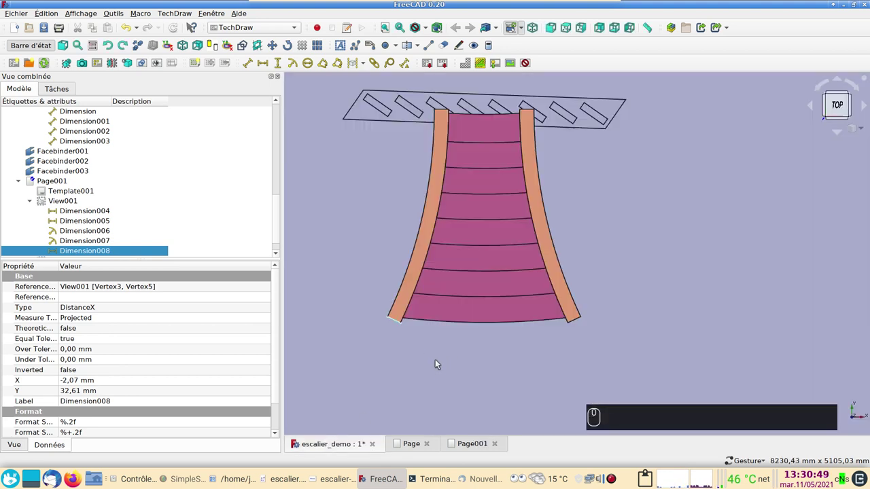
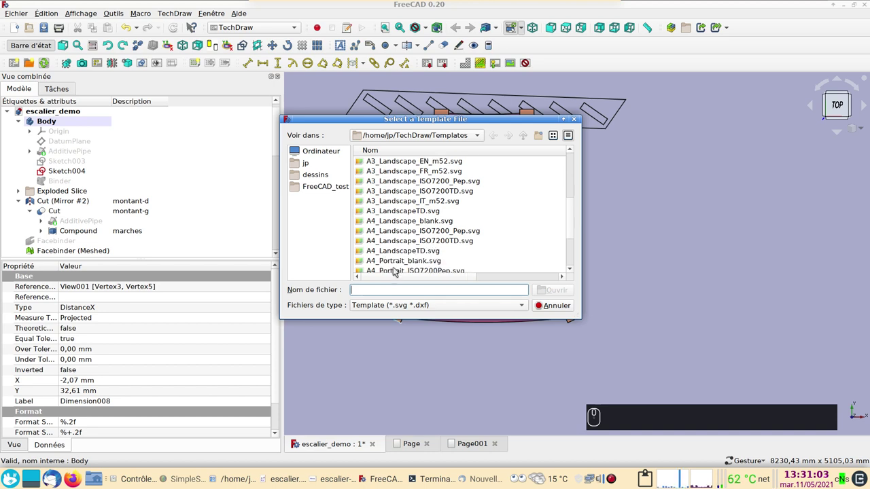
Step: Insert a template-based page and Ctrl-select Cut (Mirror #2), Cut and the marches Compound in the model
drag(393, 265, 514, 357)
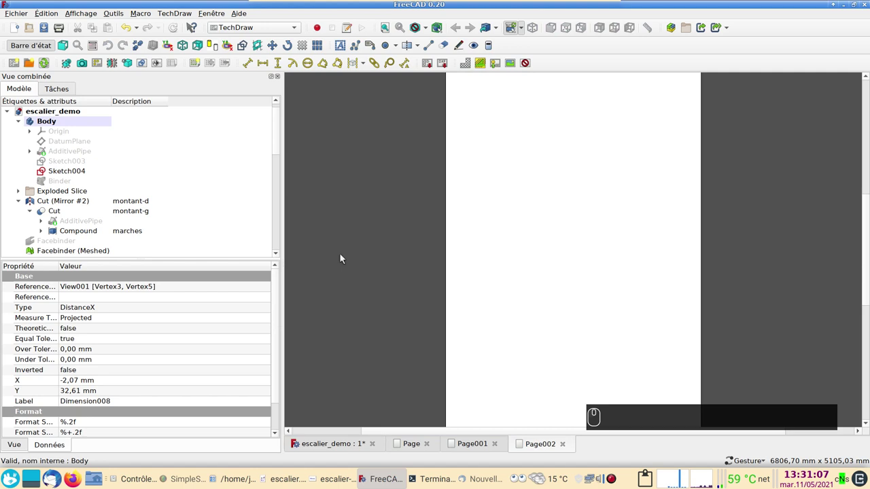
click(325, 449)
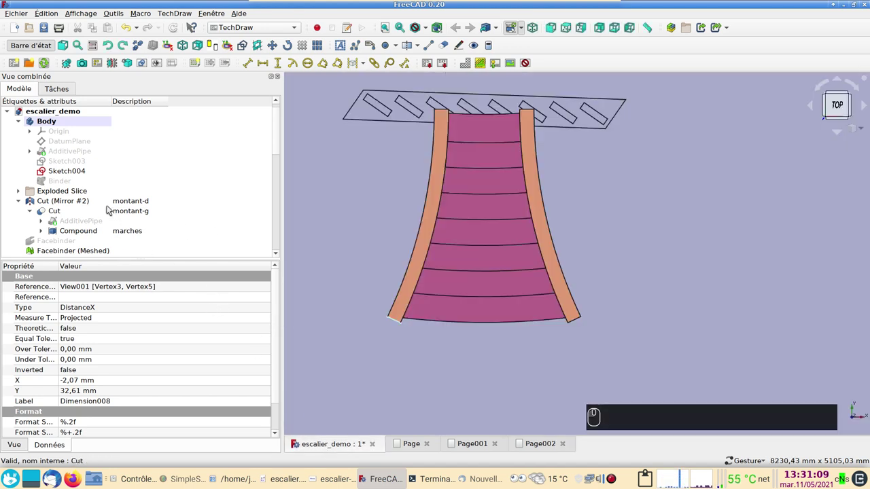
click(70, 201)
click(71, 213)
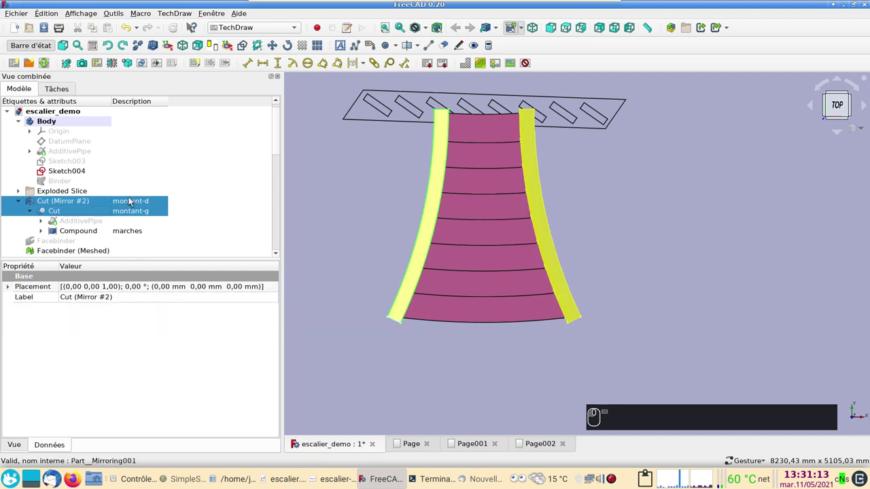
click(135, 234)
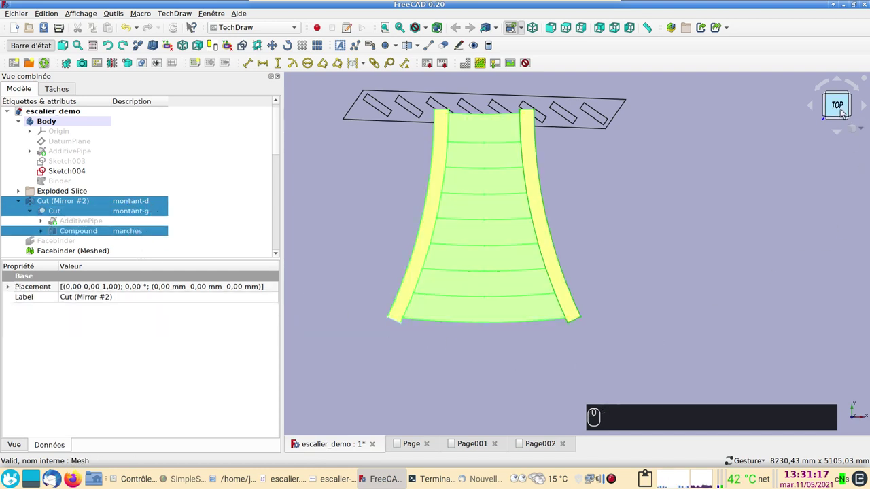
drag(843, 109, 691, 154)
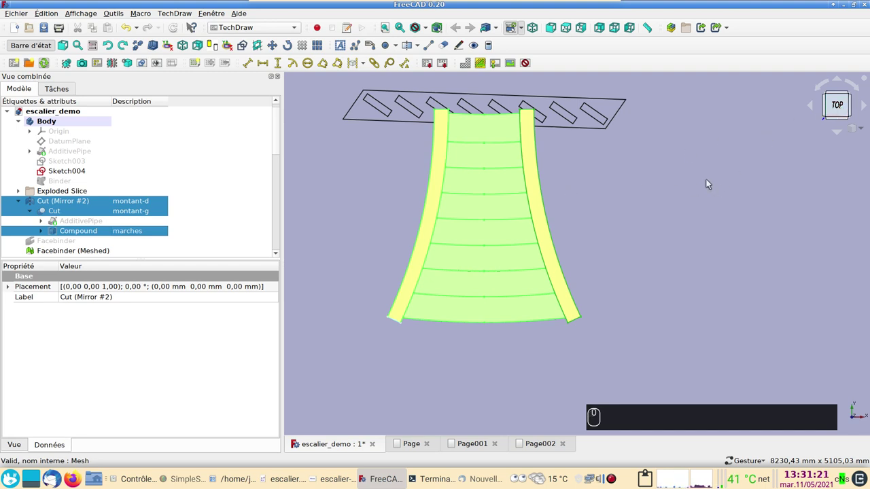
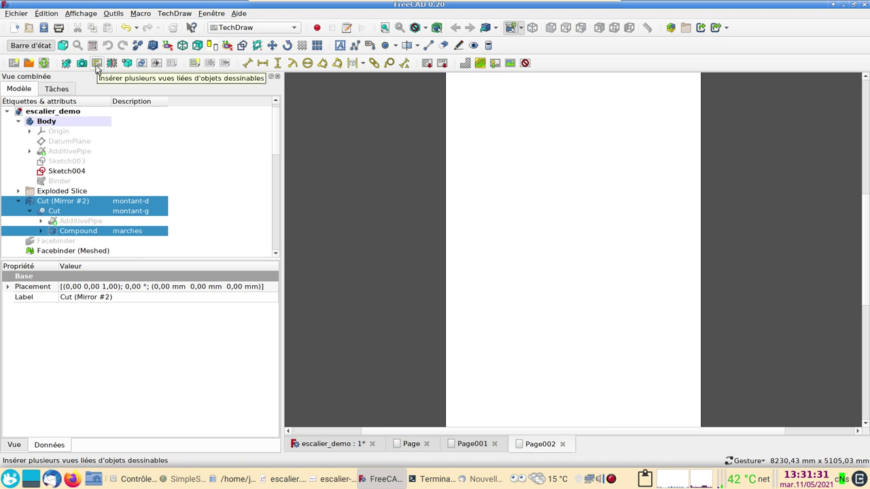
Step: Insert a projection group of the selection and tick the Bottom, isometric and Left secondary views
click(100, 68)
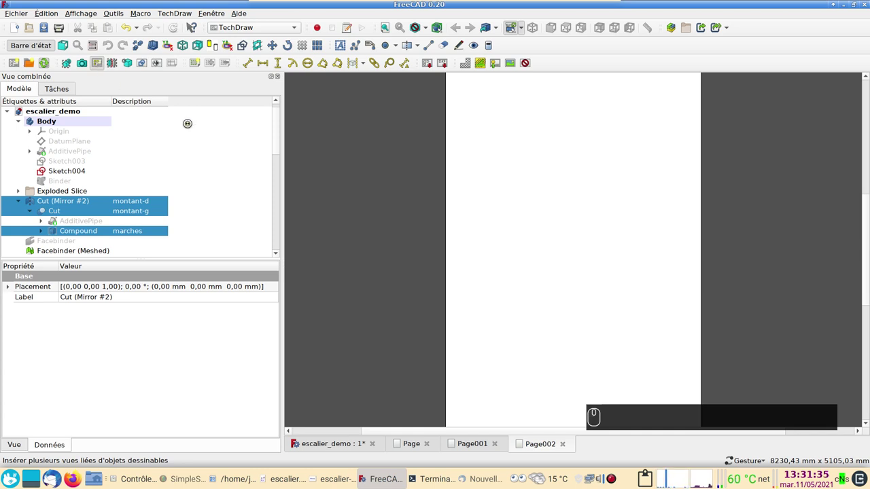
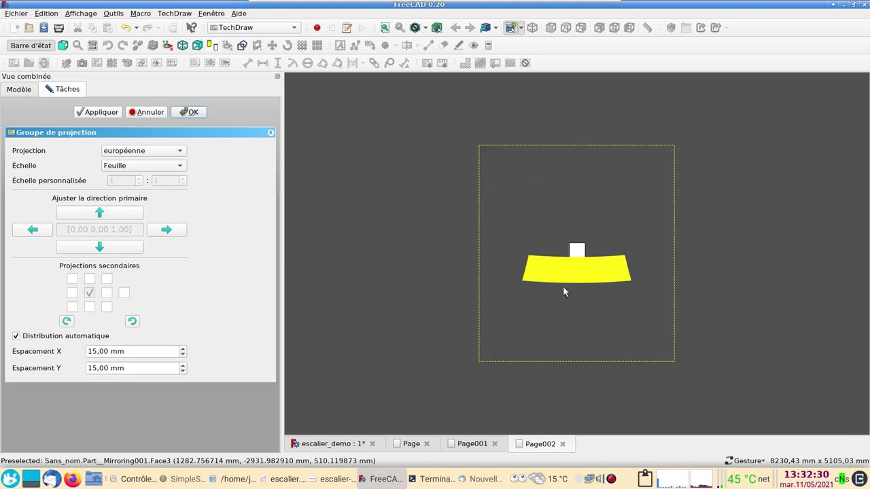
click(581, 323)
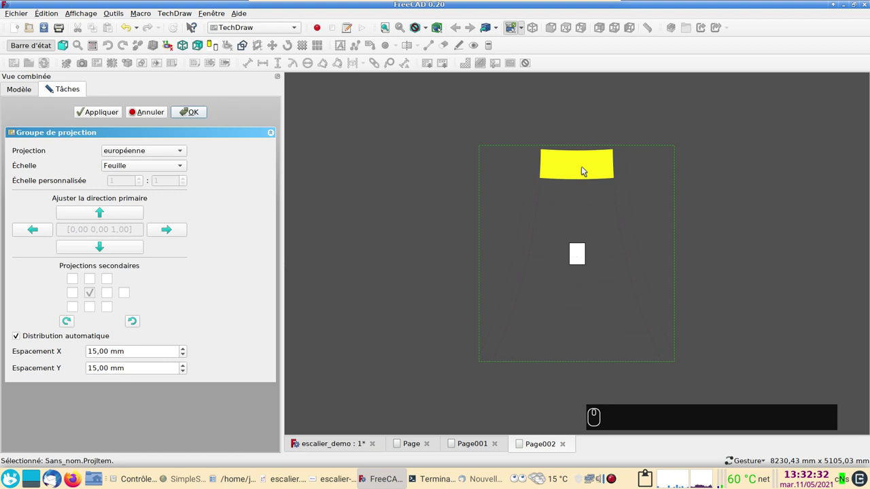
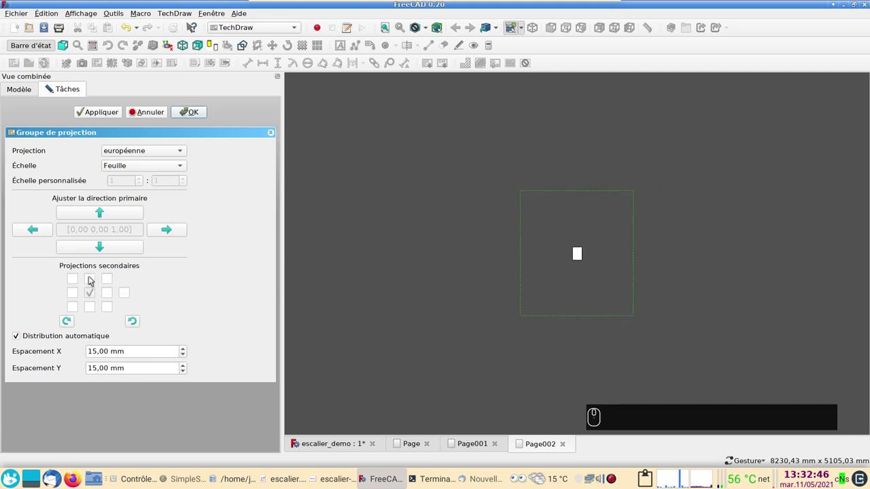
click(93, 279)
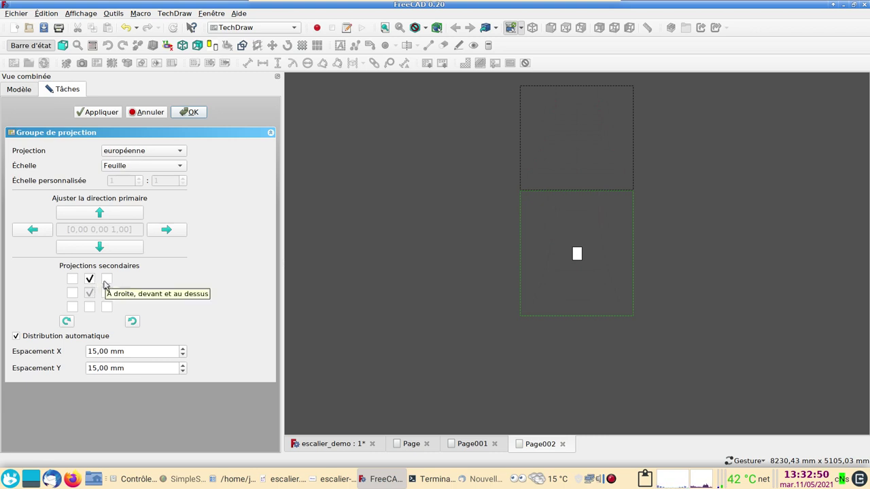
click(110, 282)
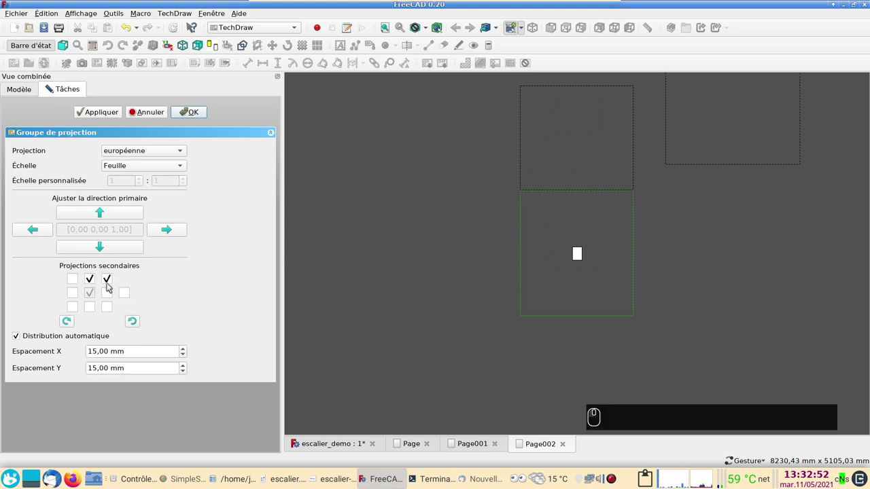
drag(110, 294, 186, 169)
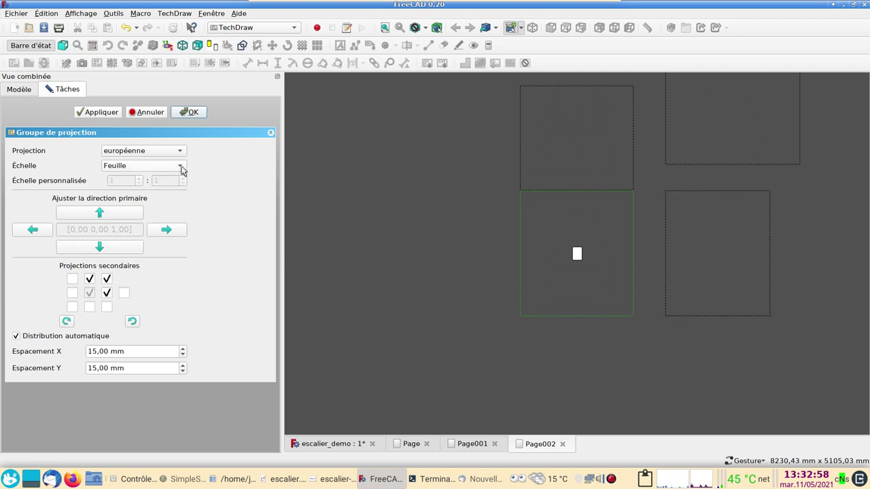
drag(186, 170, 394, 191)
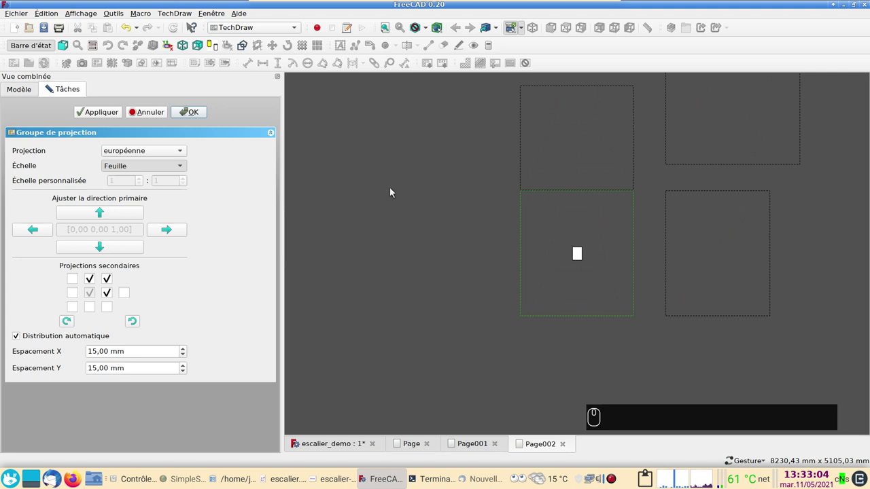
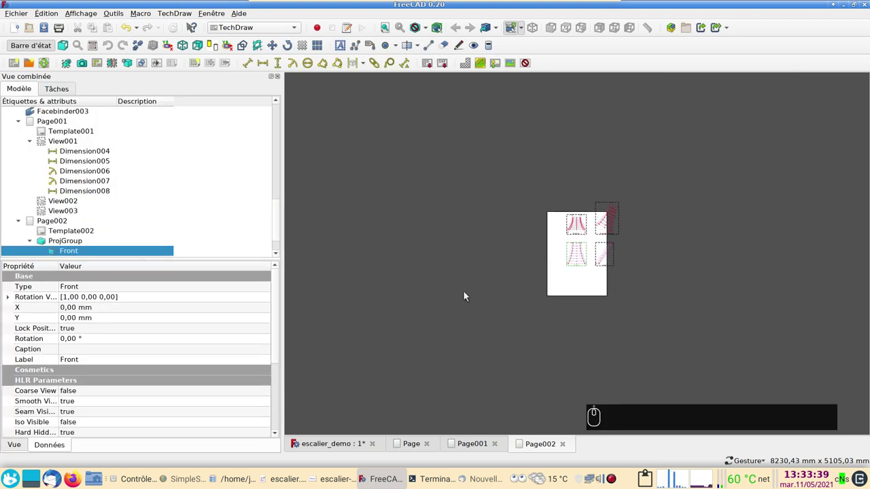
Step: Zoom and pan Page002 until the Front and Left projection views fill the window
scroll(up, 3)
drag(574, 276, 429, 291)
scroll(up, 3)
scroll(up, 3)
drag(778, 361, 658, 358)
scroll(up, 3)
scroll(down, 3)
drag(277, 326, 166, 230)
middle_click(167, 230)
drag(92, 234, 148, 390)
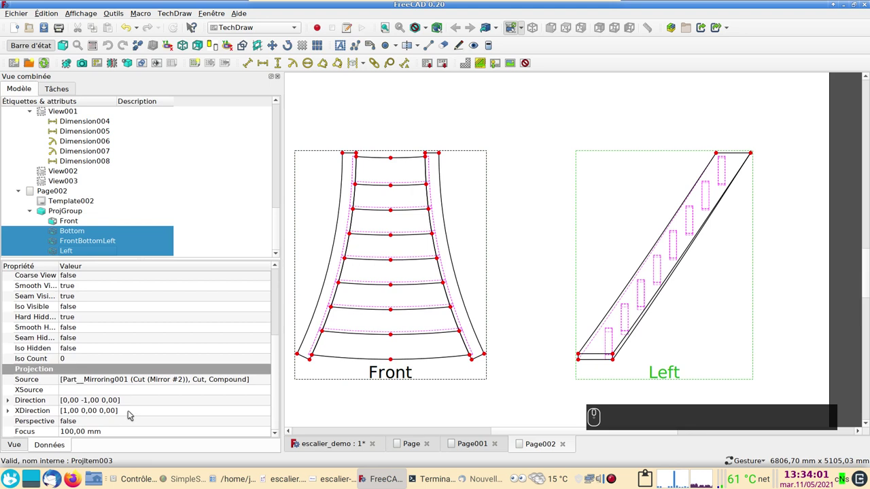
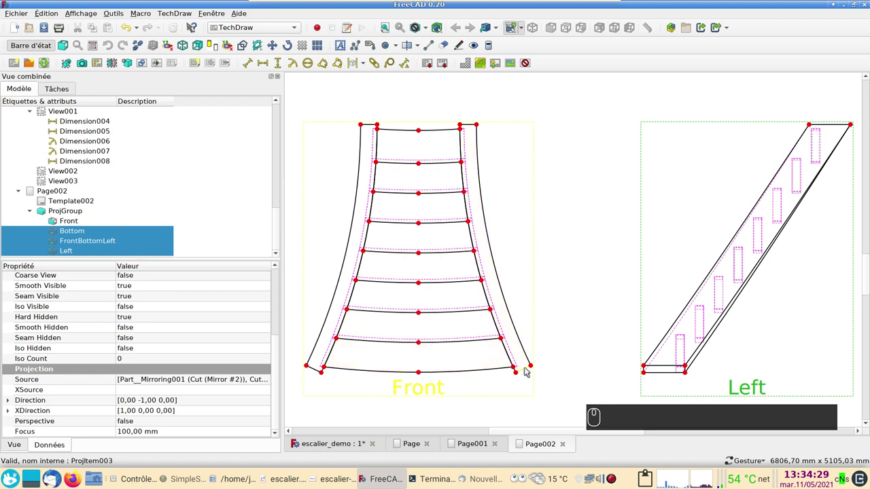
Step: Dimension the Front view's 200 stringer end edge and the Left view's 500 base width
click(527, 372)
click(253, 66)
click(529, 373)
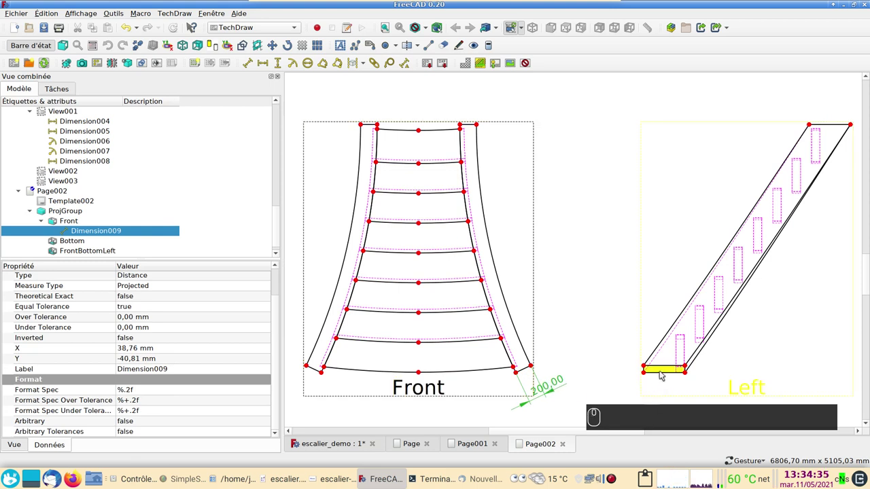
click(663, 376)
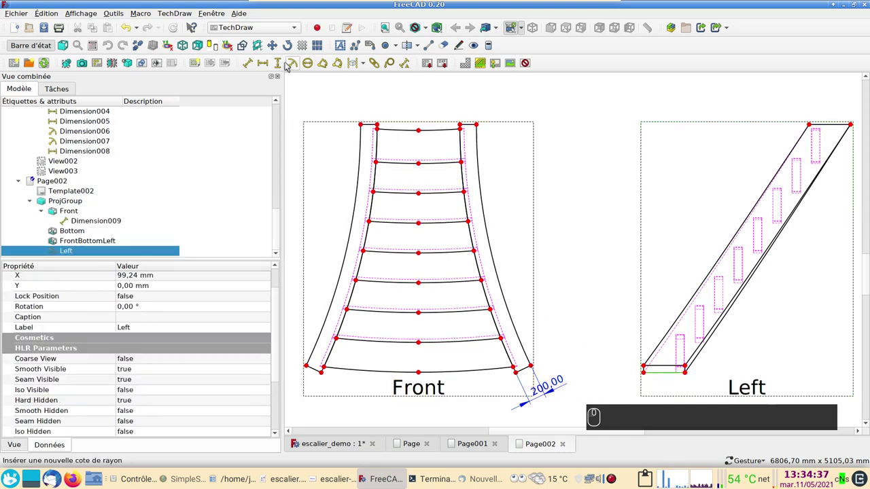
click(267, 72)
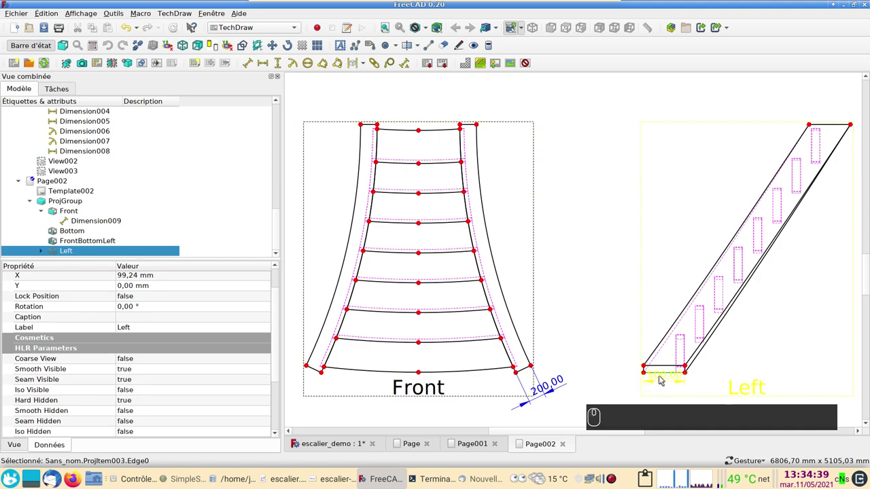
click(662, 381)
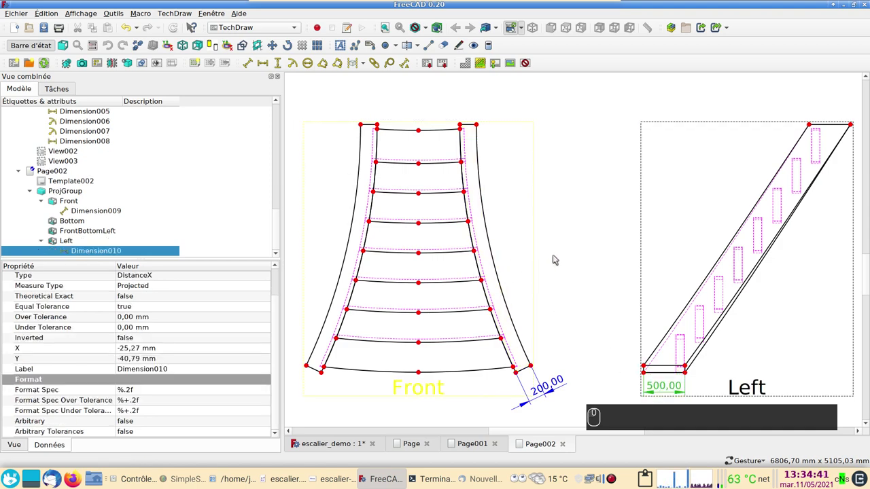
Step: Dimension the Front view's 1000 top width between the upper step corners
click(381, 127)
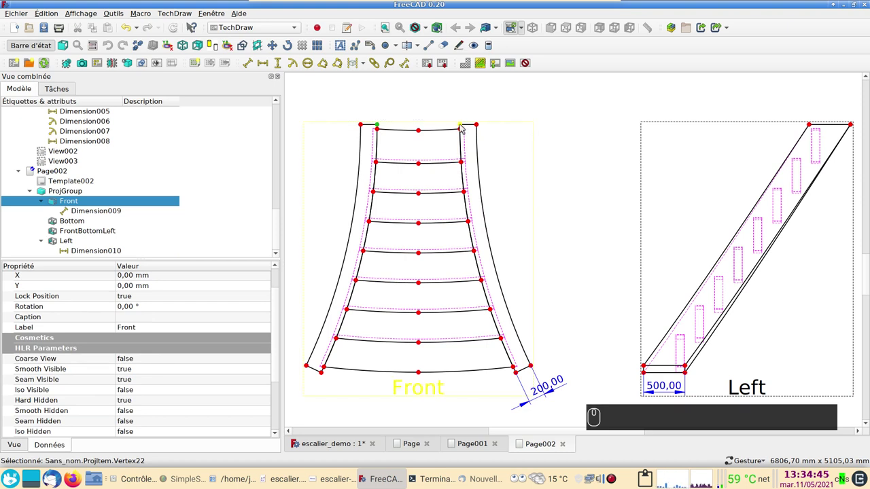
key(⌨)
drag(464, 127, 291, 77)
drag(266, 65, 356, 382)
drag(325, 375, 521, 376)
key(⌨)
Step: Dimension the Front view's 2350.89 bottom width and move it below the view
click(520, 376)
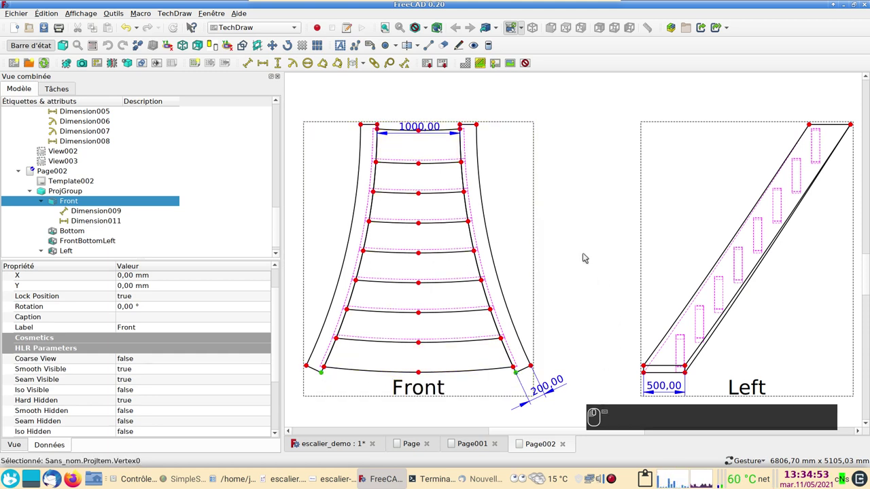
click(271, 66)
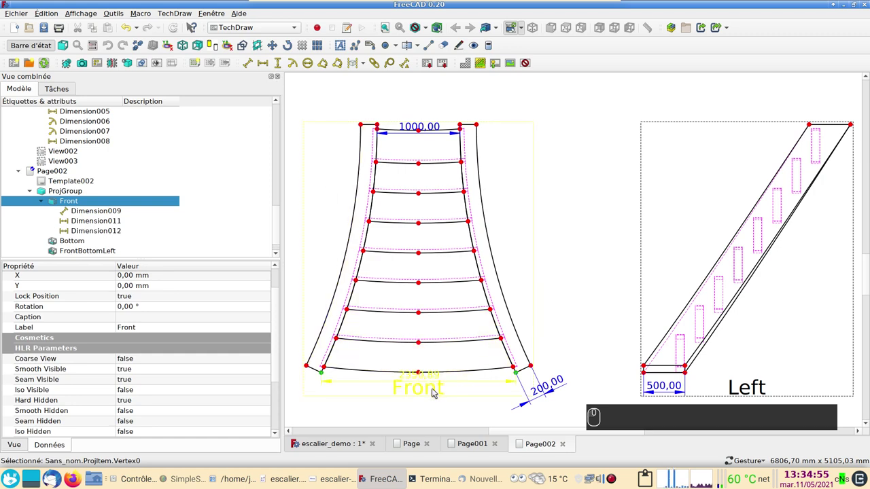
drag(429, 376, 509, 354)
middle_click(594, 264)
scroll(down, 3)
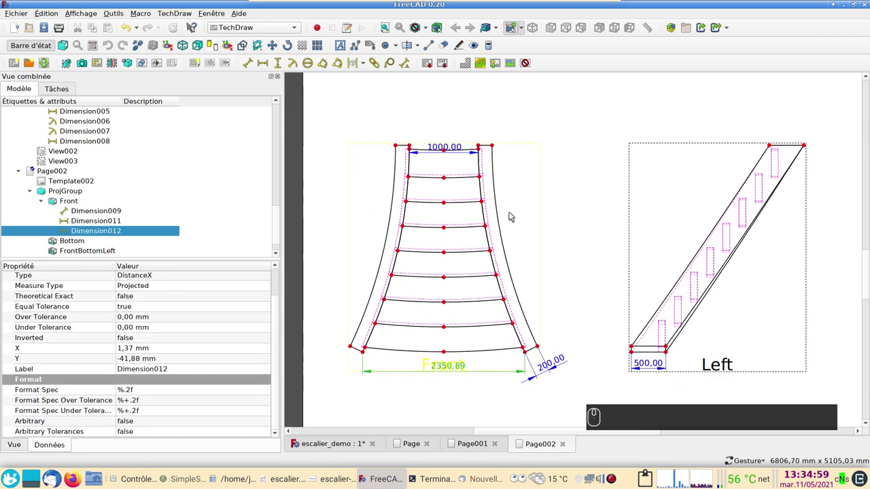
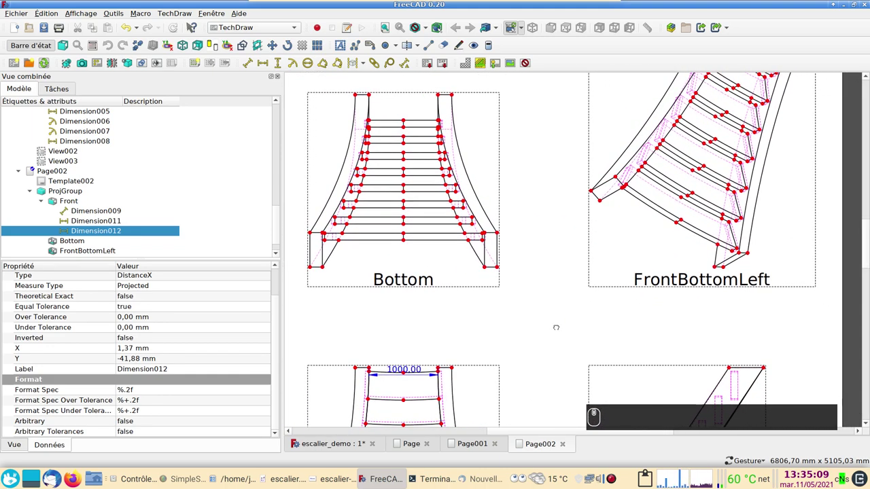
Step: Zoom around Page002 to review the Bottom, isometric, Front and Left views with their dimensions
scroll(up, 3)
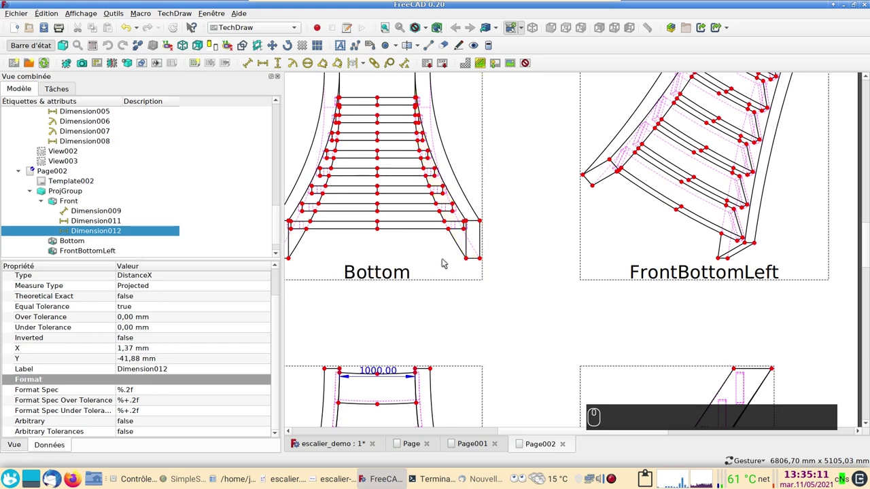
scroll(down, 3)
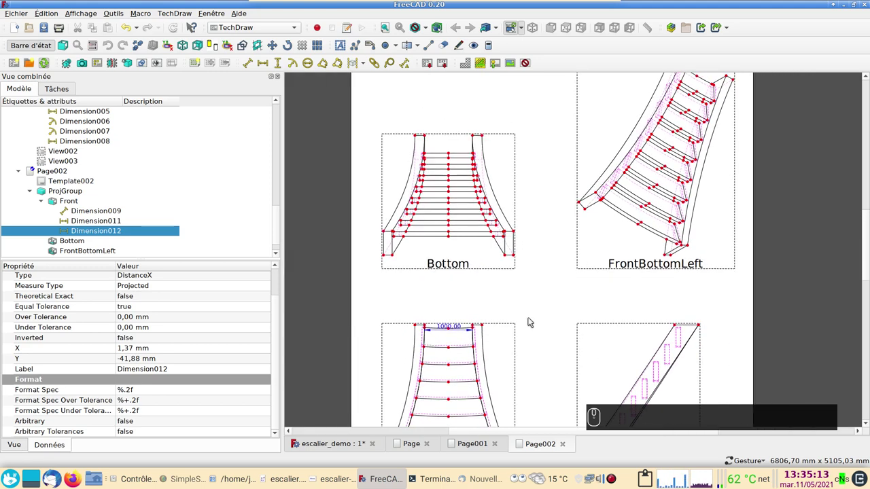
scroll(up, 3)
click(488, 284)
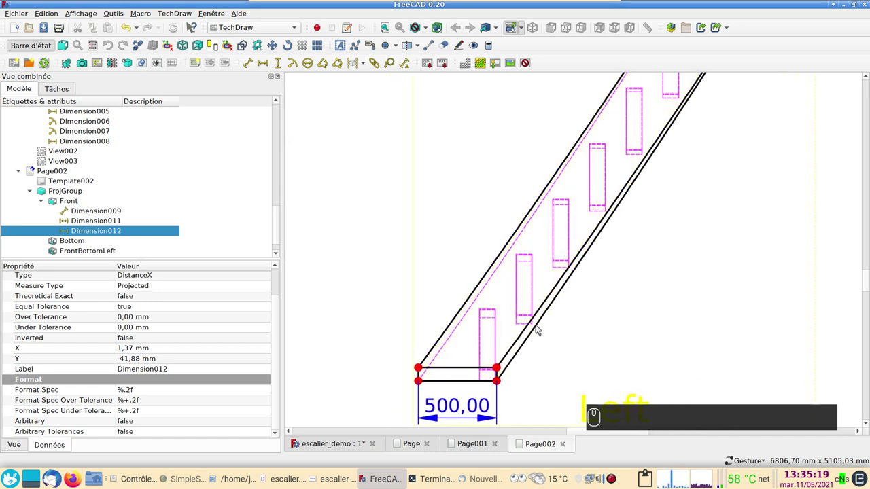
scroll(down, 3)
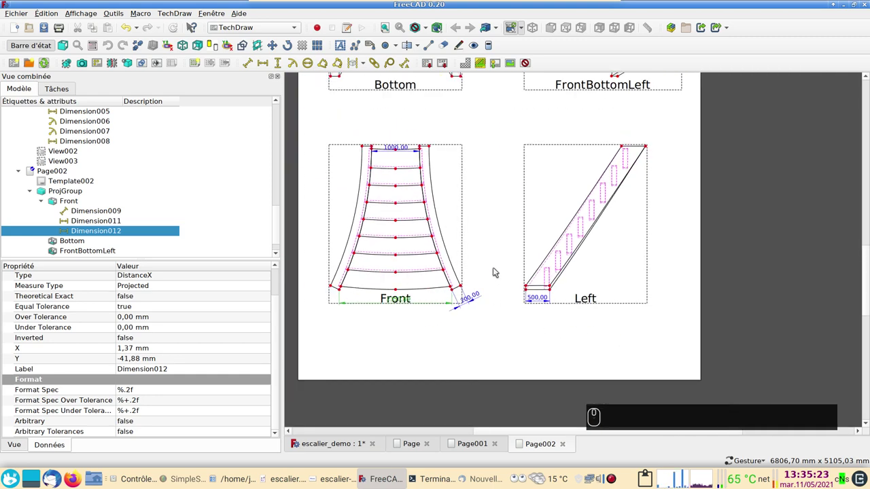
middle_click(547, 335)
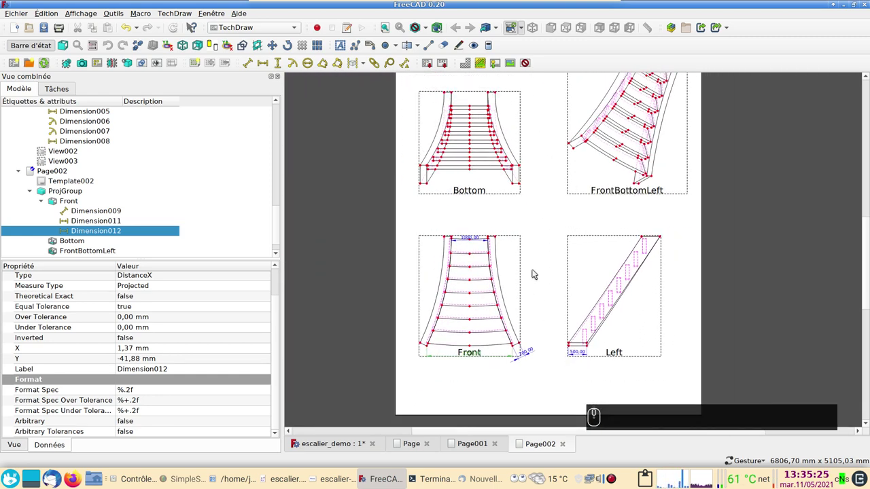
scroll(down, 3)
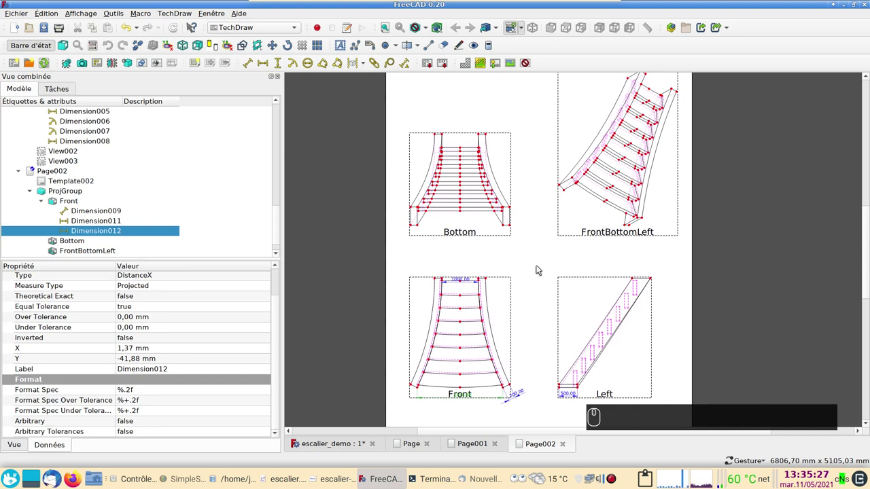
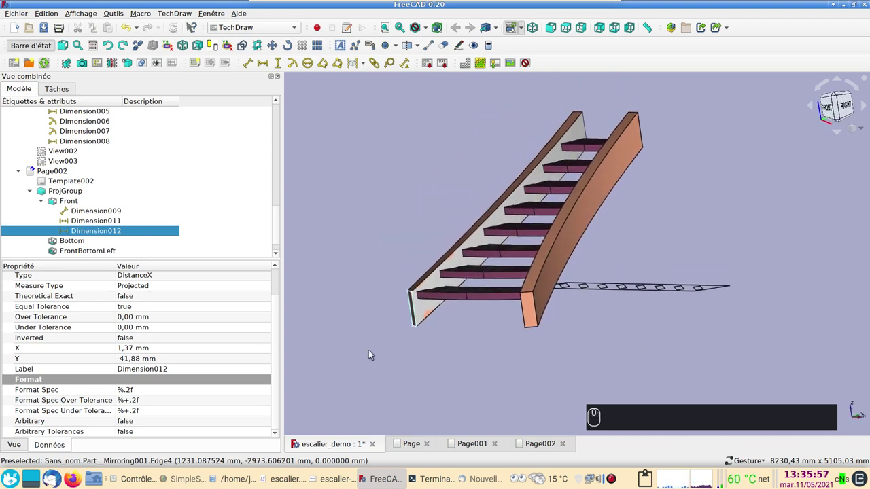
drag(486, 354, 451, 357)
scroll(up, 3)
scroll(down, 3)
drag(482, 354, 557, 440)
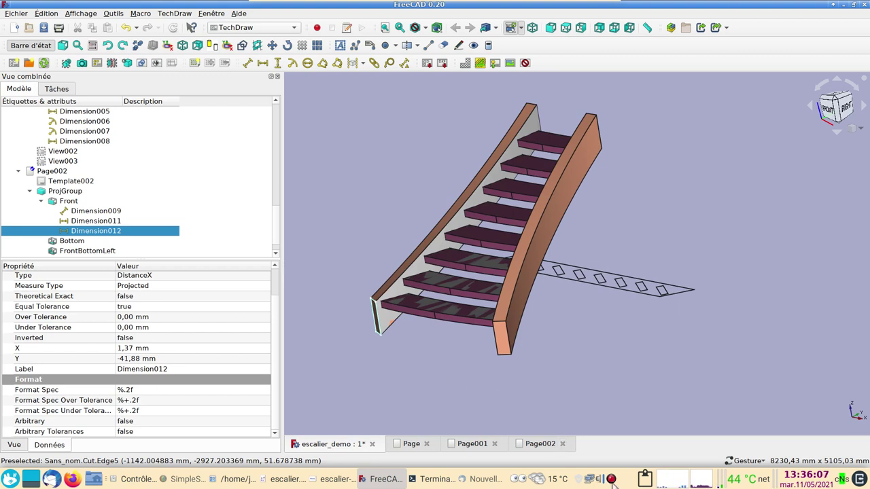
click(614, 479)
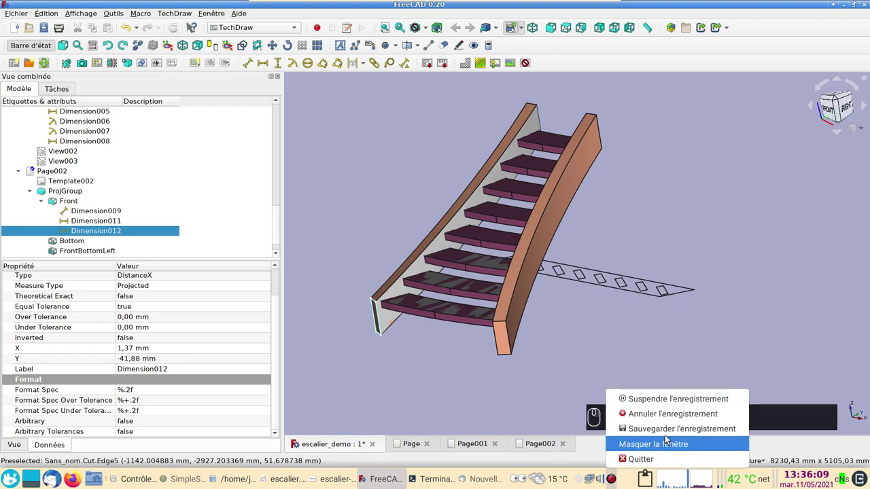